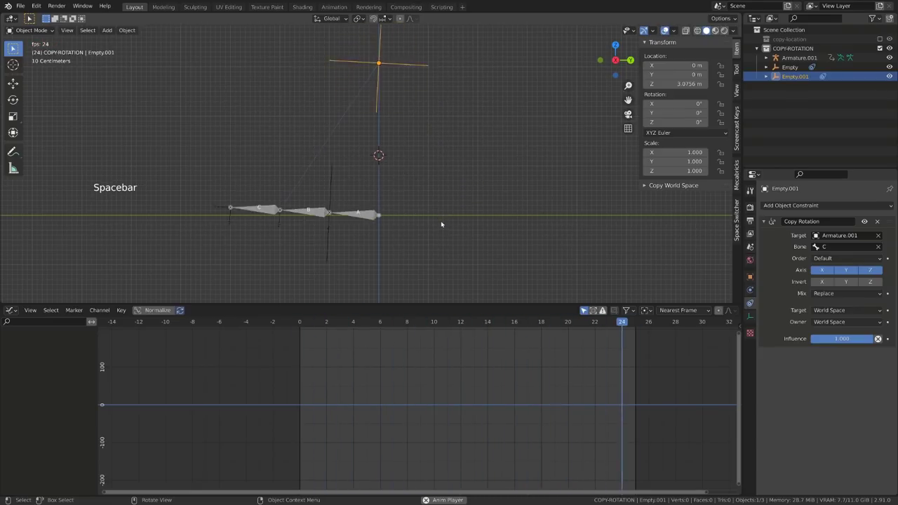
- Preview the animation and inspect both empties, ending with the first empty selected
click(444, 224)
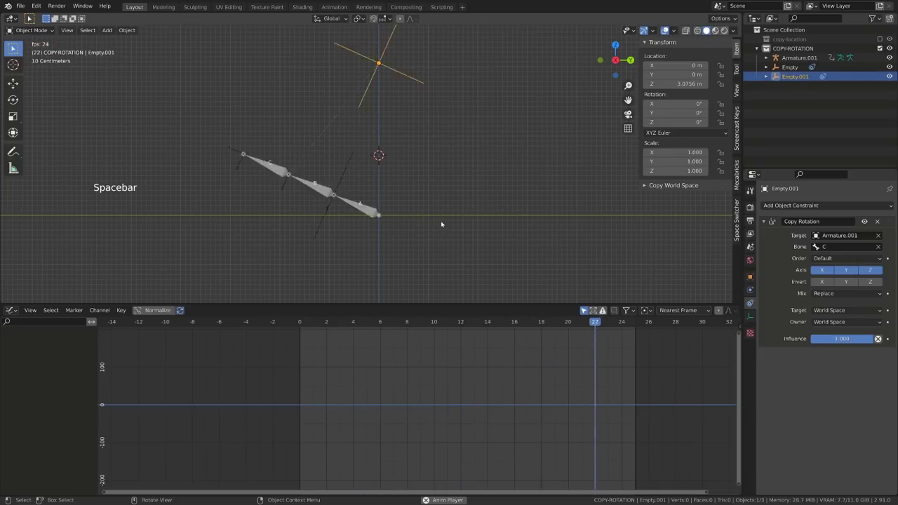
click(444, 223)
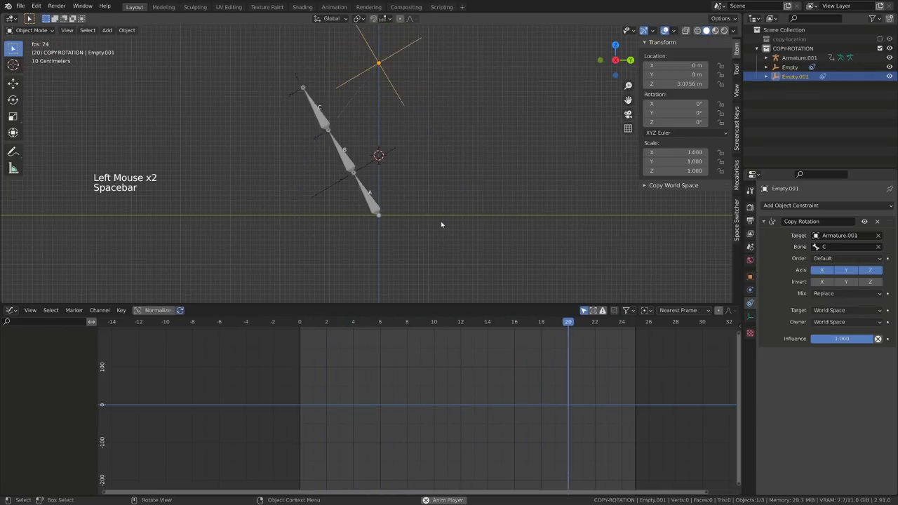
key(space)
click(335, 178)
key(space)
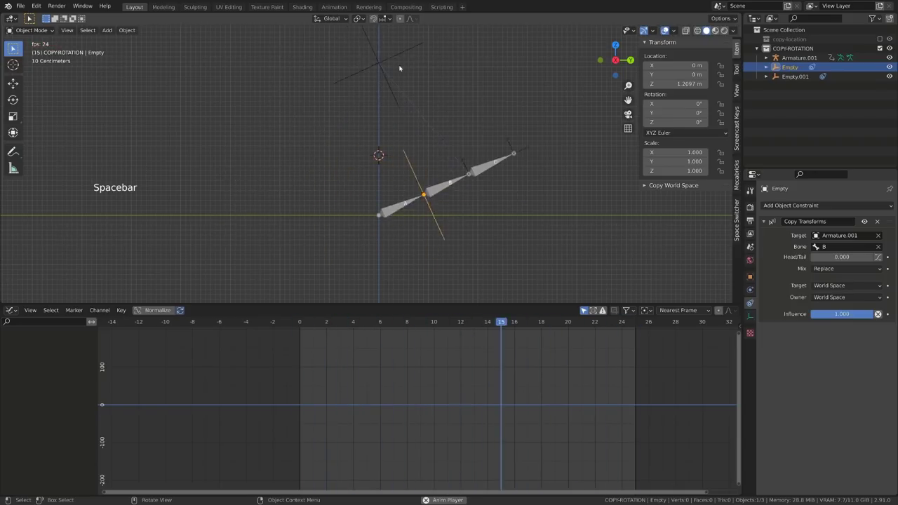
key(space)
click(309, 322)
click(384, 66)
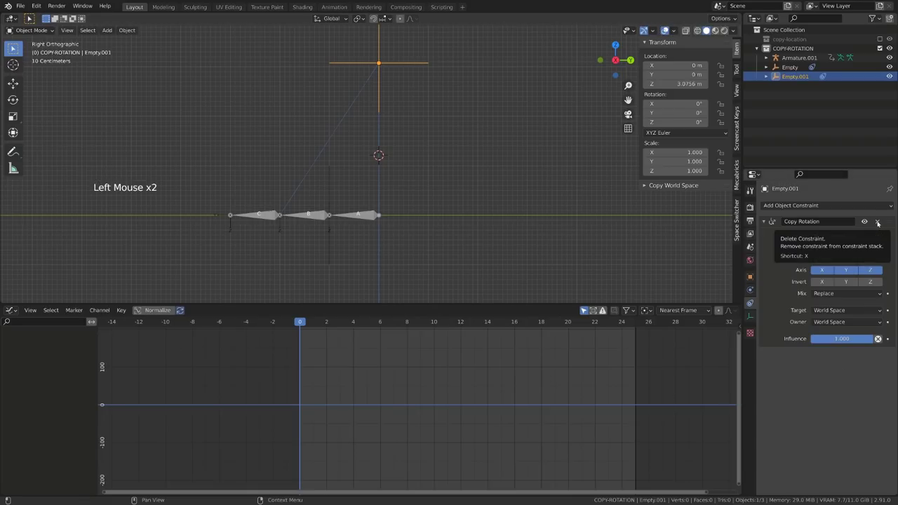
click(333, 179)
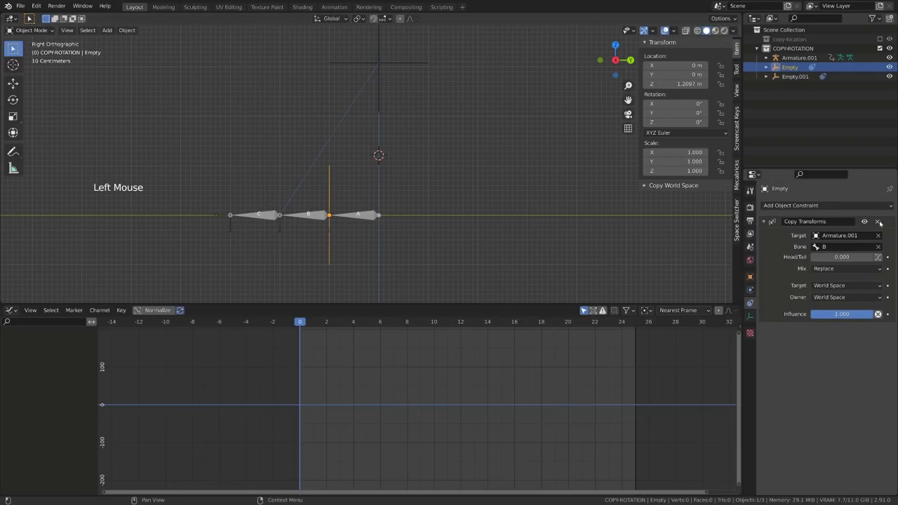
- Replace Empty's Copy Transforms with Copy Rotation targeting Armature.001 bone B, test it, then select both empties
click(883, 218)
click(814, 206)
click(855, 234)
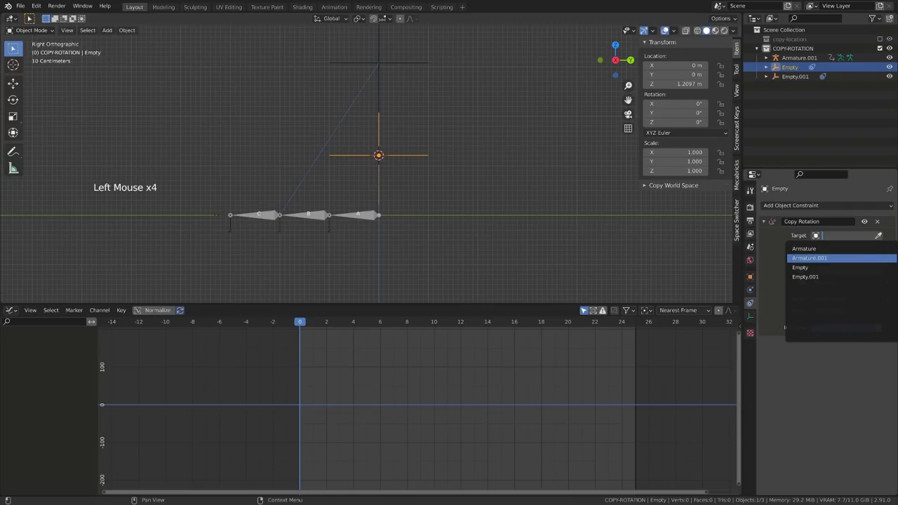
click(827, 246)
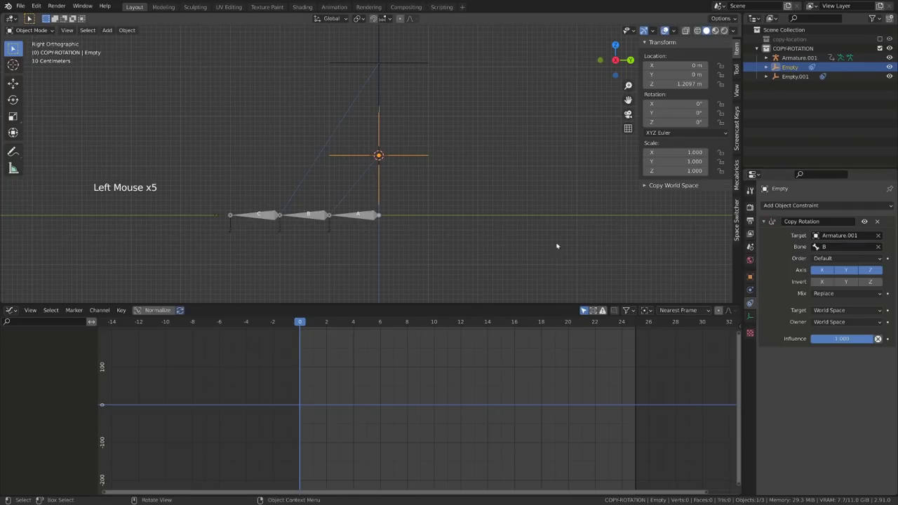
key(space)
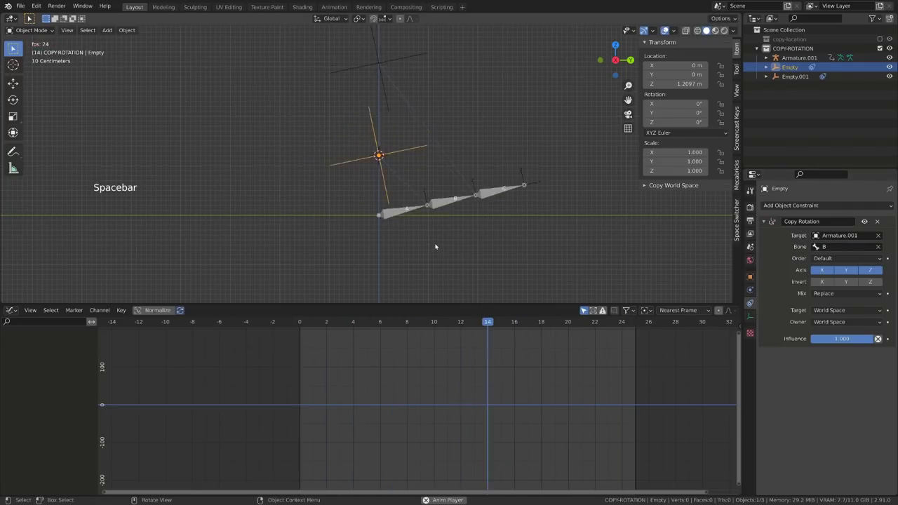
key(space)
click(379, 62)
- Bake both empties' object rotation to keyframes, clearing their Copy Rotation constraints
key(q)
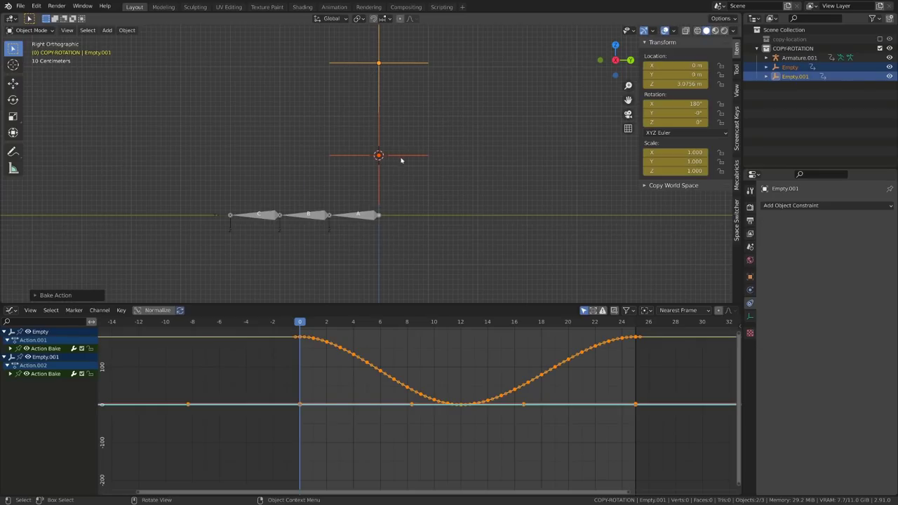
click(404, 156)
click(385, 82)
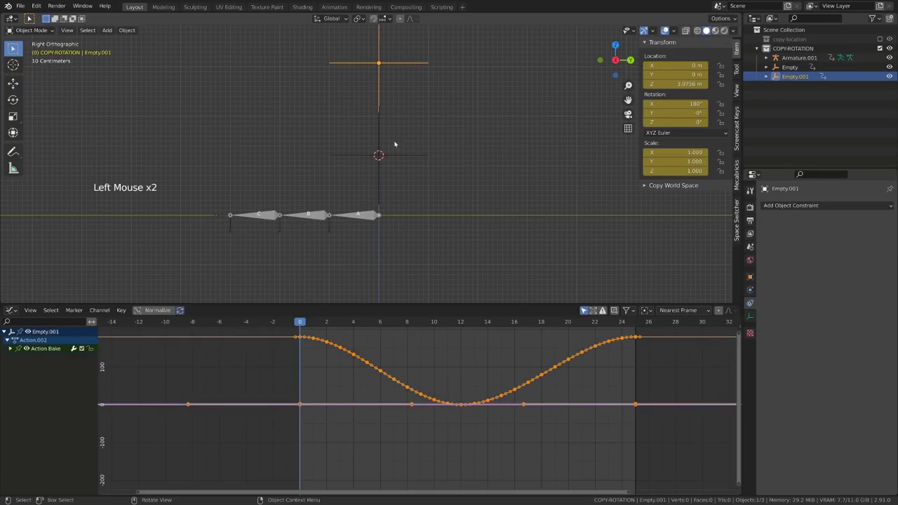
click(397, 152)
click(397, 155)
click(382, 82)
- Reselect both empties in the Graph Editor and give their baked curves cyclic extrapolation (Shift+E)
click(15, 376)
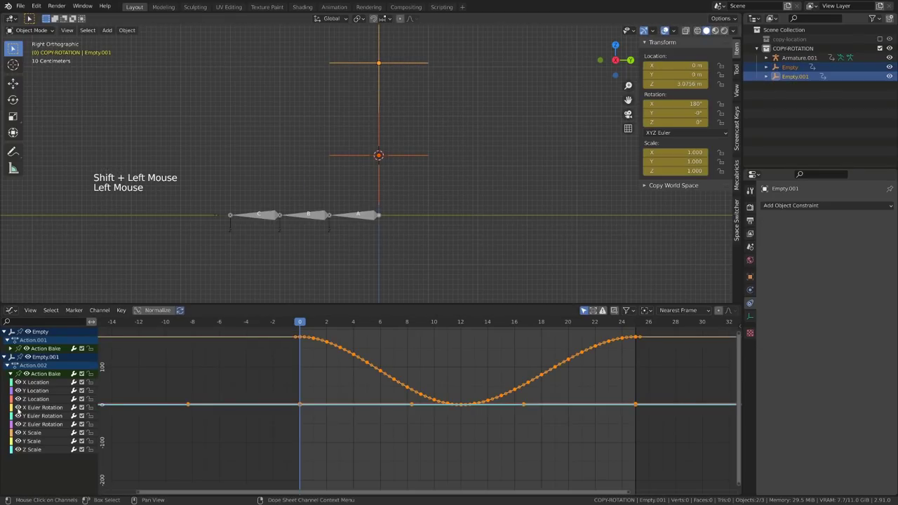
click(13, 350)
click(11, 367)
scroll(down, 3)
key(a)
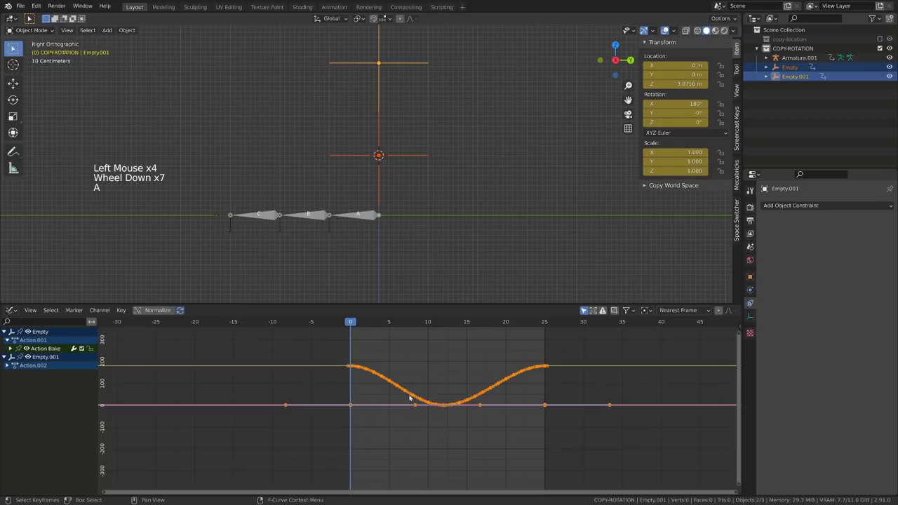
key(shift+e)
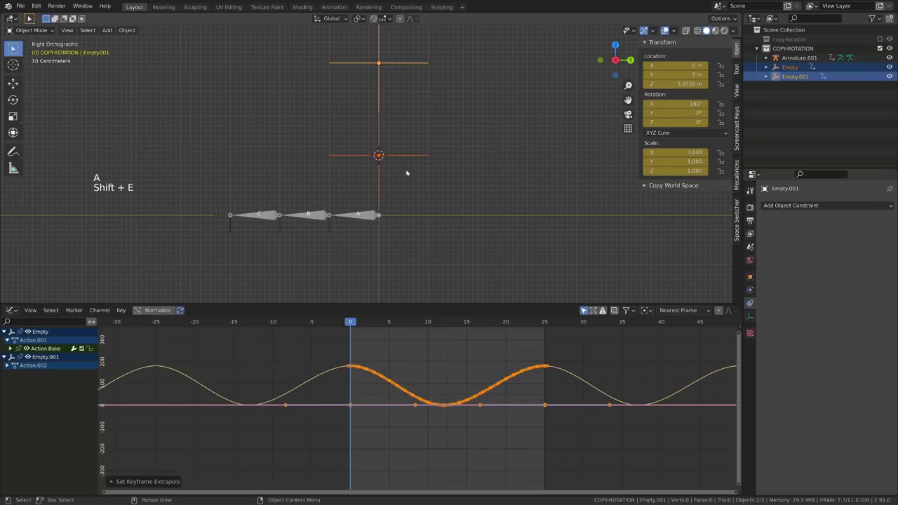
- Select the armature and enter Pose Mode to start adding bone constraints
click(384, 134)
click(382, 80)
click(319, 216)
key(ctrl+Tab)
click(319, 217)
- Drop the armature-level constraint and give bone B a Copy Rotation bone constraint targeting Empty
click(777, 210)
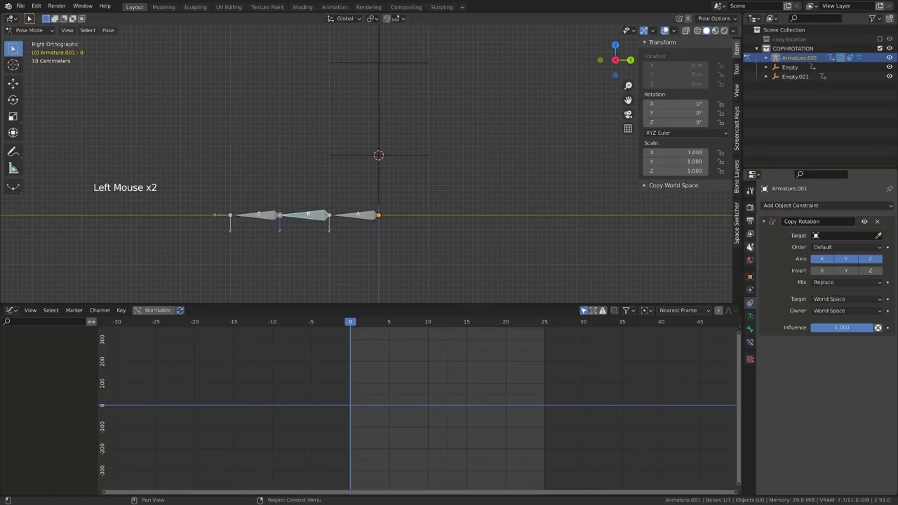
click(883, 235)
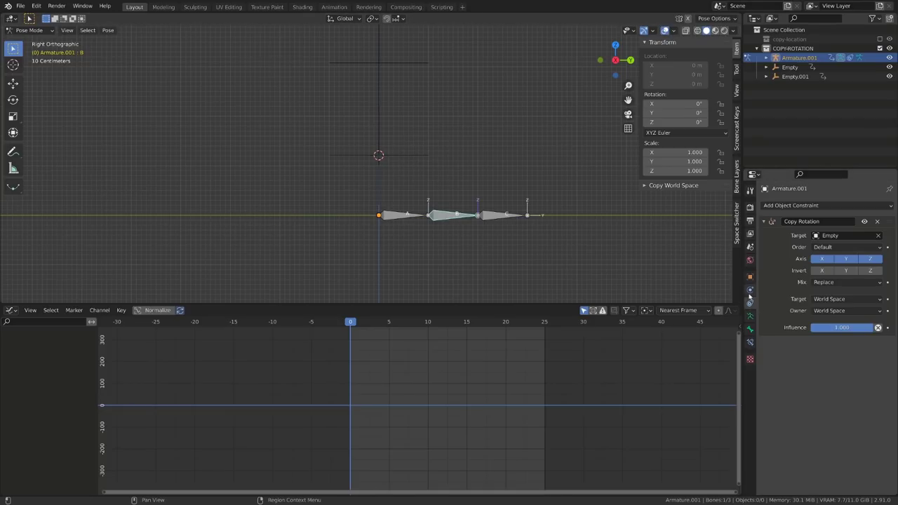
click(879, 223)
click(755, 345)
click(818, 206)
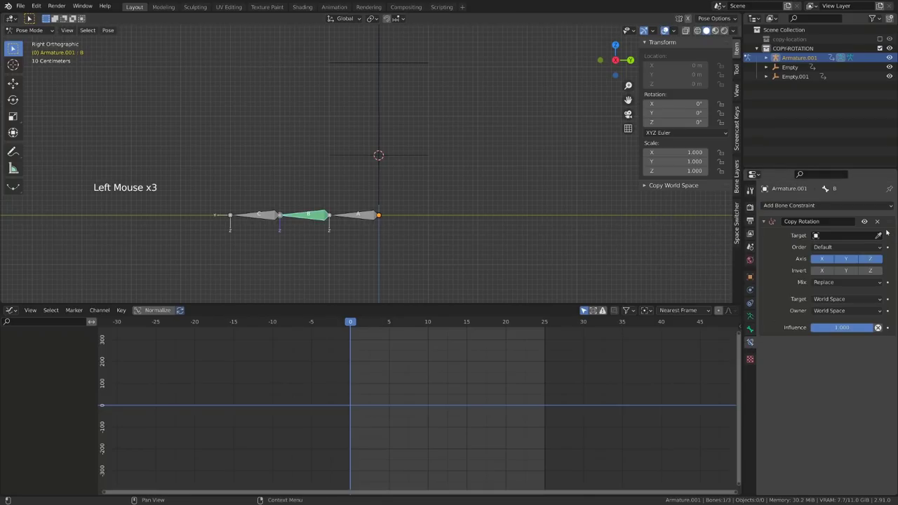
click(884, 235)
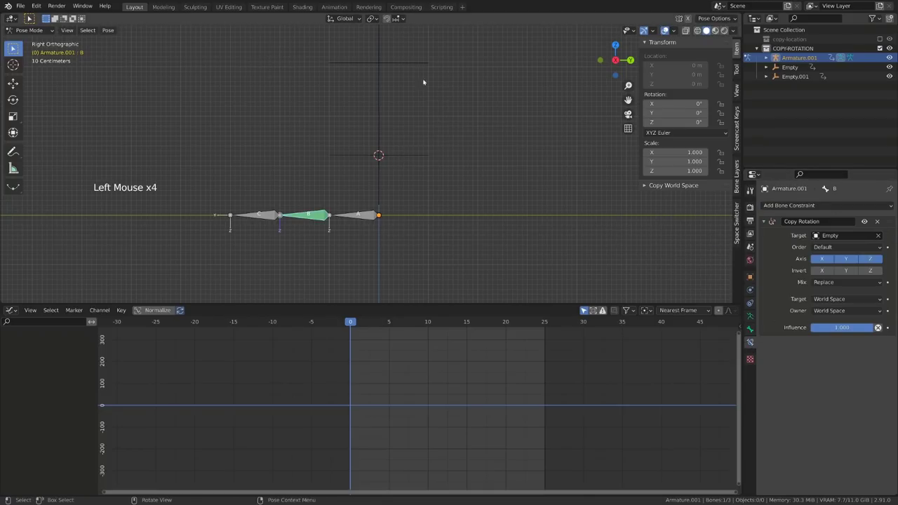
- Give bone C a Copy Rotation constraint targeting Empty.001 and play back to test the chain
click(387, 65)
click(268, 219)
click(875, 203)
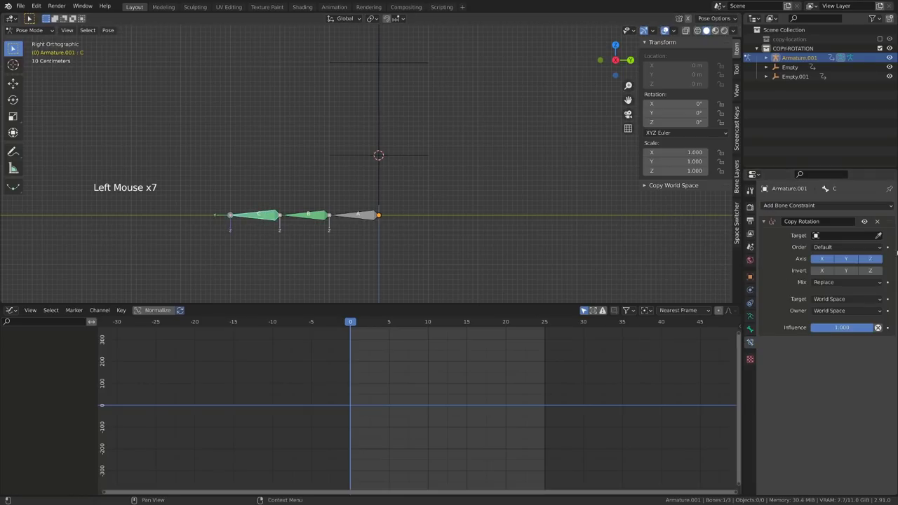
click(881, 237)
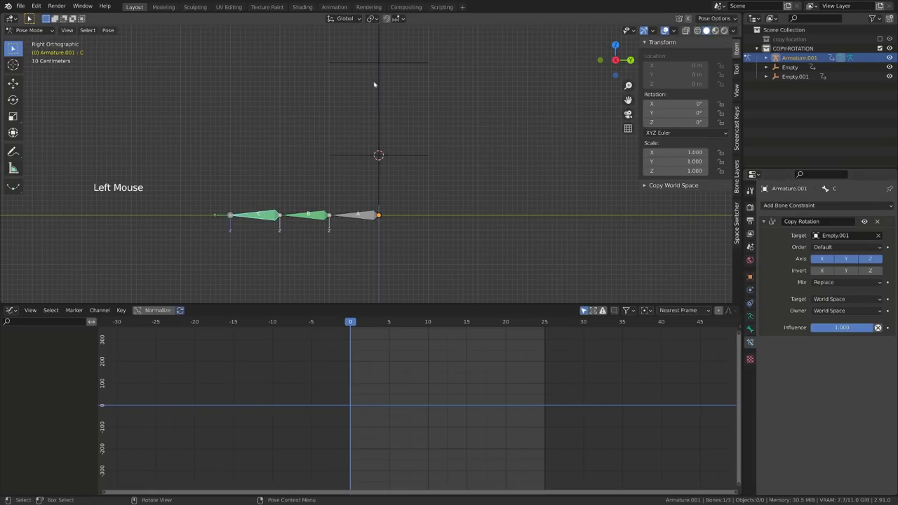
key(space)
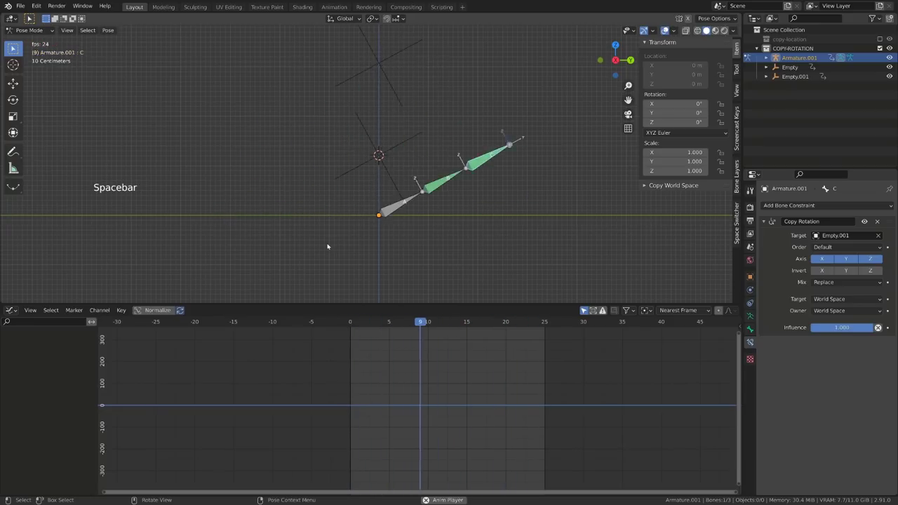
key(space)
- Shift all of Empty's rotation keys a few frames later and preview the offset
key(ctrl+Tab)
click(386, 158)
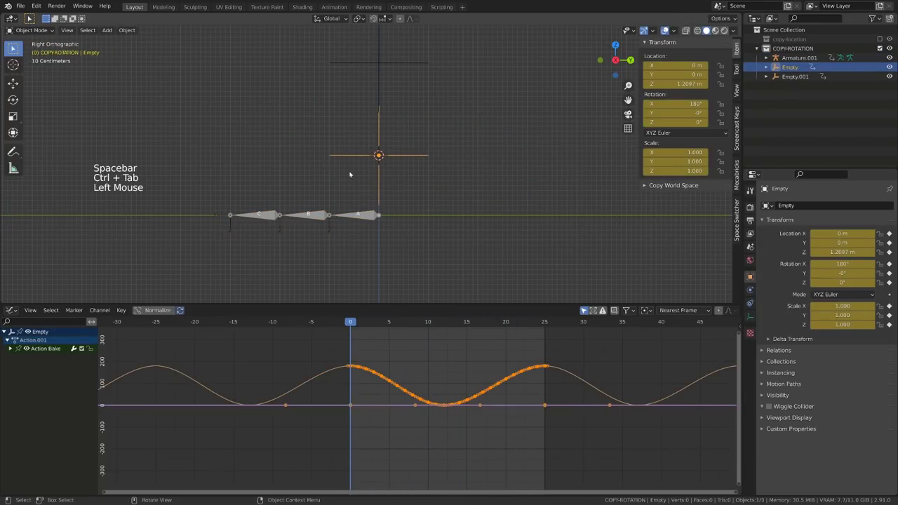
key(a)
key(space)
key(g)
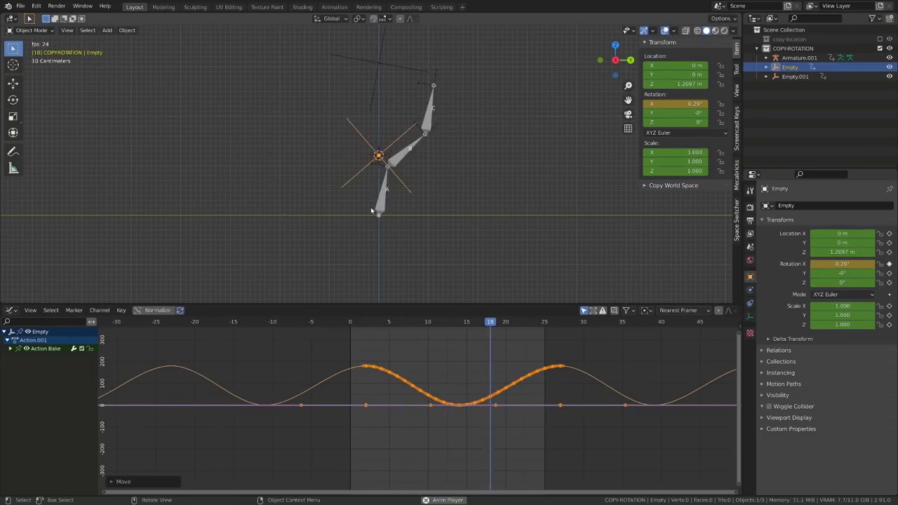
key(space)
key(space)
key(space)
- Shift Empty.001's keys even further later and play the lagging animation
click(395, 89)
key(a)
key(g)
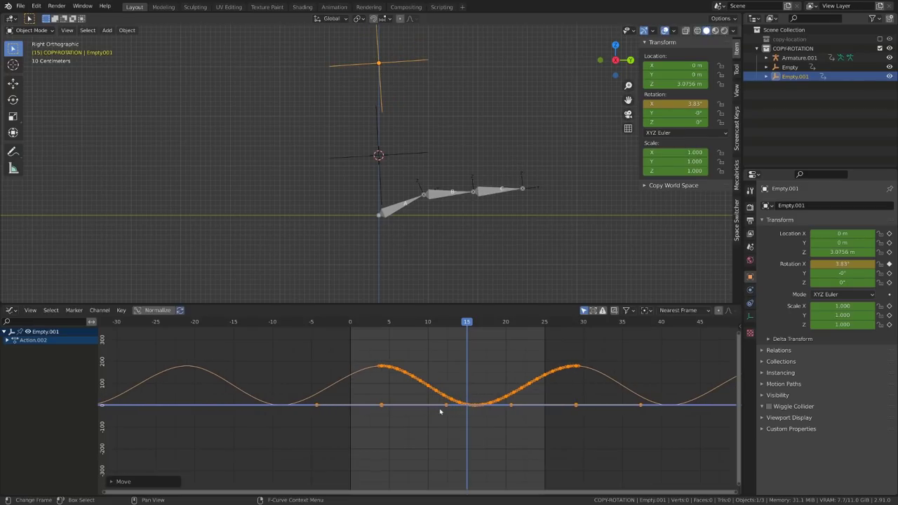
click(400, 155)
key(g)
key(space)
key(")
key(")
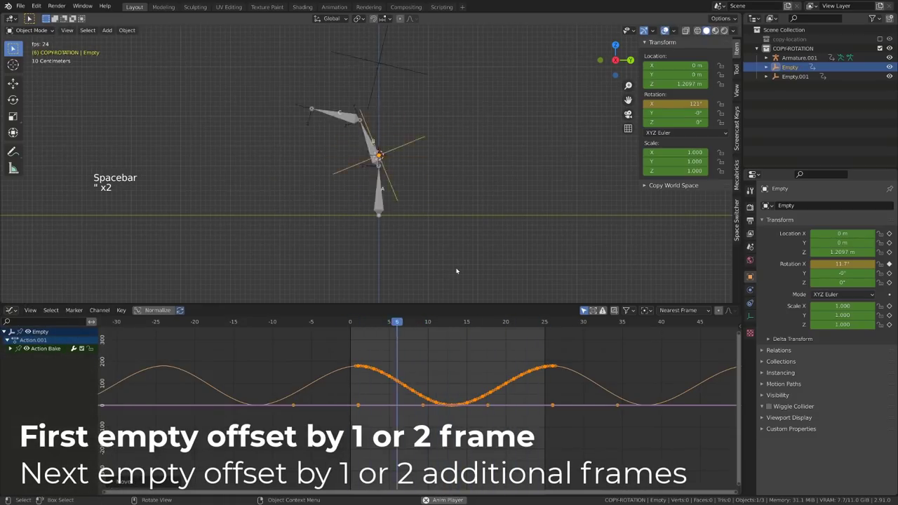
- Orbit to watch the chain, return to side view and select the armature
middle_click(448, 260)
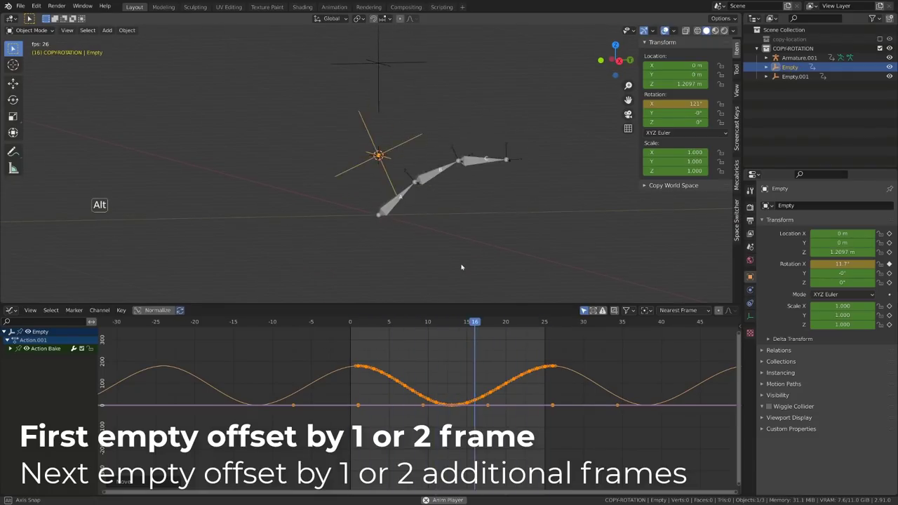
key(KP_3)
key(space)
click(470, 201)
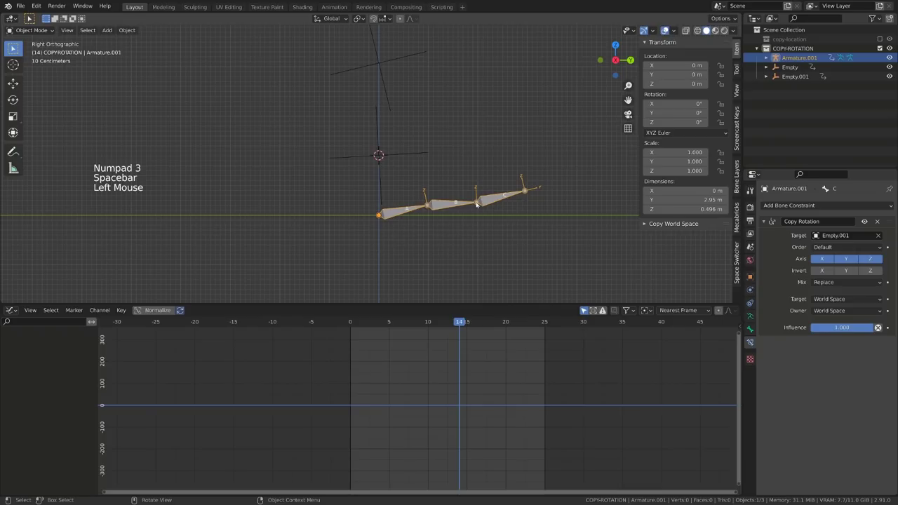
- Bake bones B and C's pose rotation into keyframes and play the result
key(ctrl+Tab)
click(463, 205)
click(491, 200)
key(q)
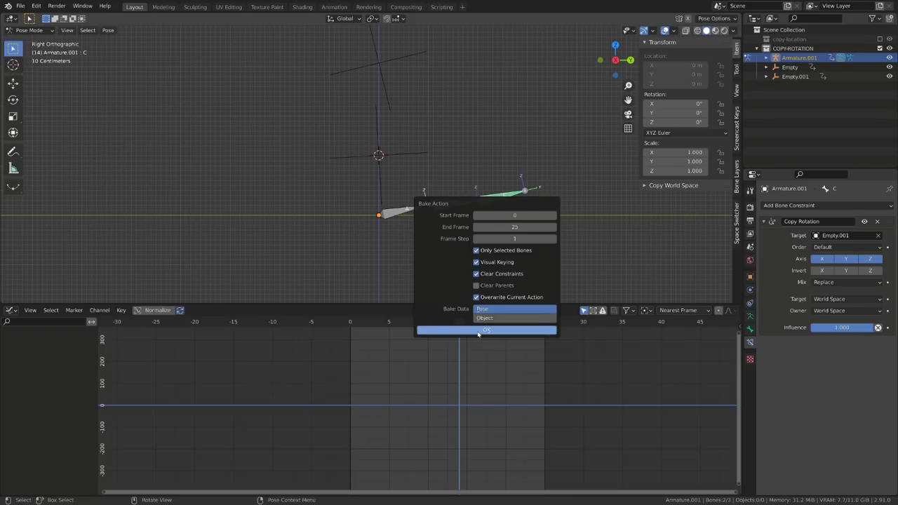
key(space)
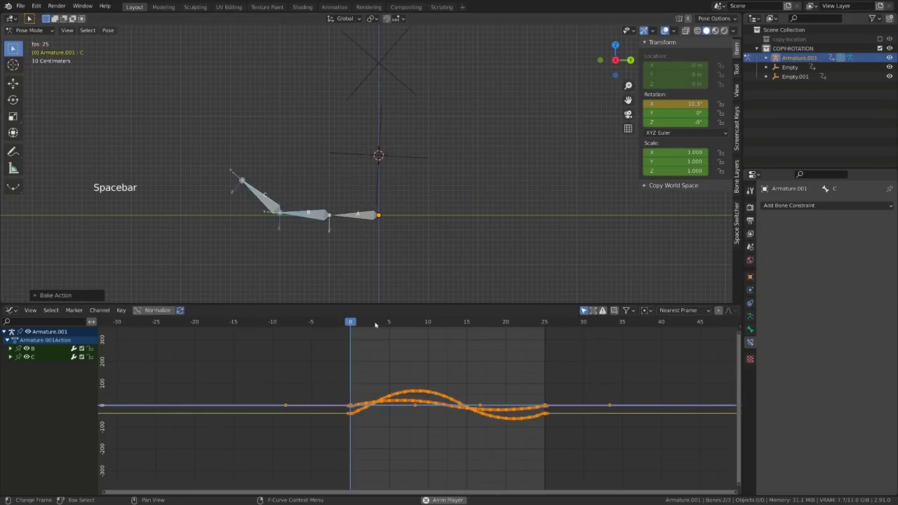
key(space)
click(382, 148)
- Back in Object Mode, delete both helper empties
key(ctrl+Tab)
click(387, 143)
click(380, 66)
key(x)
key(space)
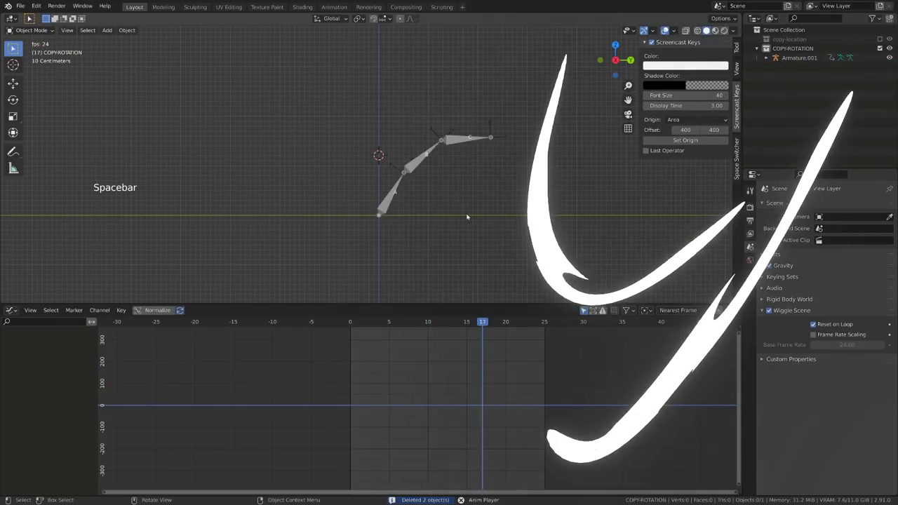
- Move to the aim-space-01 scene, preview Armature.002's animation and leave Pose Mode for Object Mode
click(325, 193)
key(ctrl+Tab)
key(space)
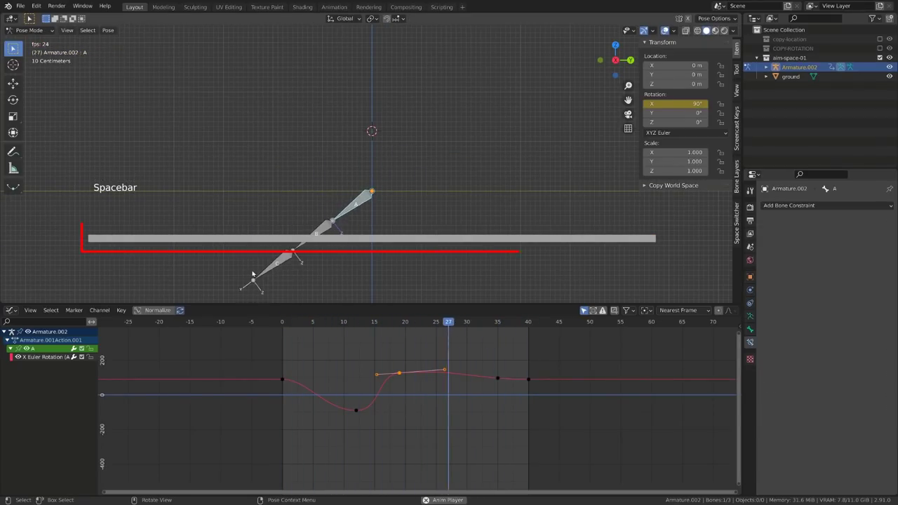
key(space)
click(402, 321)
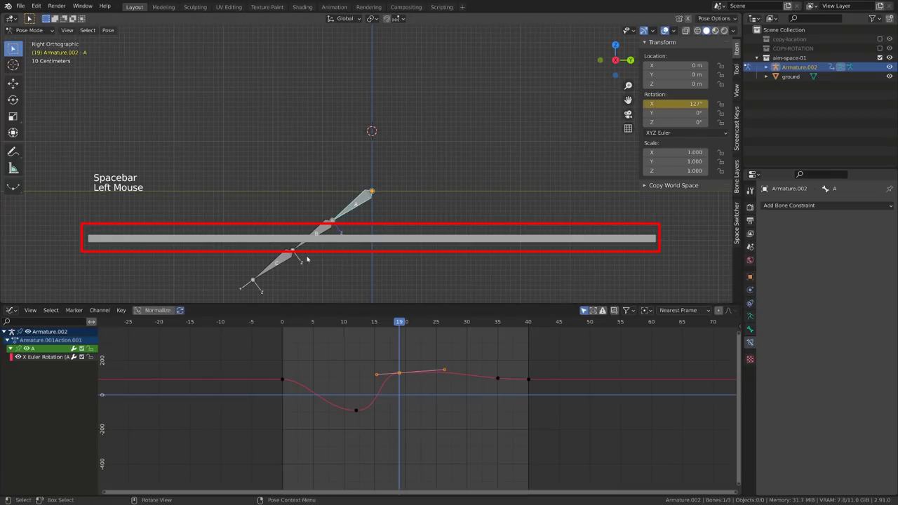
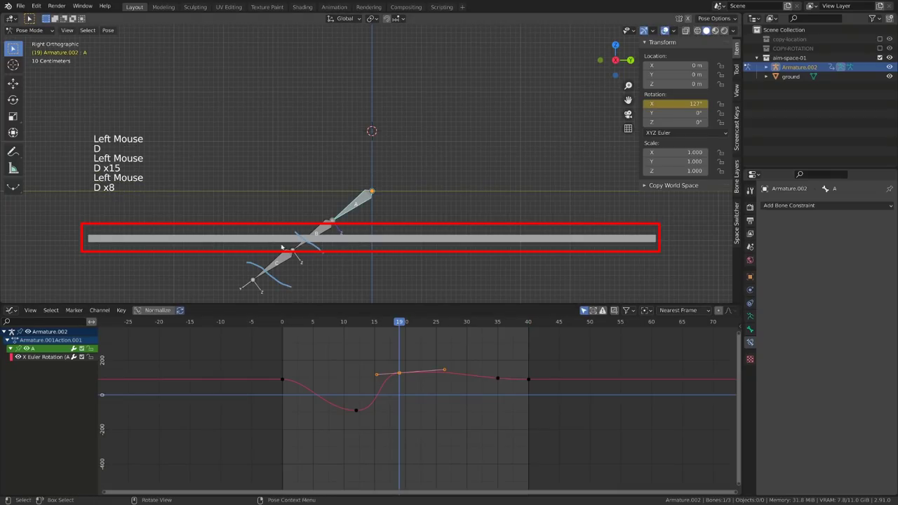
key(ctrl+Tab)
click(440, 120)
key(shift+a)
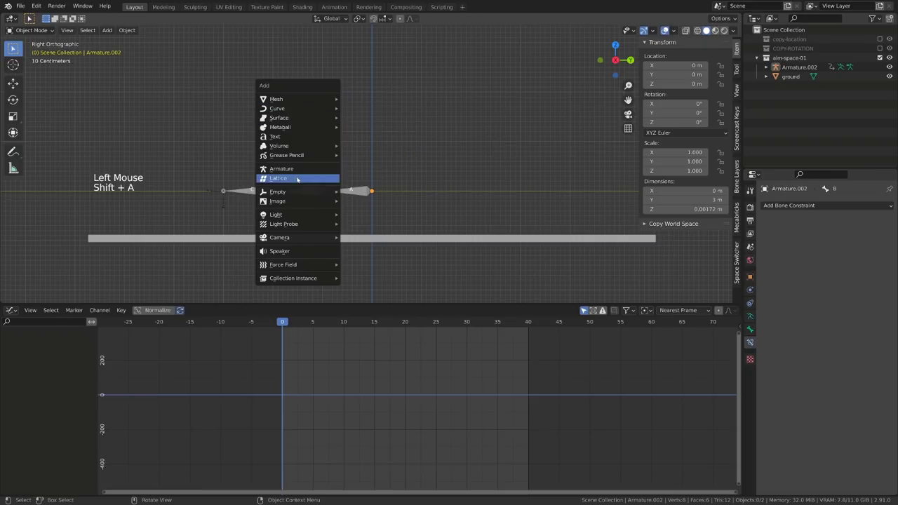
- Add an empty and give it a Copy Transforms constraint to Armature.002 bone B
key(g)
key(shift+d)
click(344, 124)
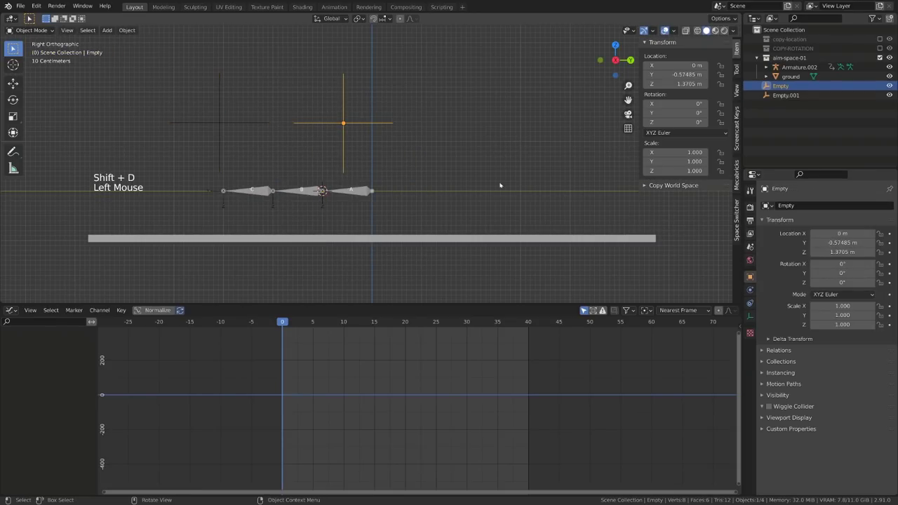
click(755, 303)
click(800, 205)
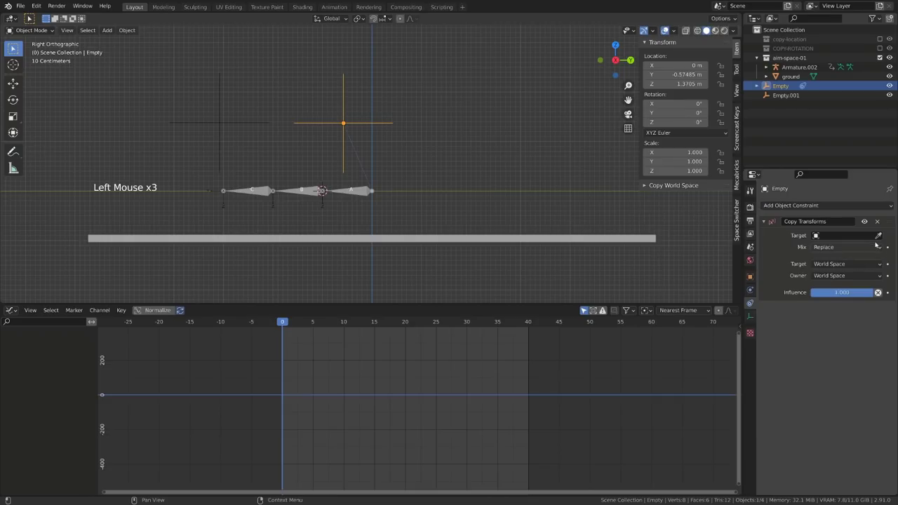
click(880, 237)
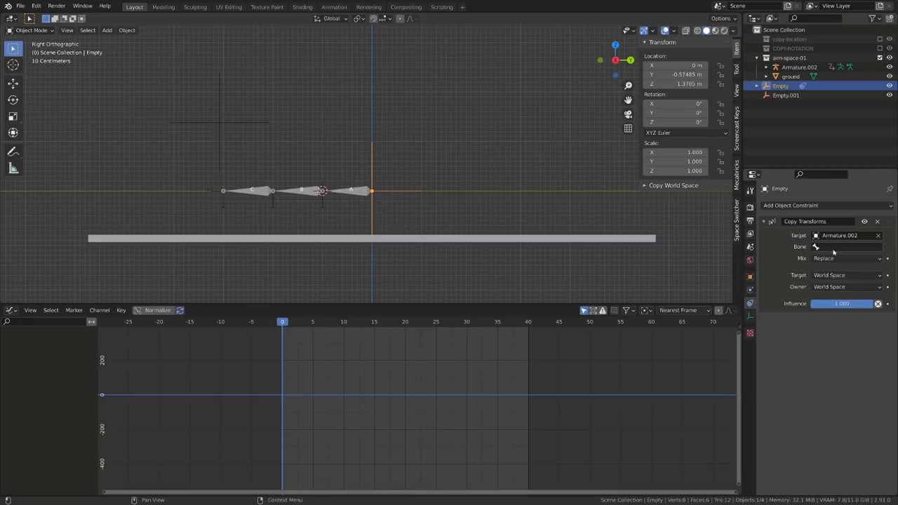
click(839, 250)
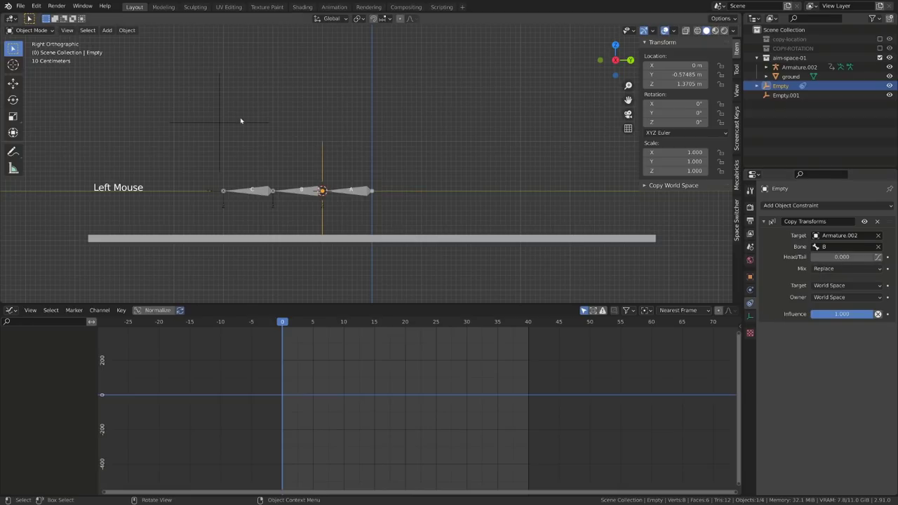
- Give the second empty Copy Transforms to bone C, then apply transforms and remove Empty's constraint
click(237, 124)
click(801, 207)
double_click(830, 241)
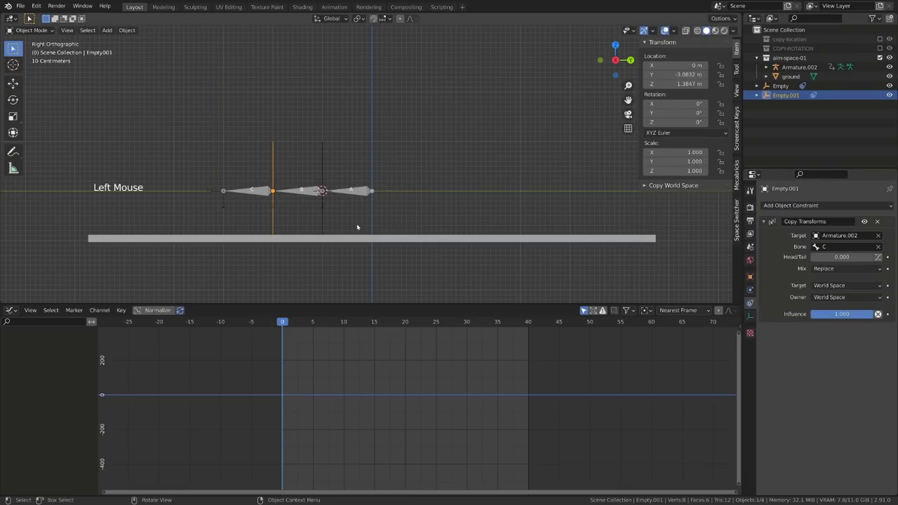
click(326, 168)
click(326, 168)
key(ctrl+z)
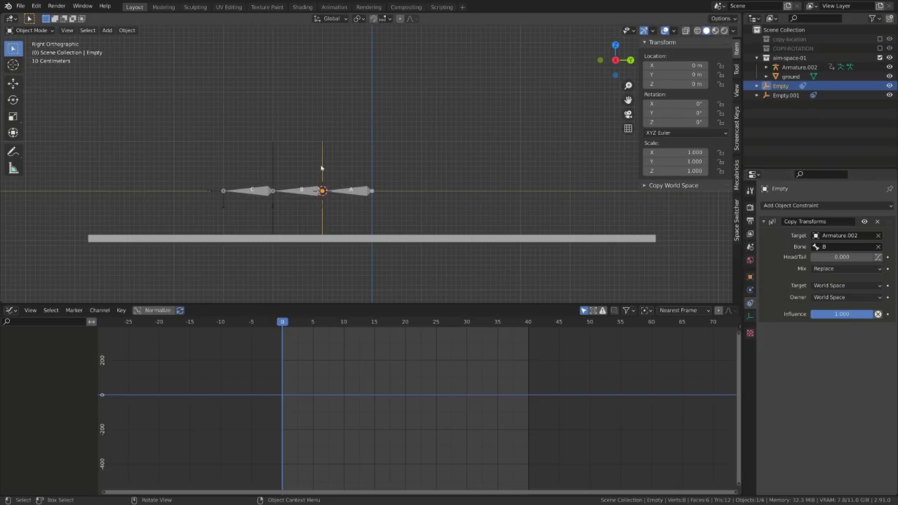
click(320, 167)
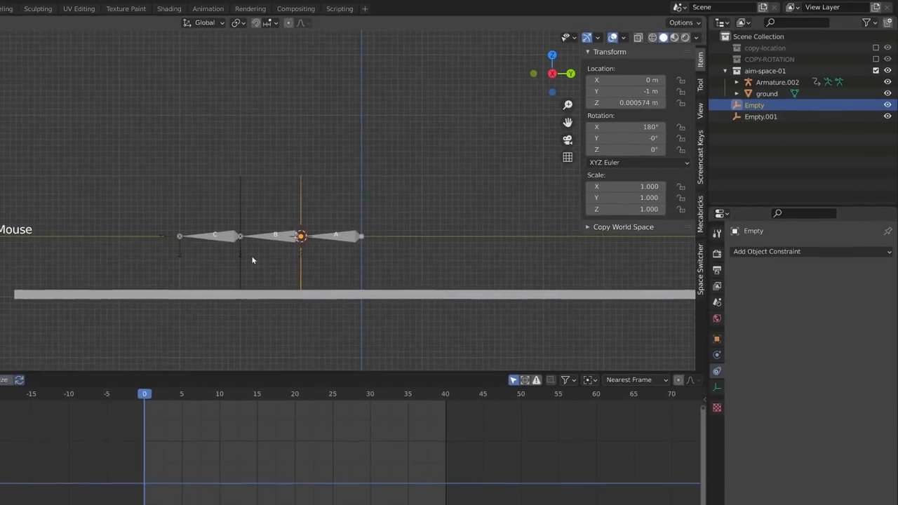
- Orbit to check the snapped empties and select the second one
click(294, 248)
middle_click(294, 248)
click(364, 221)
middle_click(366, 191)
middle_click(304, 199)
click(362, 170)
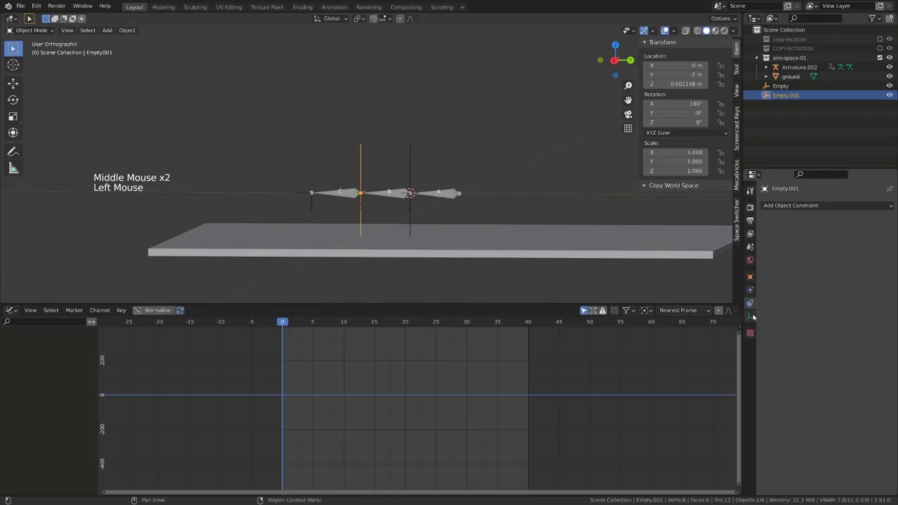
- Set the second empty's Display As to Arrows
click(750, 278)
click(766, 396)
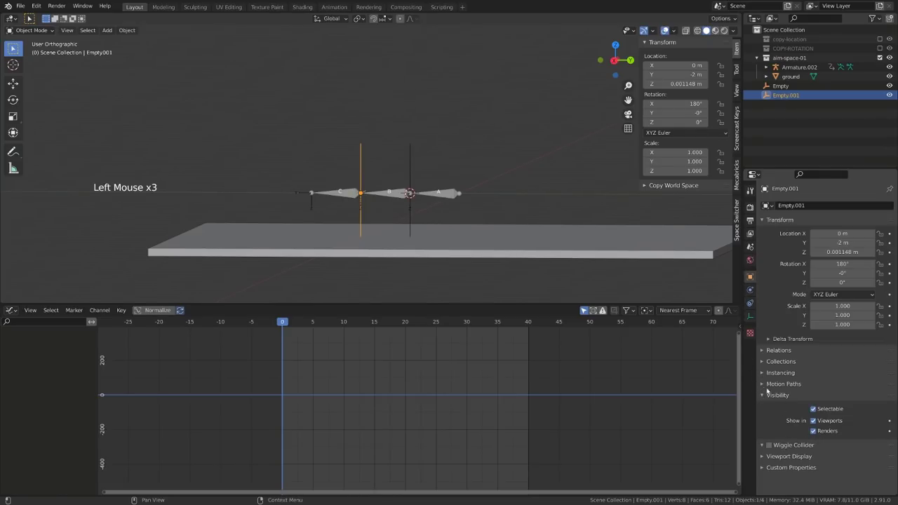
click(754, 321)
click(824, 214)
click(839, 217)
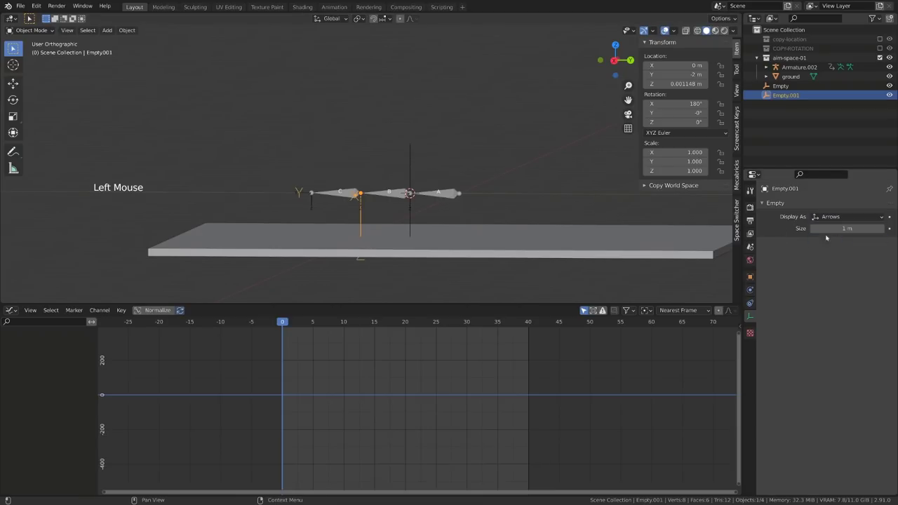
- Set the other empty to Arrows too, select both and bring up the transform orientation choices
click(411, 174)
click(837, 216)
middle_click(365, 220)
middle_click(340, 224)
click(362, 221)
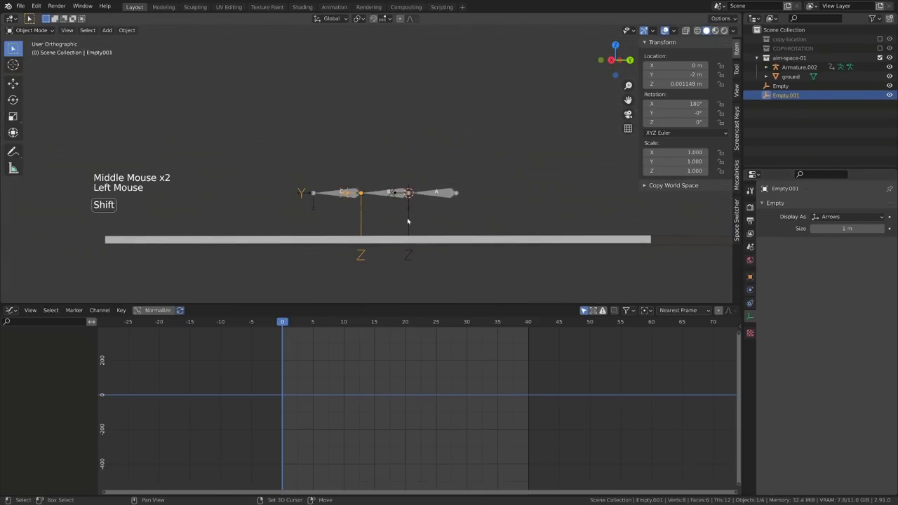
click(412, 220)
click(343, 17)
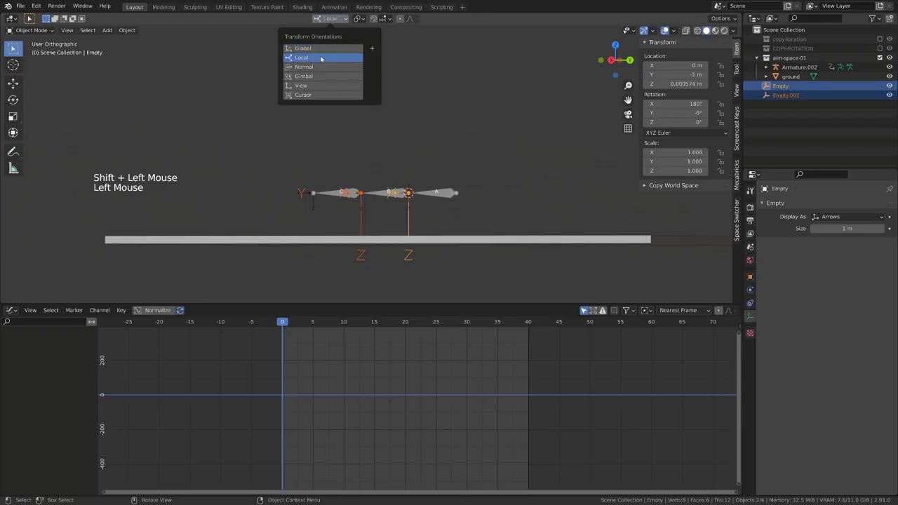
- With Local orientation, slide both empties out along their local Y axis, then select only Empty
middle_click(358, 147)
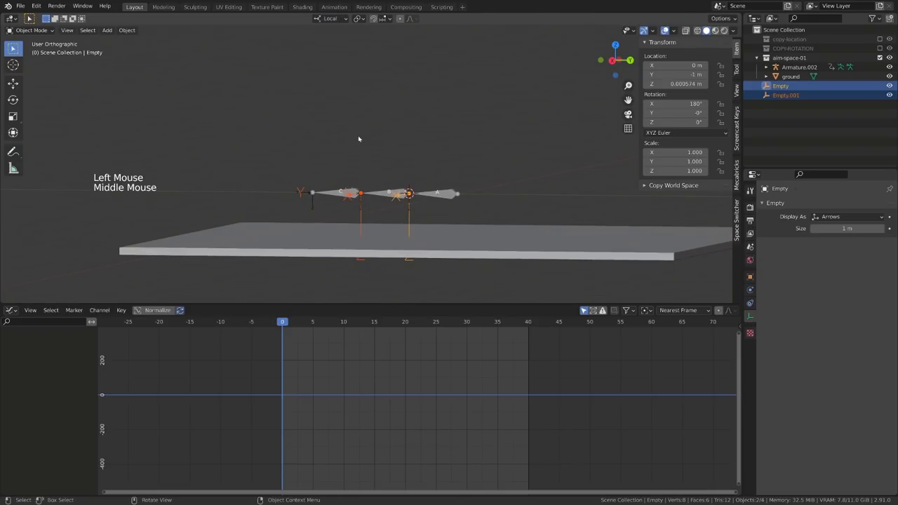
key(g)
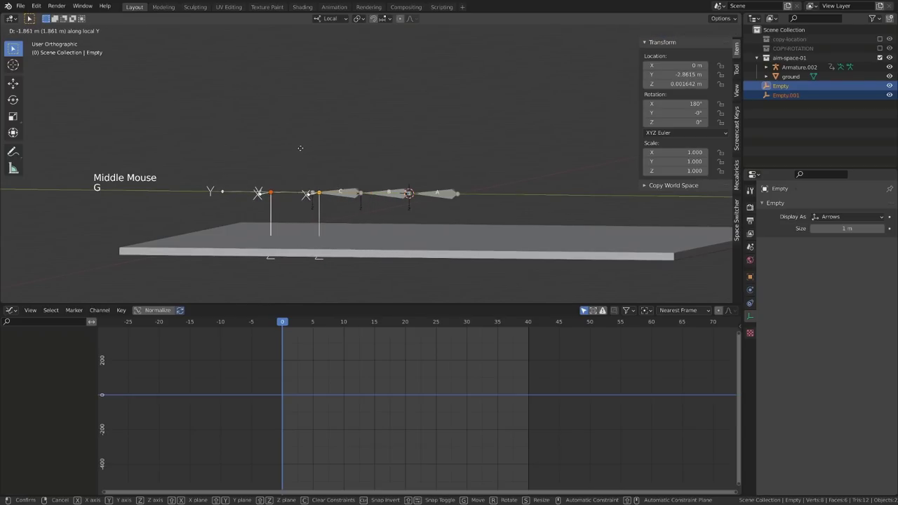
middle_click(268, 159)
middle_click(289, 210)
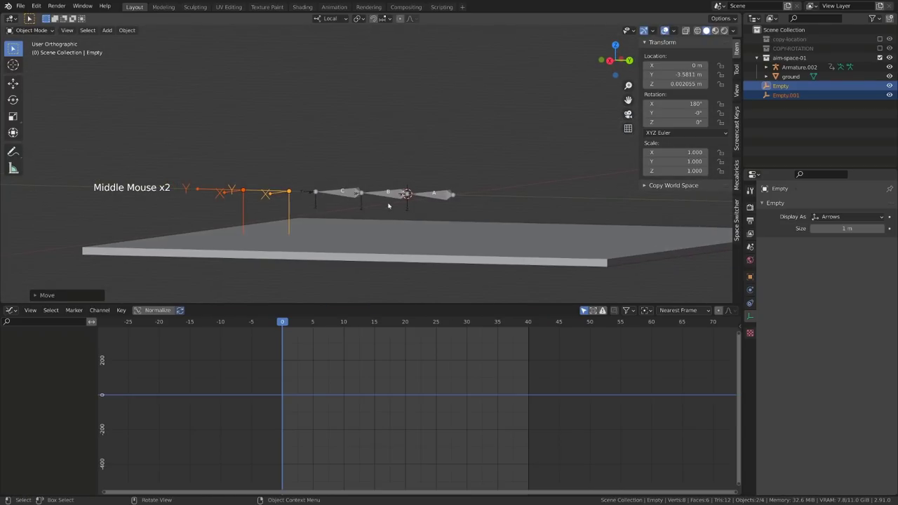
click(293, 200)
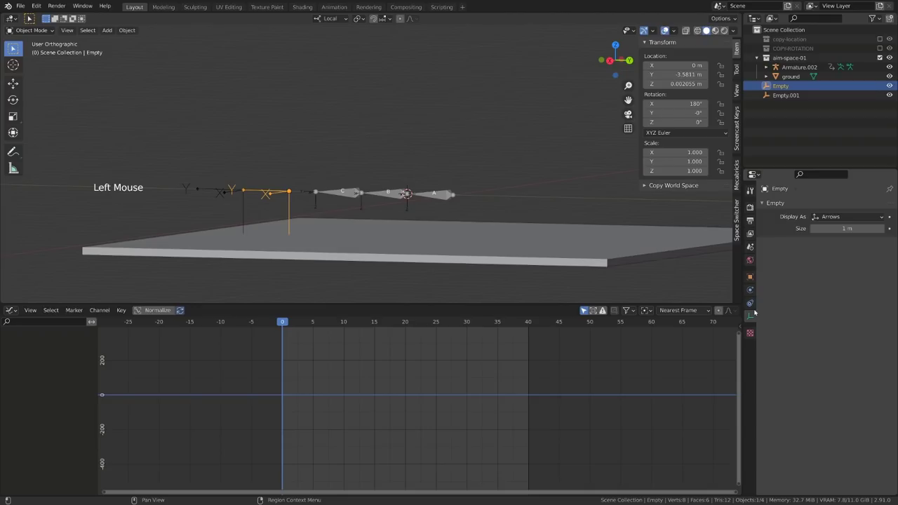
- Give Empty a Child Of constraint to Armature.002 bone B with Set Inverse, then select Empty.001
click(754, 307)
click(839, 206)
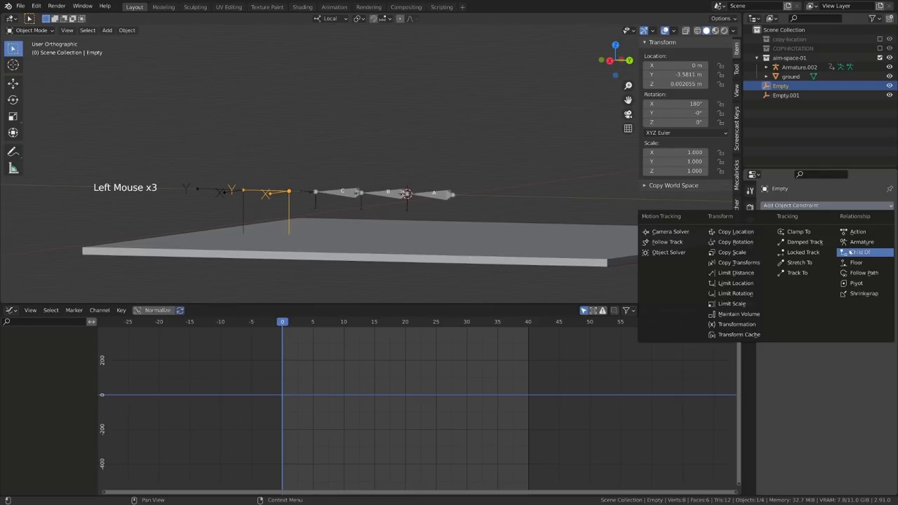
click(881, 237)
click(834, 248)
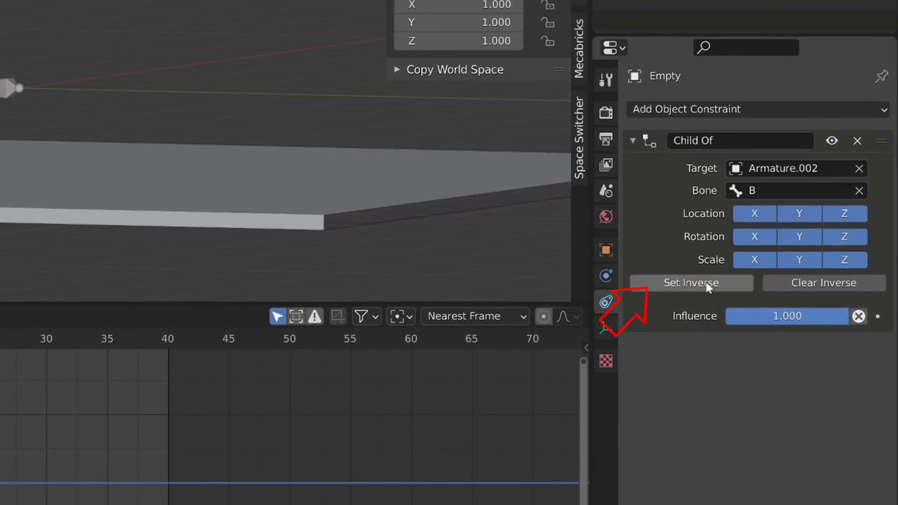
click(166, 178)
click(238, 193)
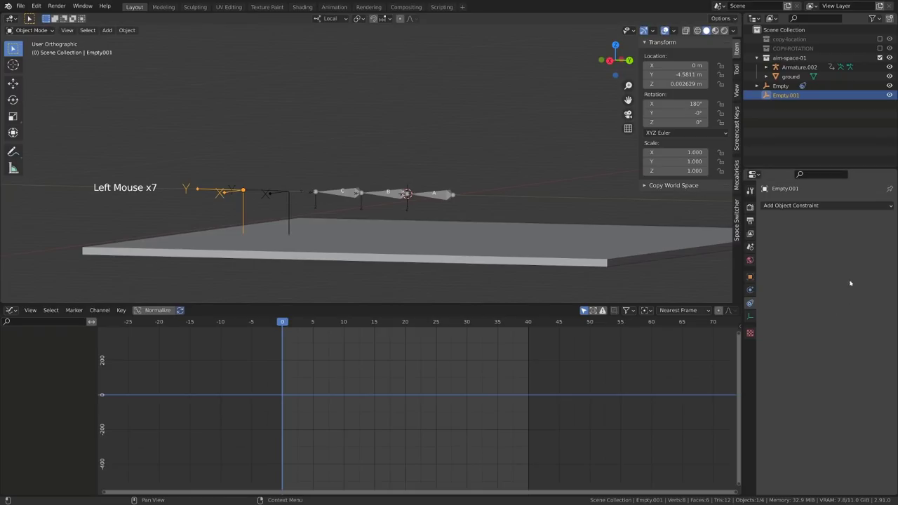
- Give Empty.001 a Child Of constraint targeting Armature.002 bone C with Set Inverse
click(840, 209)
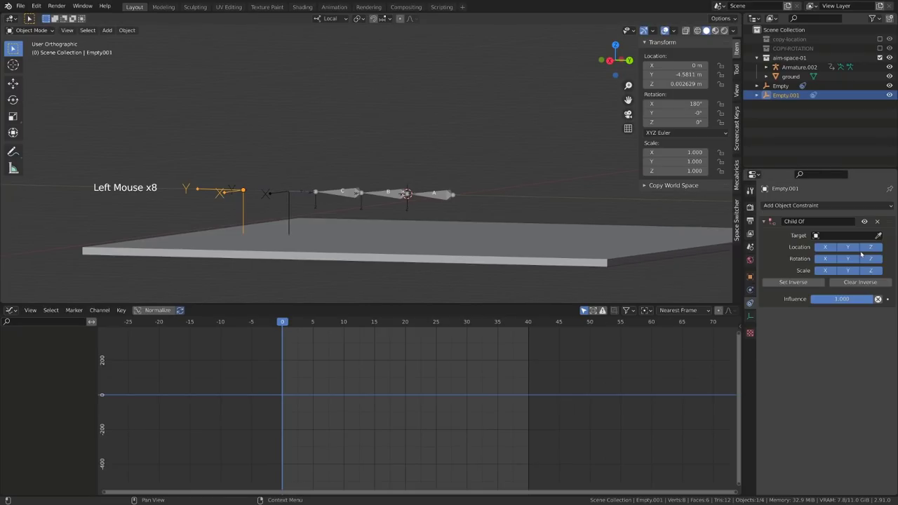
click(882, 238)
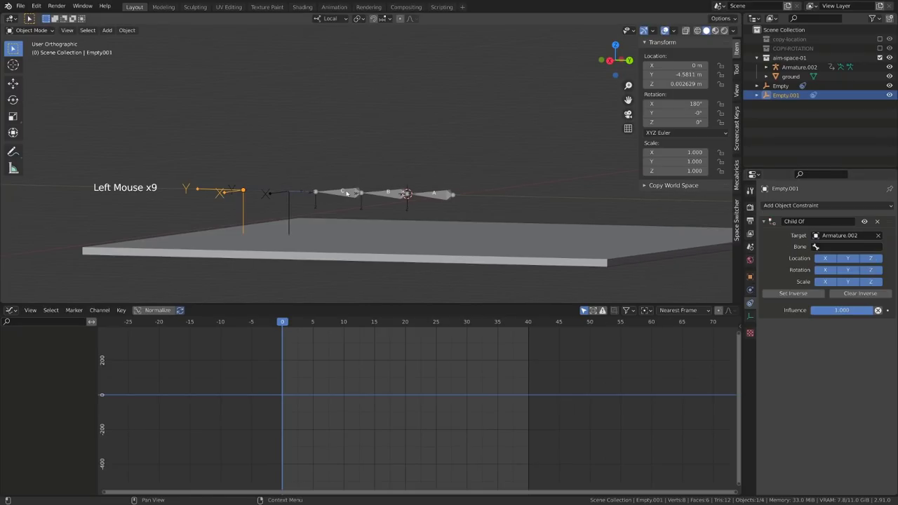
click(836, 250)
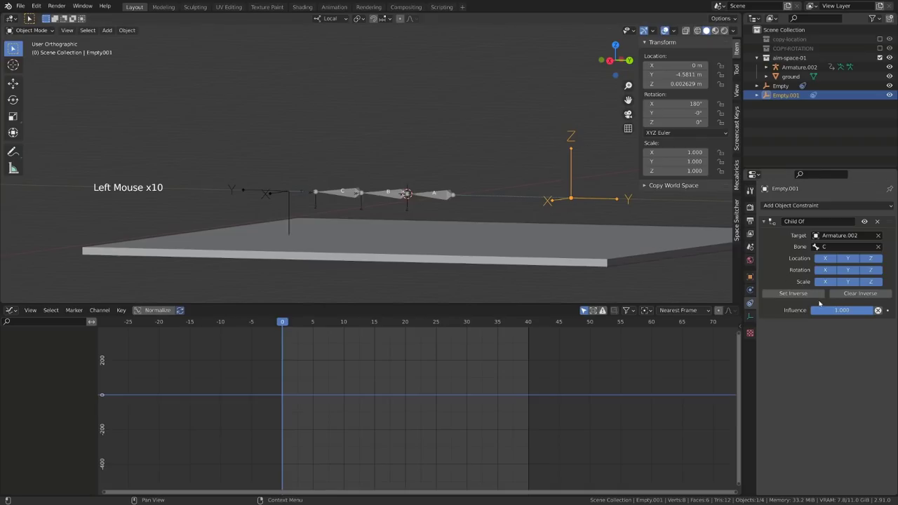
click(812, 297)
- Play the animation to check Empty.001 follows bone C, then stop
middle_click(323, 238)
key(space)
scroll(down, 3)
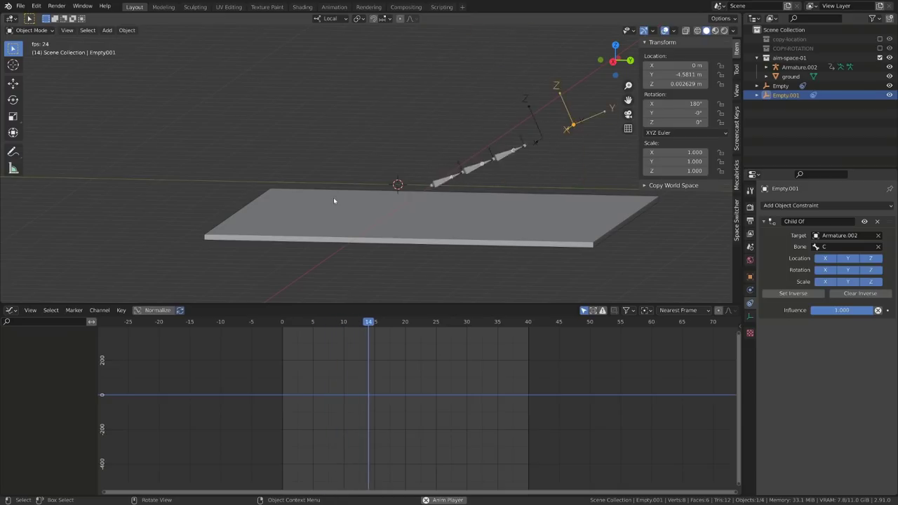
key(space)
- Bake both empties' motion to keyframes with visual keying, clearing constraints, and play it back
click(287, 324)
middle_click(278, 222)
click(313, 190)
click(269, 183)
click(264, 186)
click(314, 200)
key(q)
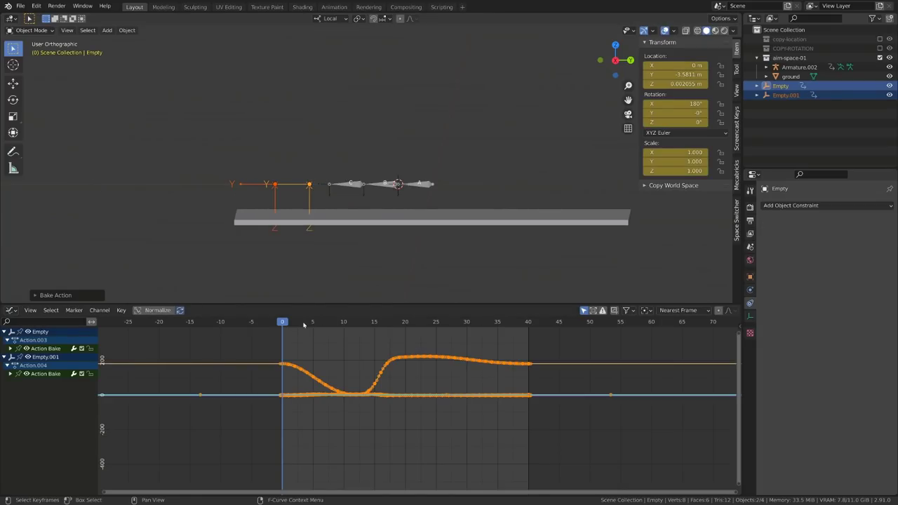
key(space)
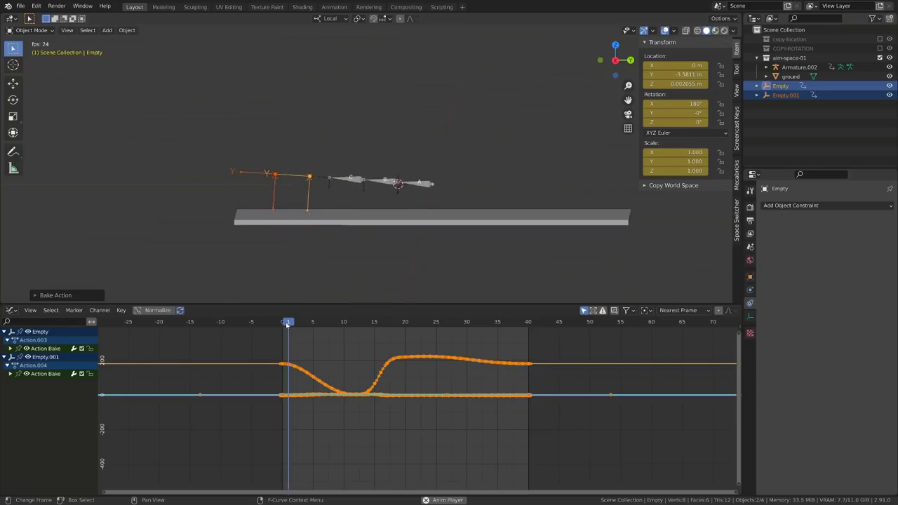
key(space)
- Delete unneeded baked channels of the first empty in the Graph Editor
click(289, 321)
click(13, 378)
click(15, 374)
click(14, 456)
click(55, 460)
key(x)
key(ctrl+z)
click(40, 409)
click(50, 459)
key(x)
- Delete unneeded baked channels of the second empty, keeping a location curve
click(15, 349)
click(43, 425)
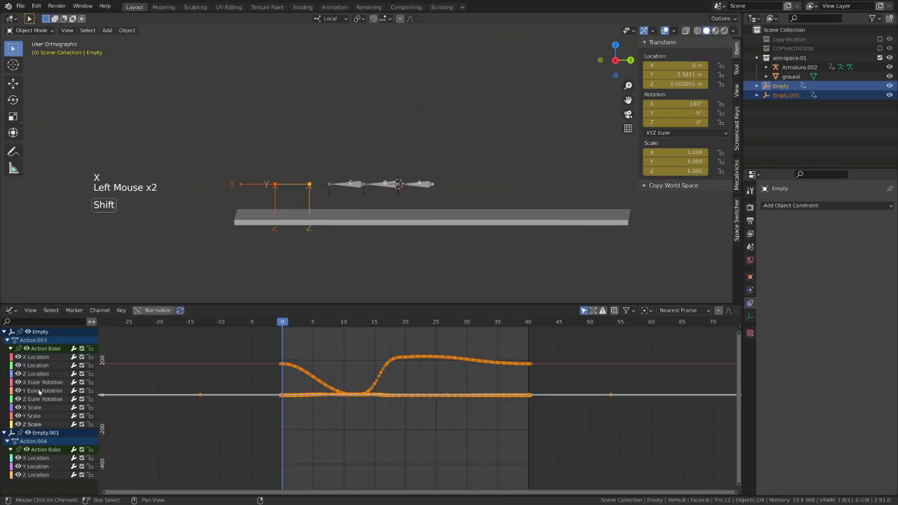
click(40, 385)
double_click(42, 391)
double_click(40, 398)
double_click(35, 409)
double_click(35, 416)
key(x)
scroll(up, 3)
- Select Armature.002 and enter Pose Mode
click(386, 200)
key(ctrl+Tab)
- Give bone B a Damped Track constraint aimed at Empty
click(395, 204)
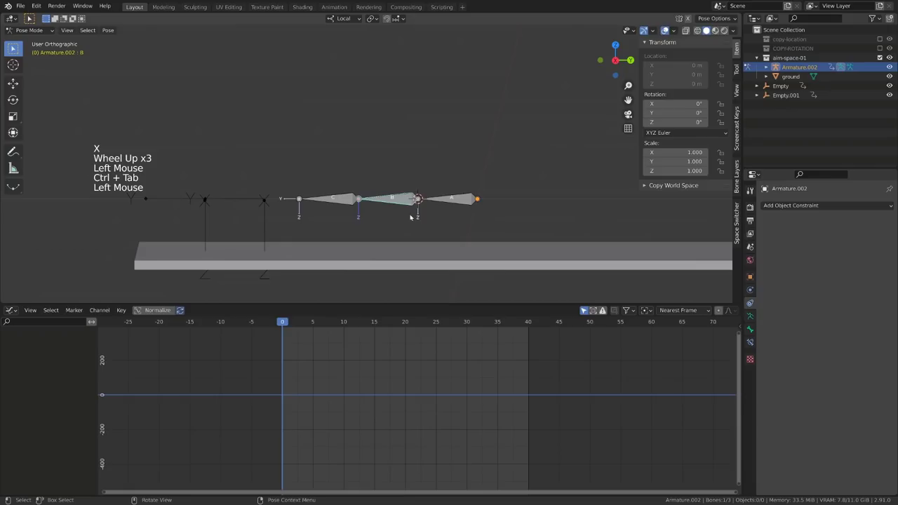
click(751, 347)
click(808, 206)
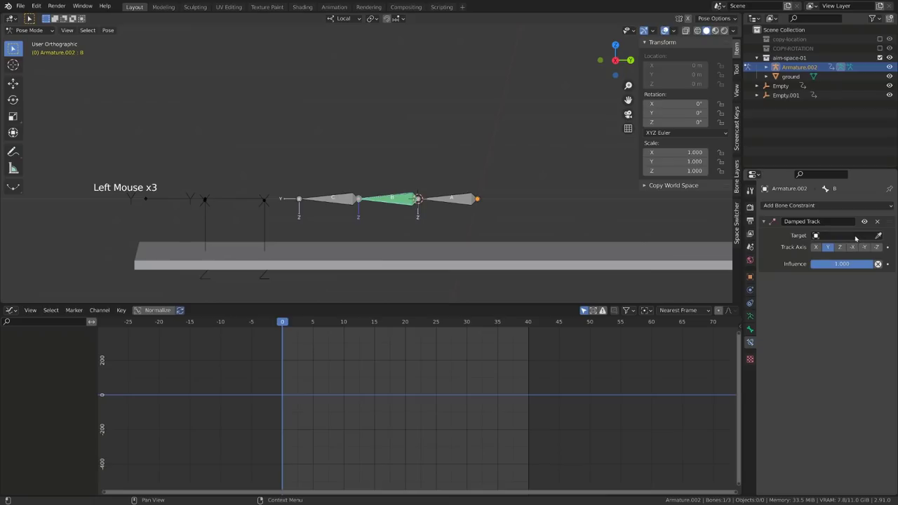
click(878, 238)
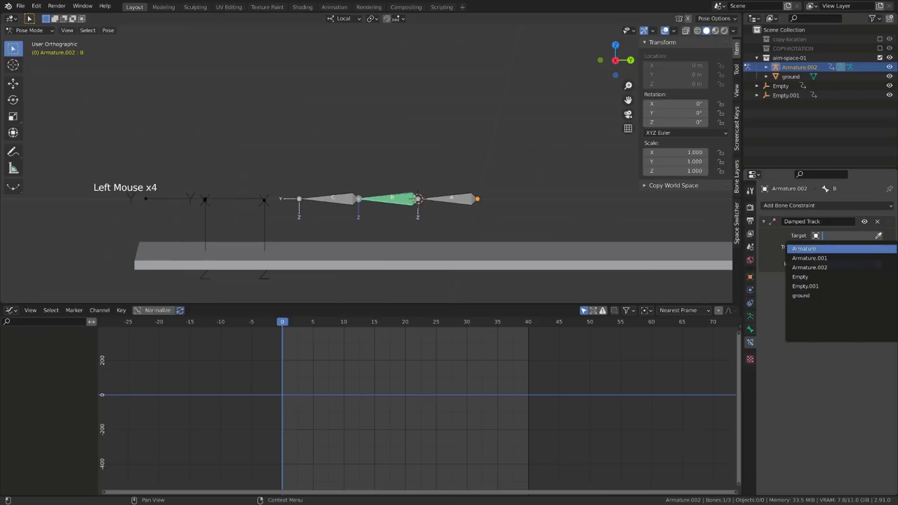
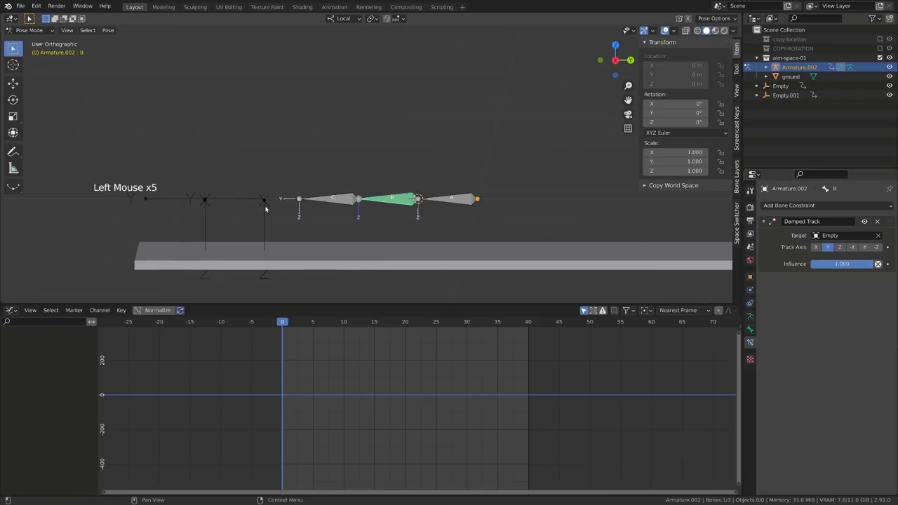
- Give bone C a Damped Track constraint aimed at Empty.001
click(346, 198)
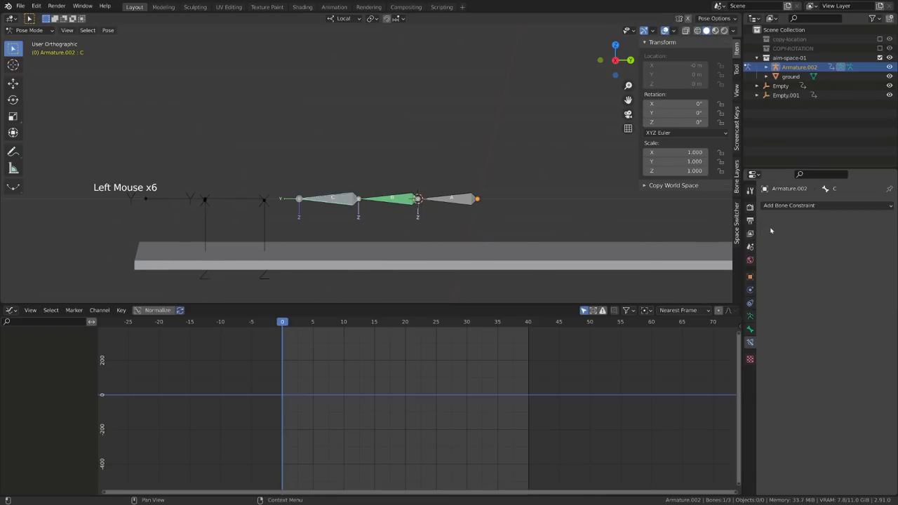
click(789, 207)
click(885, 236)
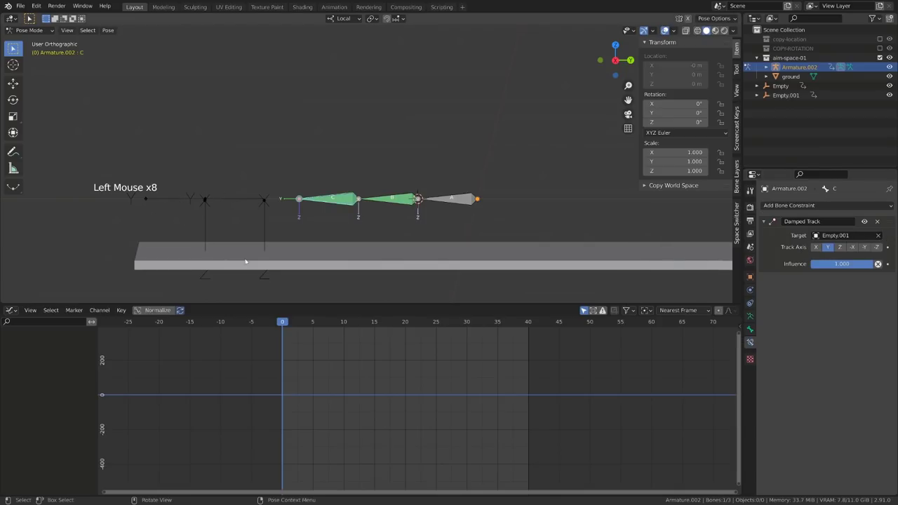
- Play the animation from a side view to see the bones follow the empties
key(space)
scroll(down, 3)
key(KP_3)
key(space)
- Shift all of Empty's baked keys a frame or two later and play to check the offset
click(307, 157)
click(307, 154)
key(ctrl+Tab)
click(308, 155)
key(a)
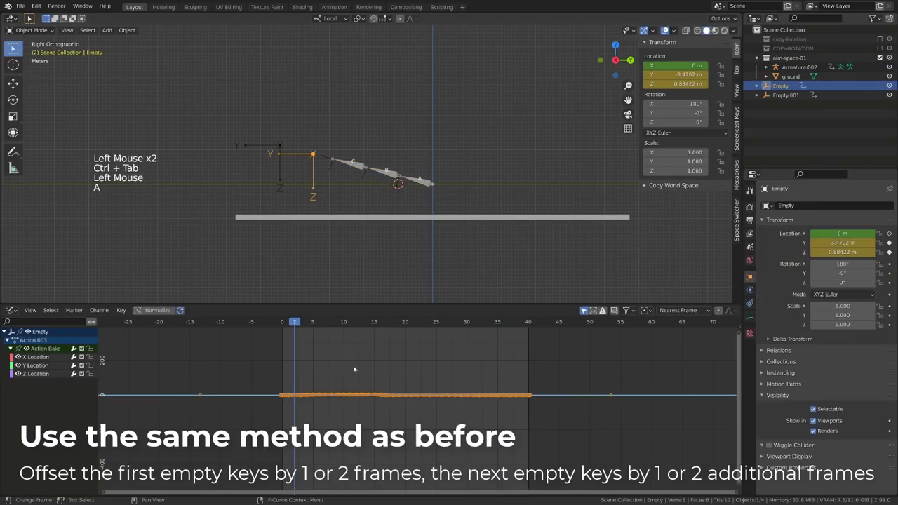
key(a)
key(KP_Decimal)
scroll(down, 3)
key(shift+e)
key(g)
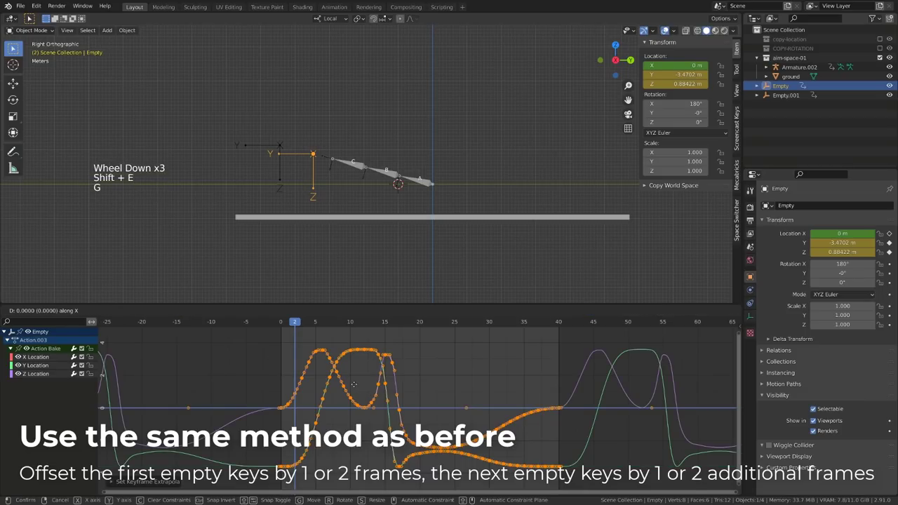
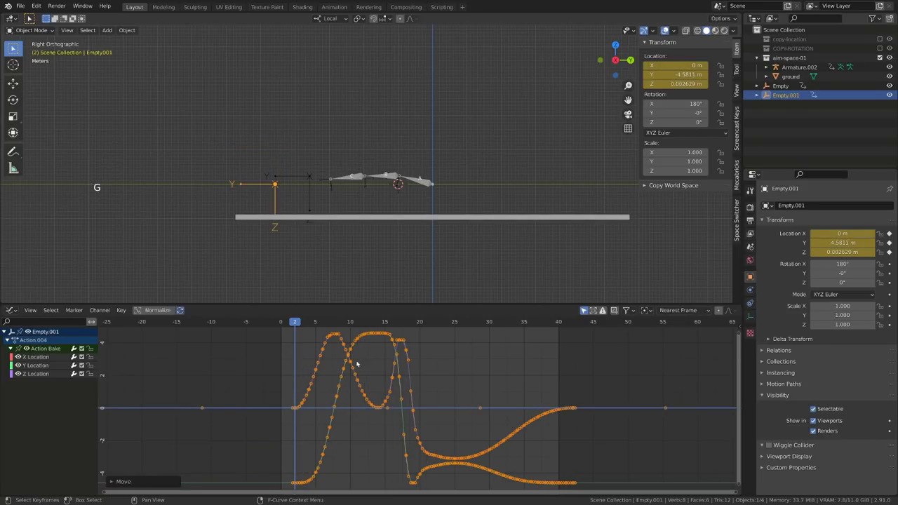
key(space)
key(")
key(")
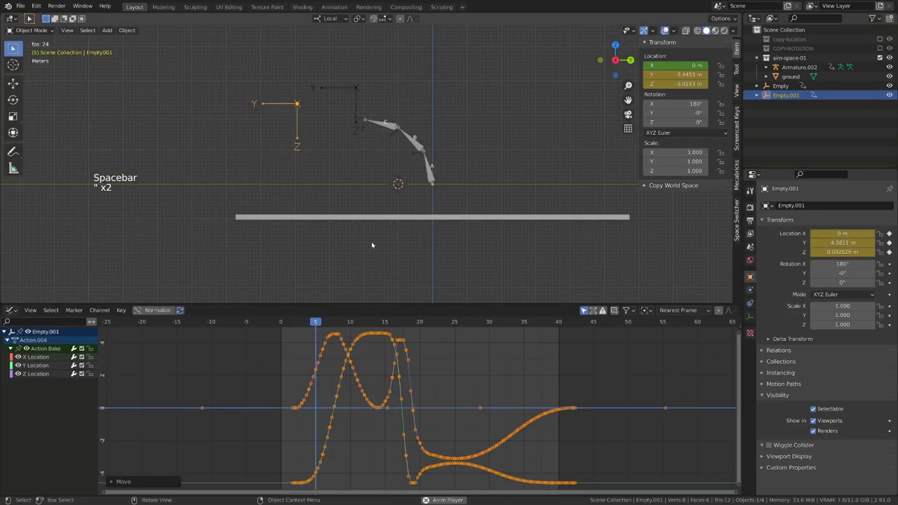
key(space)
- Shift Empty.001's keys later in time as well and check the motion in playback
click(325, 324)
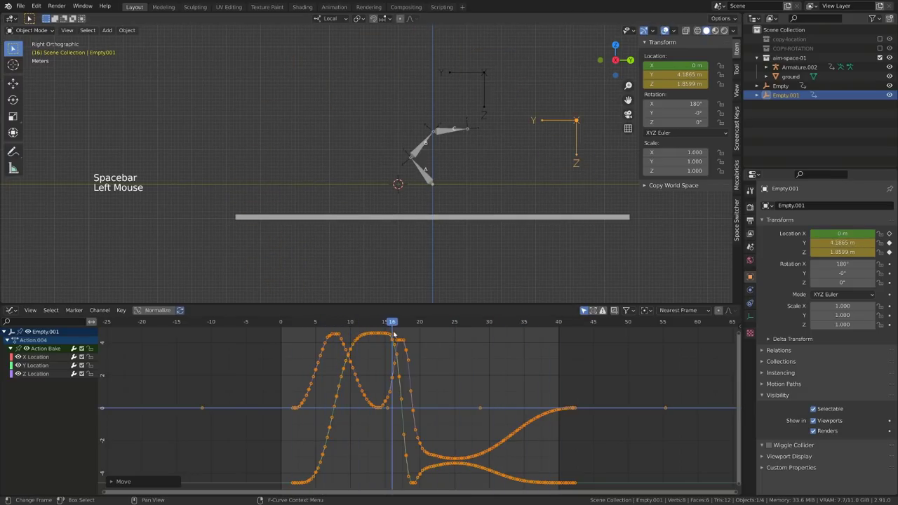
double_click(436, 334)
scroll(down, 3)
key(a)
key(shift+e)
click(328, 323)
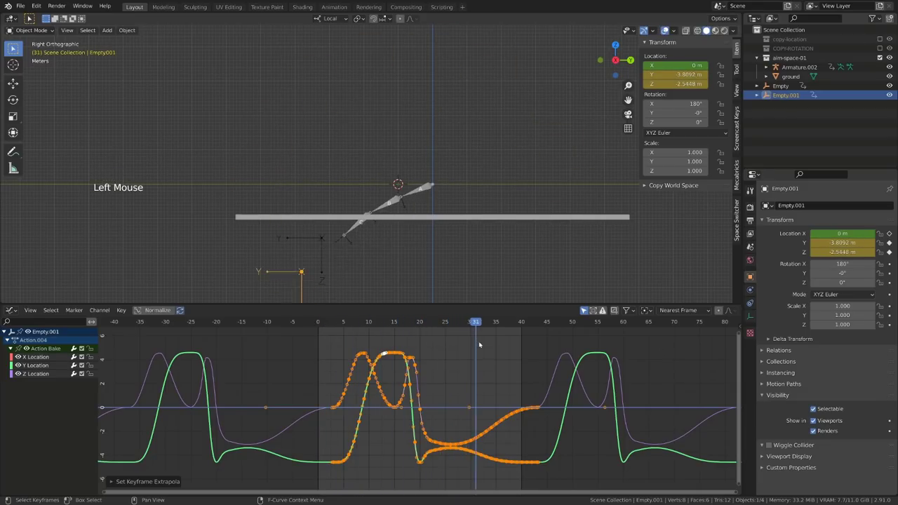
key(space)
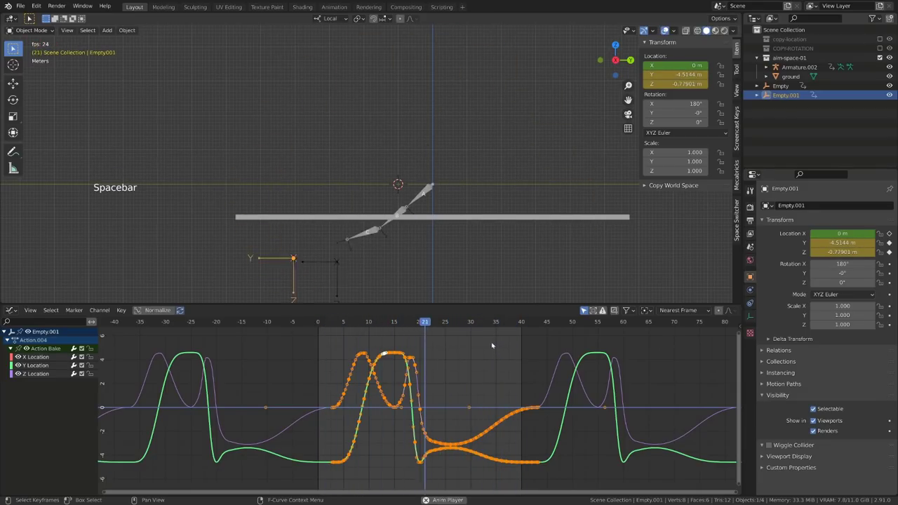
key(space)
click(323, 326)
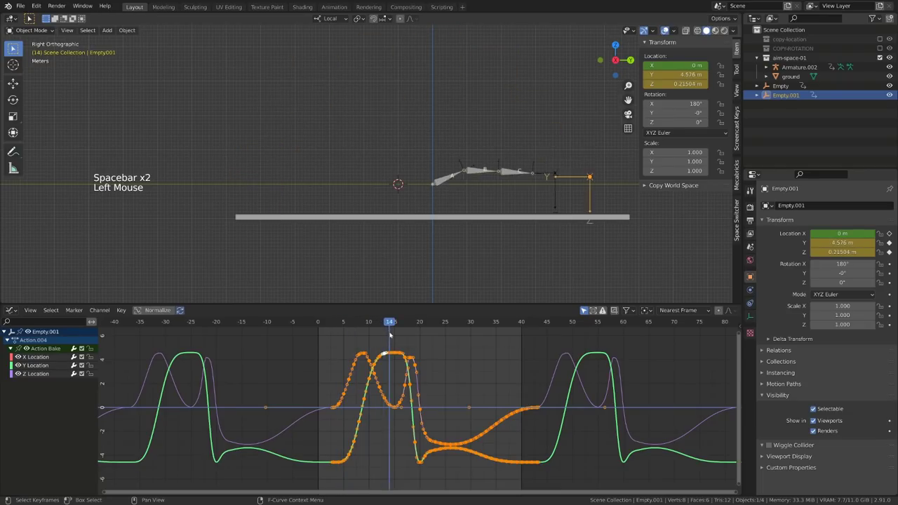
key(g)
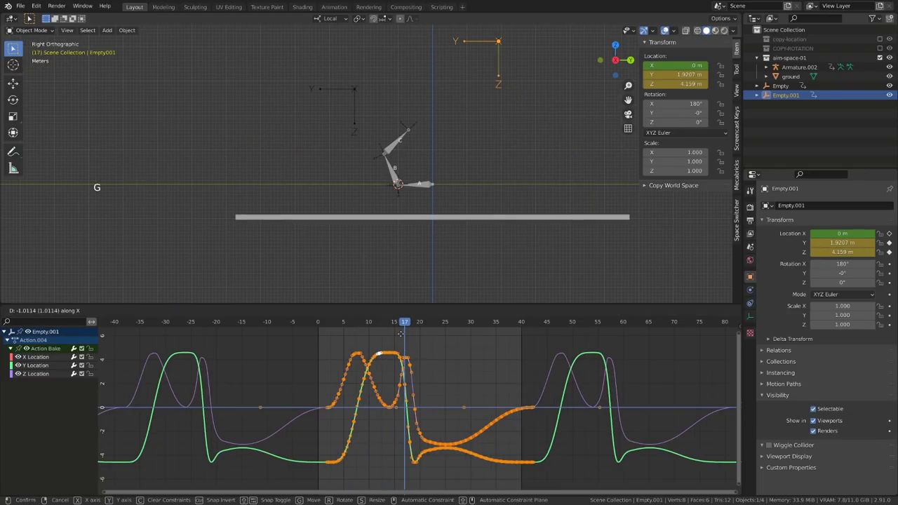
click(325, 321)
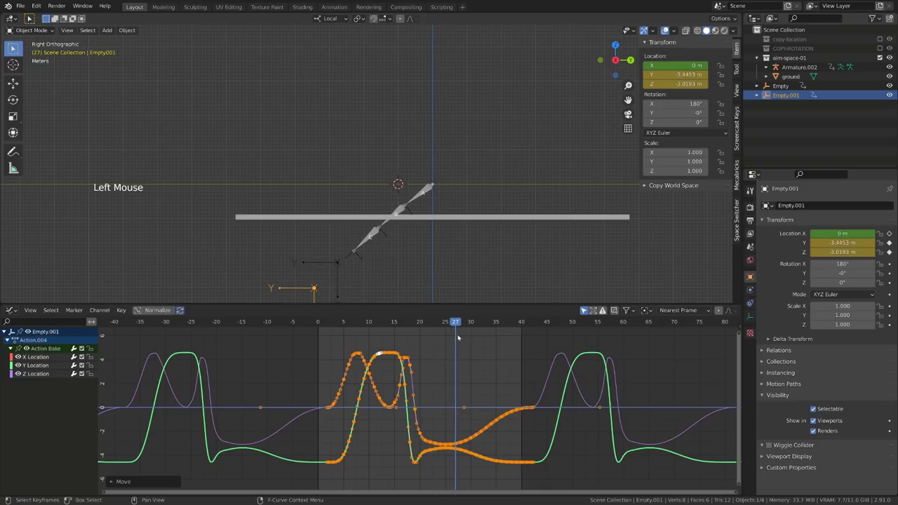
key(space)
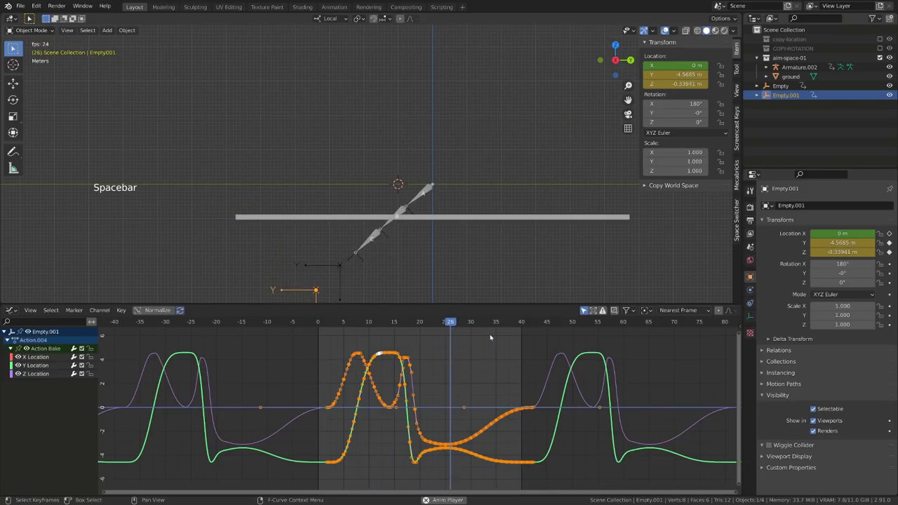
key(space)
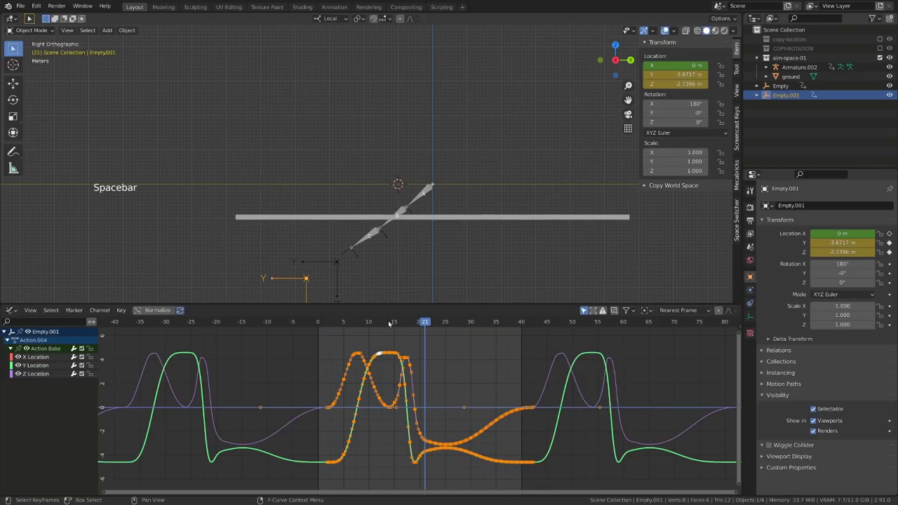
click(369, 325)
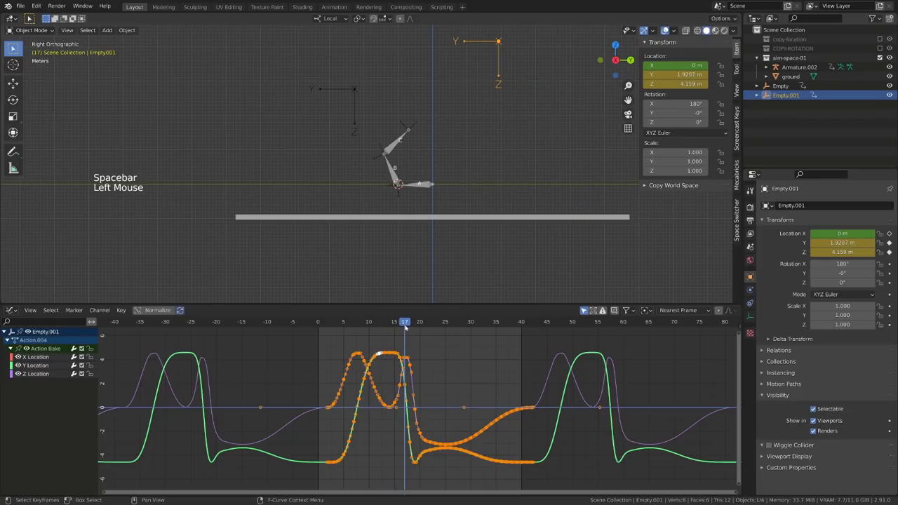
- Focus the graph on Empty's curve and nudge its keys in time
click(314, 201)
click(20, 363)
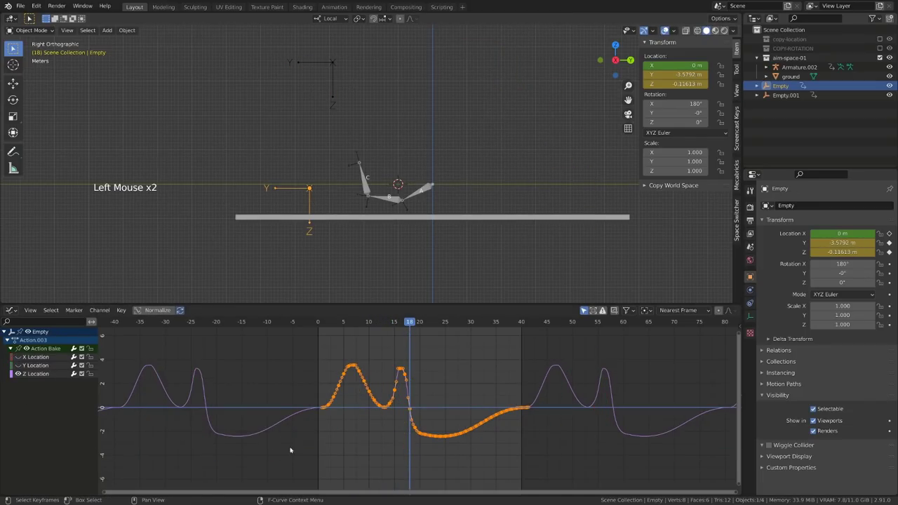
scroll(up, 3)
middle_click(424, 443)
key(Right)
middle_click(431, 413)
key(a)
key(a)
click(363, 411)
key(g)
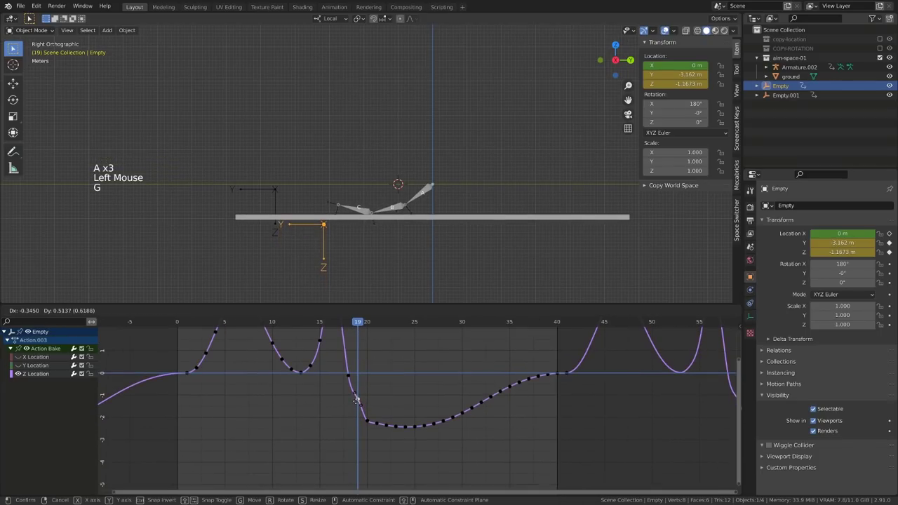
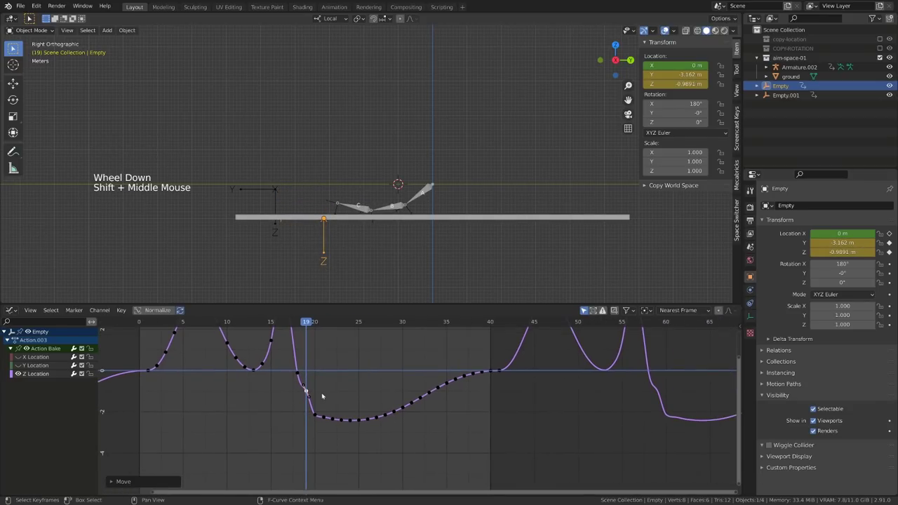
click(321, 322)
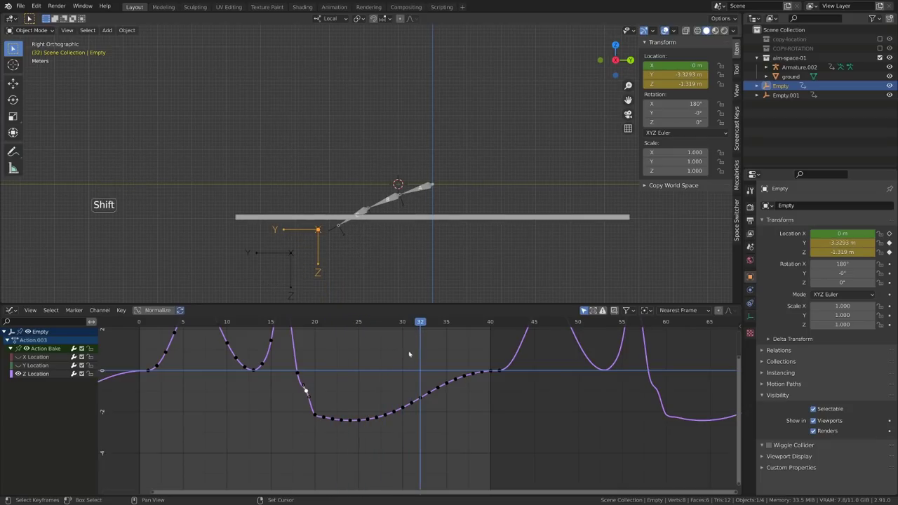
- Delete Empty's early keyframes so its curve starts around frame 31
click(413, 327)
key(shift+d)
click(429, 457)
key(x)
click(299, 318)
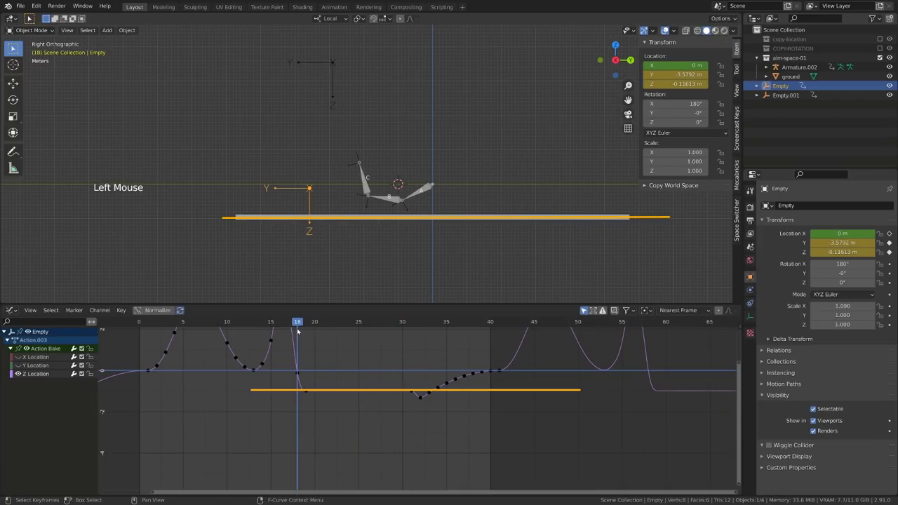
scroll(down, 3)
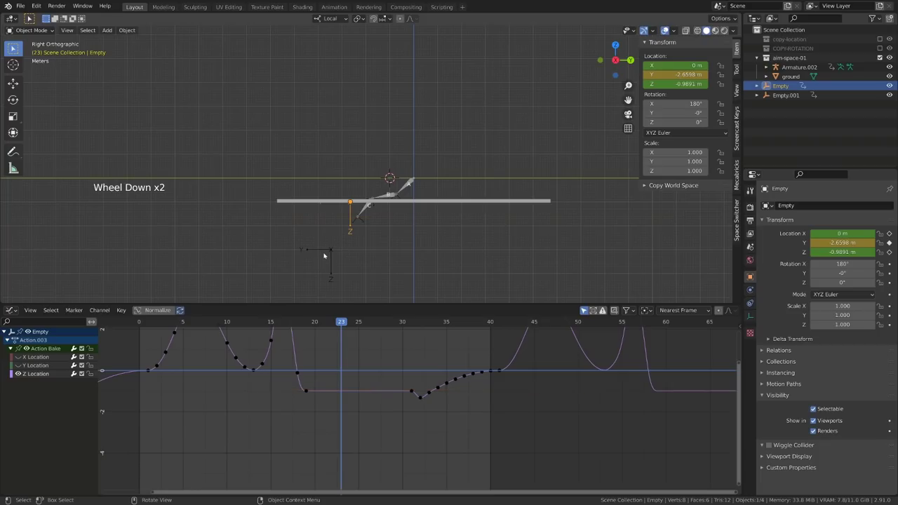
- Isolate one of Empty.001's curves and move a key in time
click(326, 250)
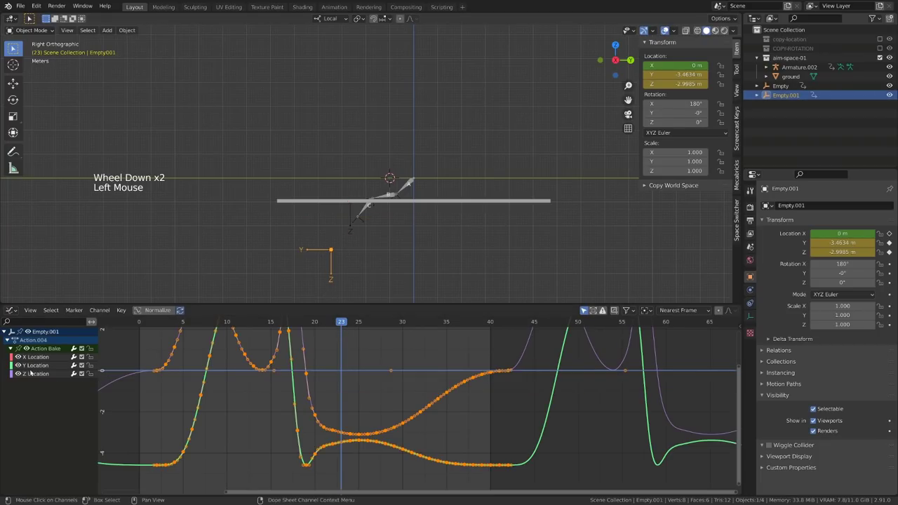
click(18, 365)
click(322, 323)
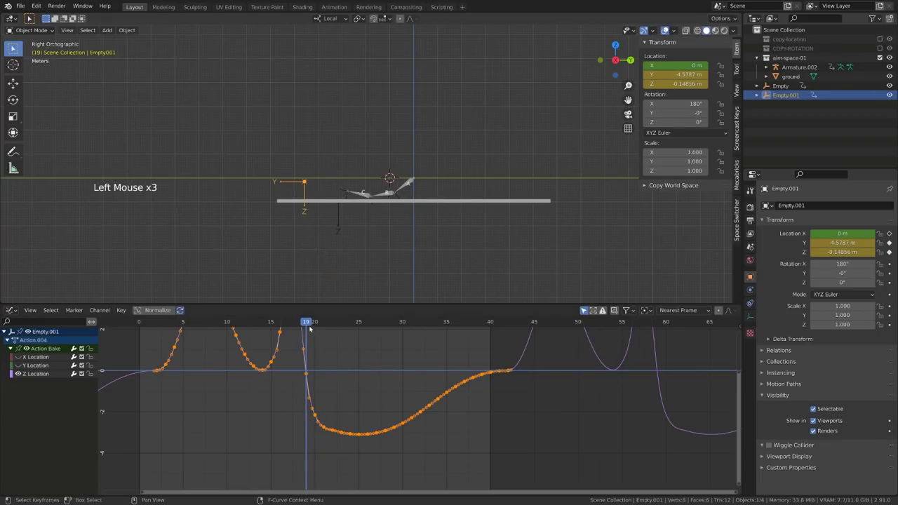
click(312, 322)
click(317, 416)
key(g)
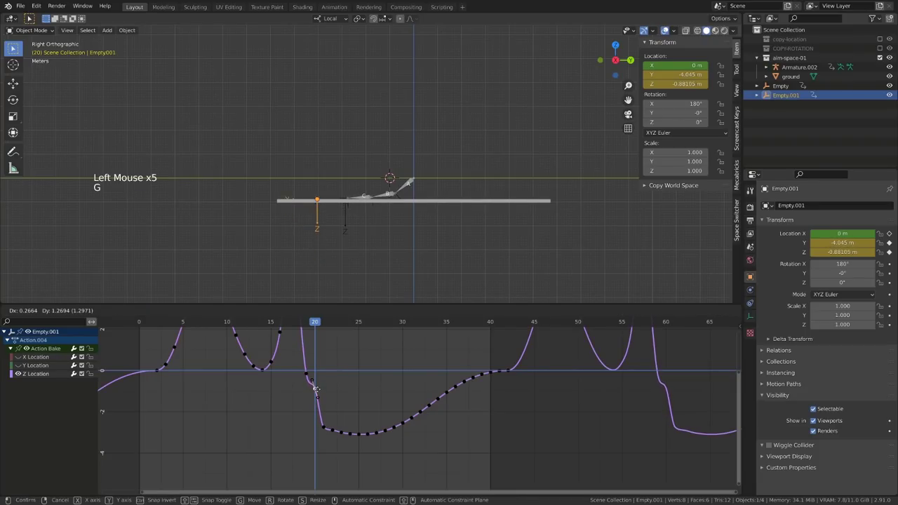
click(349, 322)
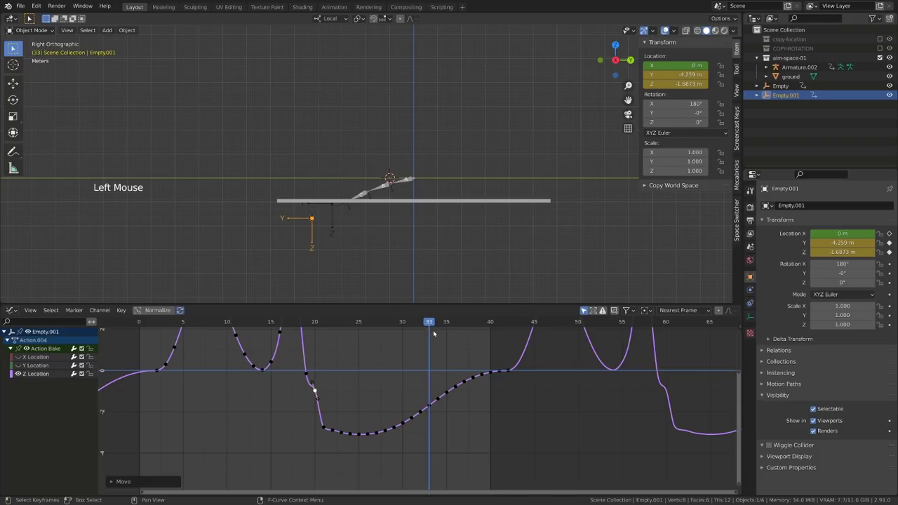
- Delete Empty.001's keyframes before about frame 33
key(shift+d)
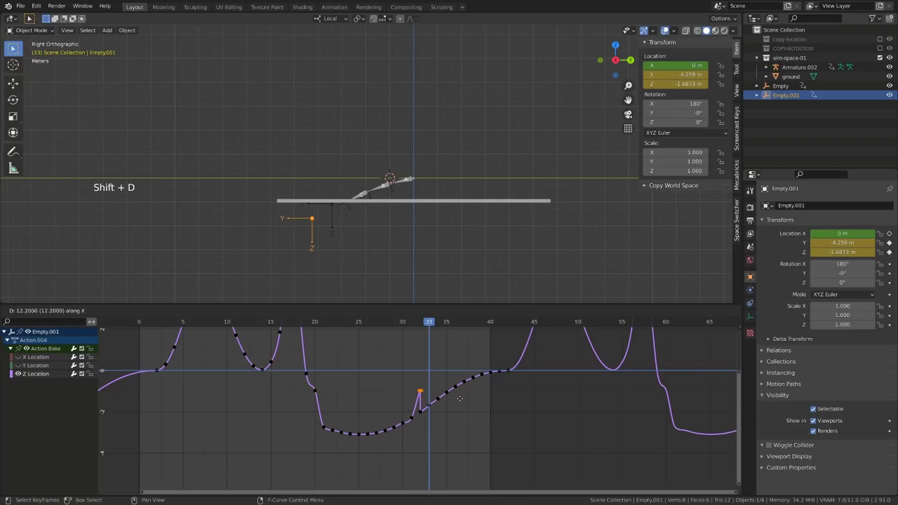
click(290, 416)
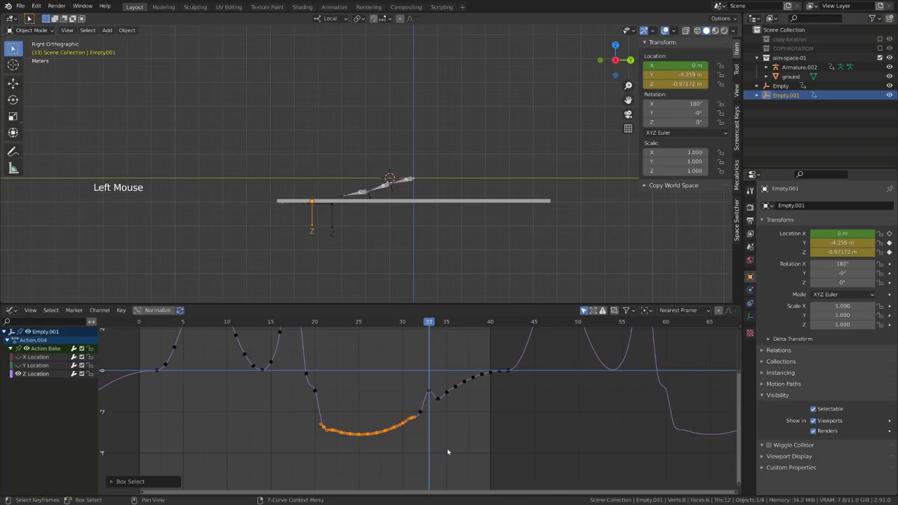
key(x)
click(438, 434)
key(x)
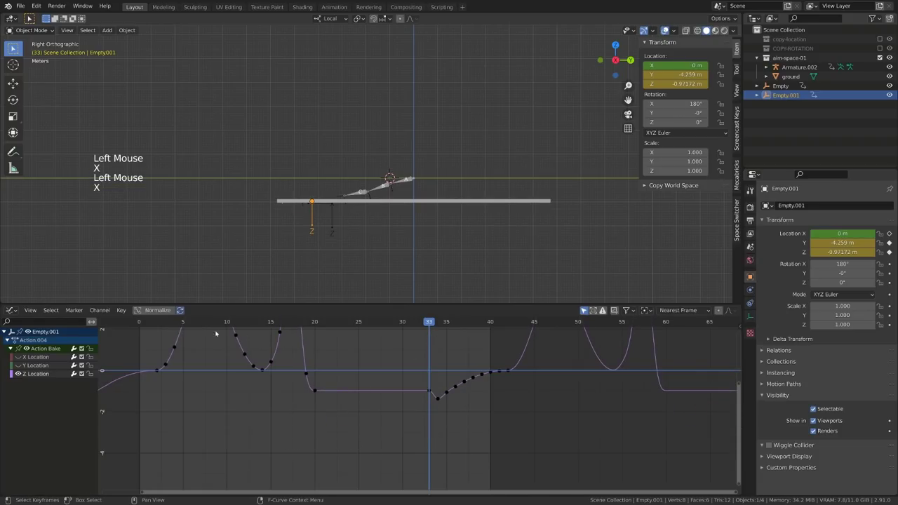
- Play back the animation to check the trimmed curves
click(164, 325)
scroll(down, 3)
key(")
key(space)
key(")
scroll(up, 3)
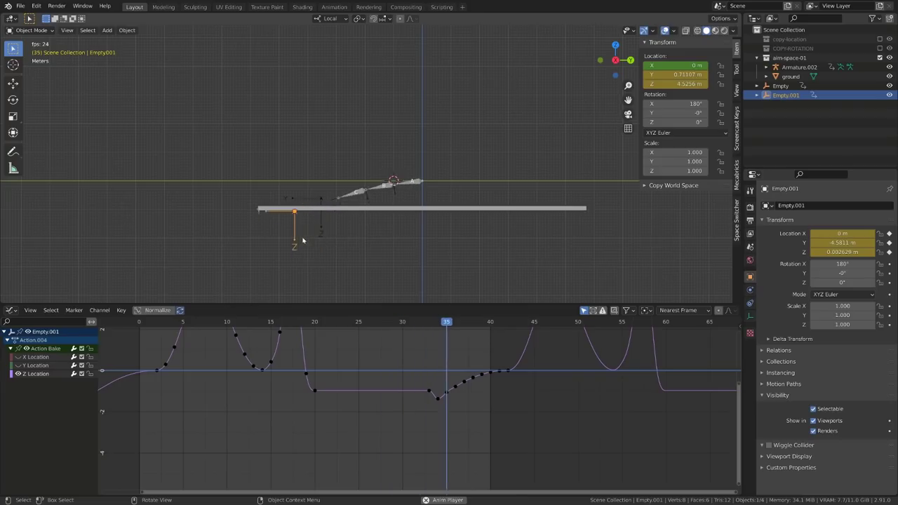
- Stop playback, select Armature.002 and enter Pose Mode
key(space)
key(ctrl+Tab)
click(398, 204)
scroll(up, 3)
key(ctrl+Tab)
- Bake bones B and C to pose keyframes with visual keying, clearing constraints, and play the result
click(400, 230)
click(366, 233)
key(q)
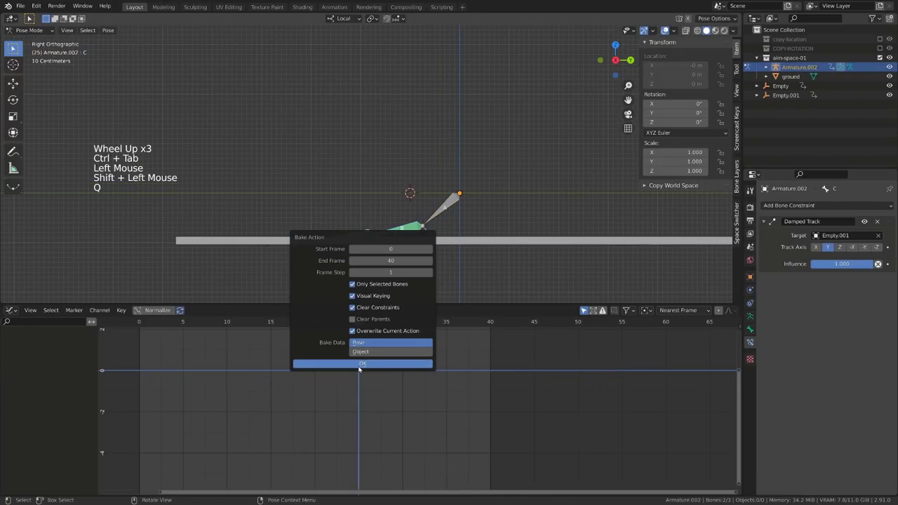
scroll(down, 3)
middle_click(338, 365)
scroll(down, 3)
key(space)
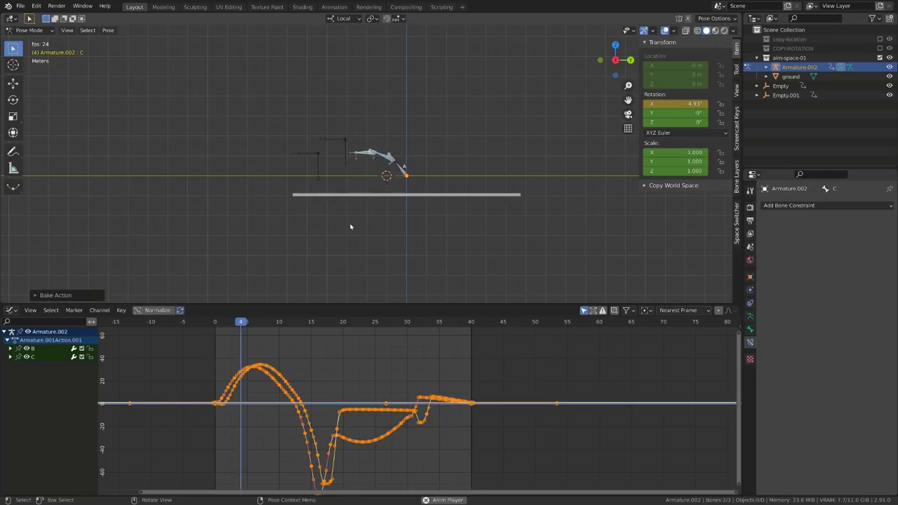
- Stop playback and bring bone C's rotation curve into the Graph Editor with Shift+E extrapolation
key(space)
scroll(up, 3)
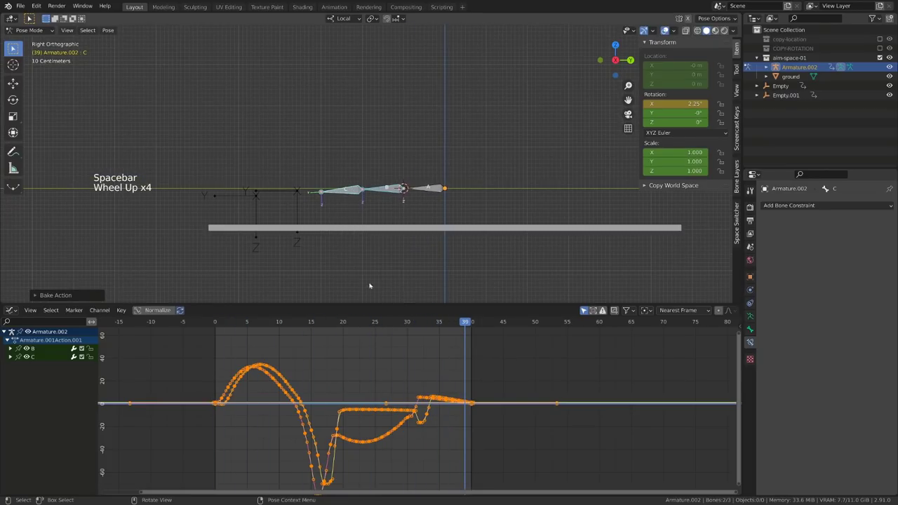
key(ctrl+Tab)
key(ctrl+Tab)
middle_click(433, 381)
key(shift+e)
click(358, 194)
click(391, 192)
- Frame the curve, then select and duplicate rotation keys to start the dip near frame 32
key(a)
key(a)
key(a)
key(KP_Decimal)
key(a)
key(a)
click(233, 351)
key(shift+d)
click(353, 192)
key(a)
key(a)
- Duplicate another rotation key and delete the key at frame 40 to shape the dip
click(239, 356)
key(shift+d)
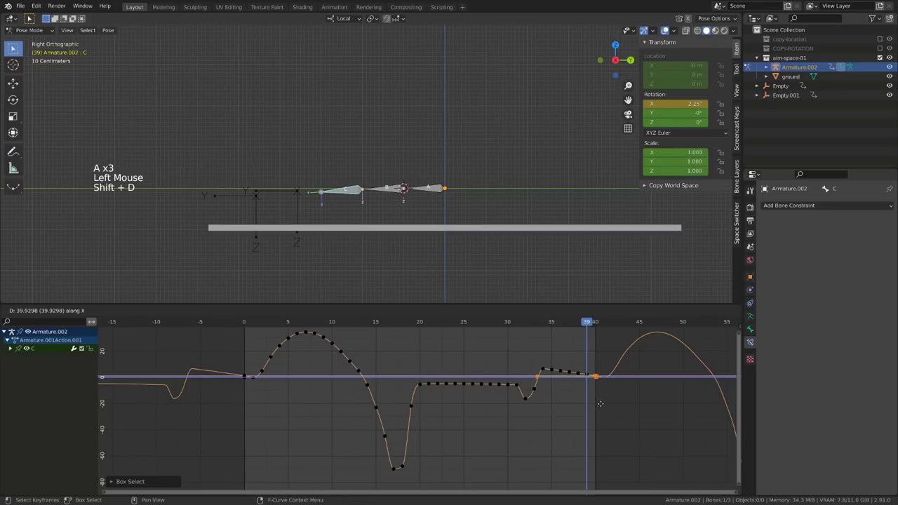
click(262, 391)
key(x)
click(244, 322)
click(255, 322)
- Play back the motion, jump to frame 31 and select the dip keys near frame 32
key(space)
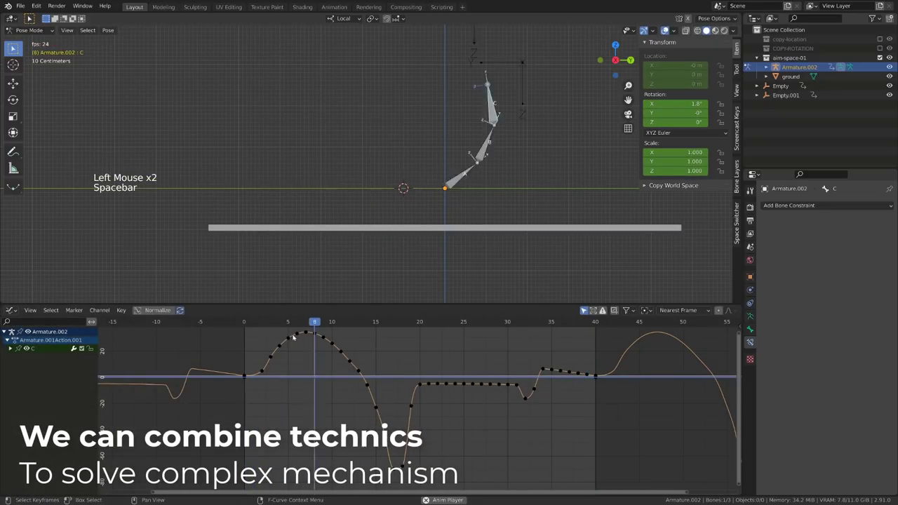
key(space)
click(454, 323)
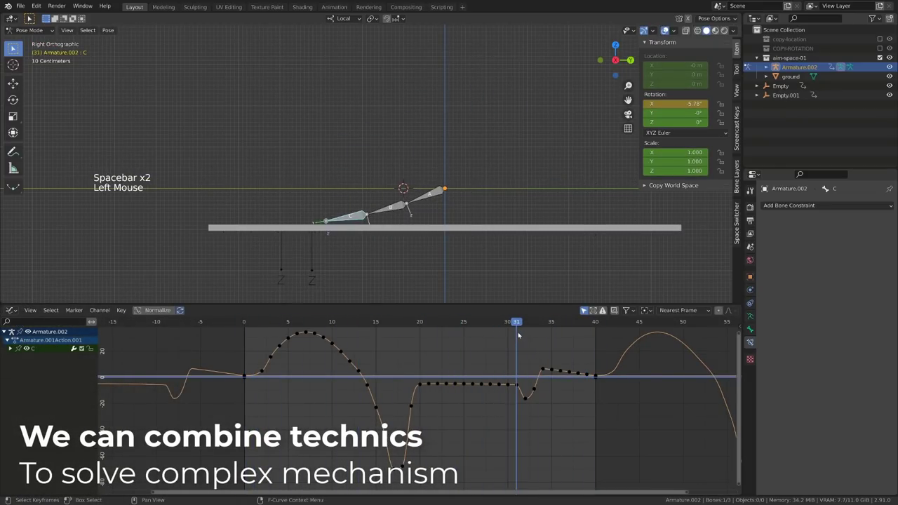
click(557, 410)
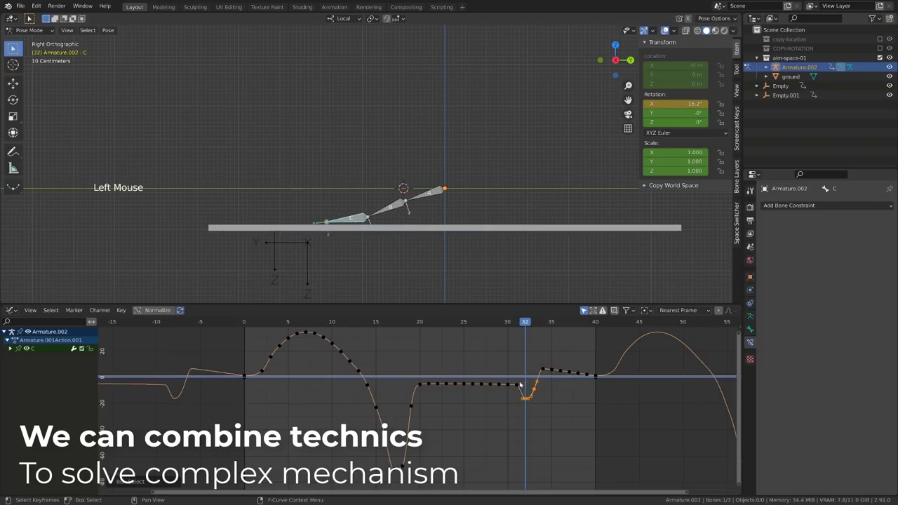
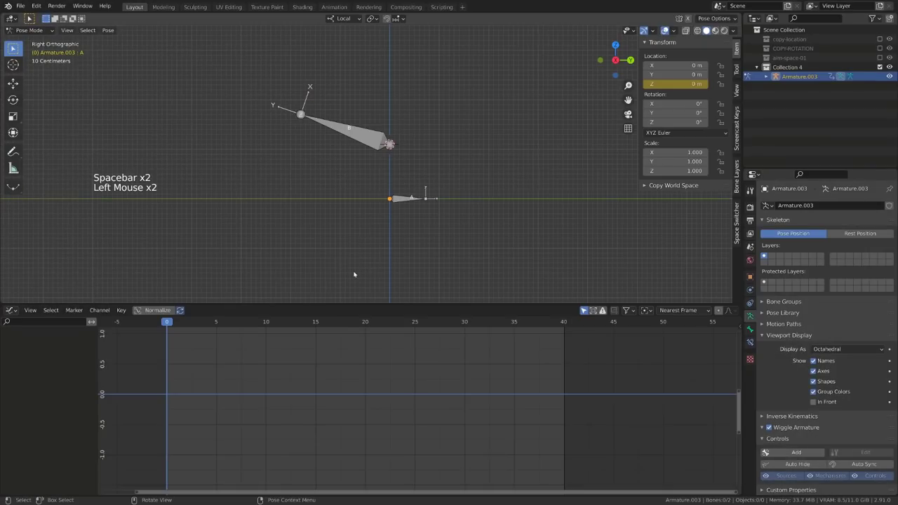
- Play the Collection 4 armature's animation and check bone A's curve
key(space)
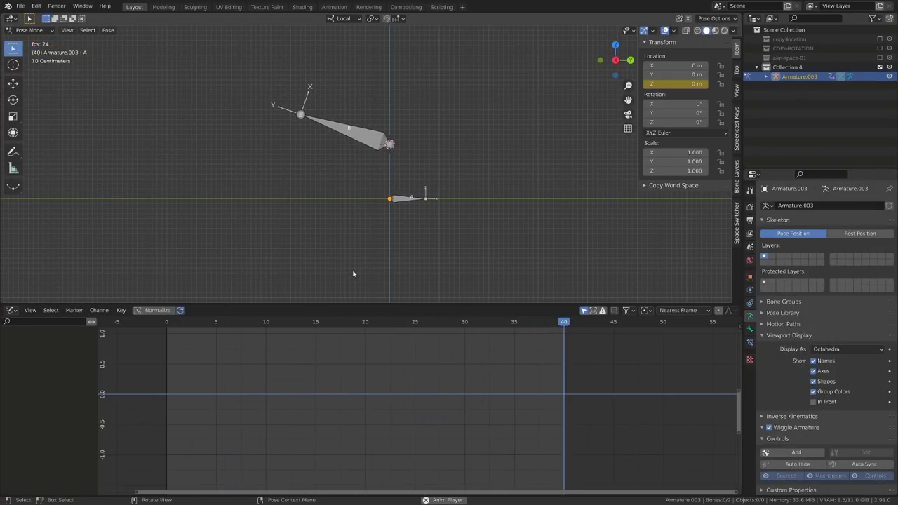
key(space)
click(171, 325)
click(406, 194)
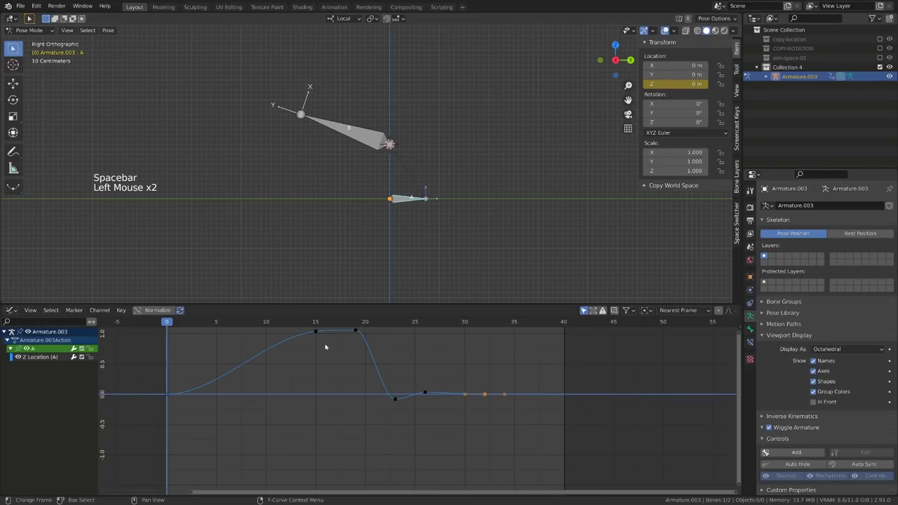
click(287, 326)
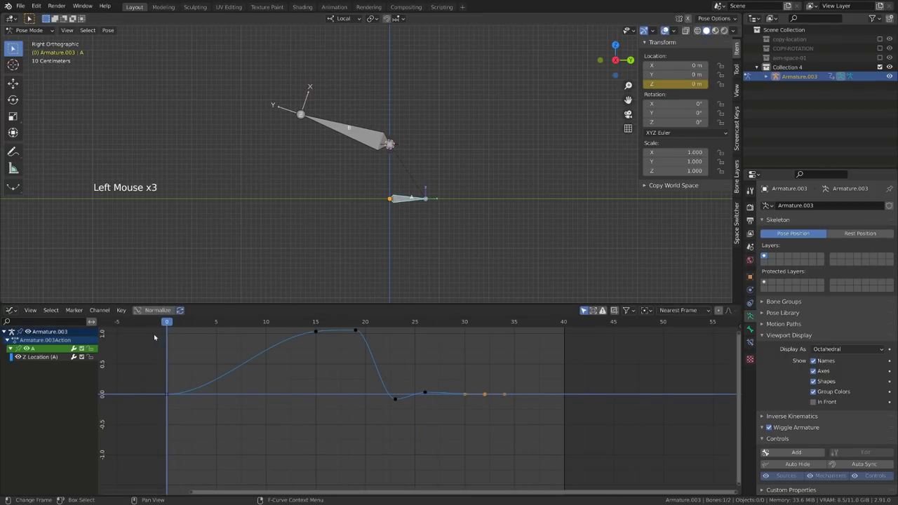
- Select bone B, switch to Object Mode and add a Plain Axes empty at its tip
click(371, 141)
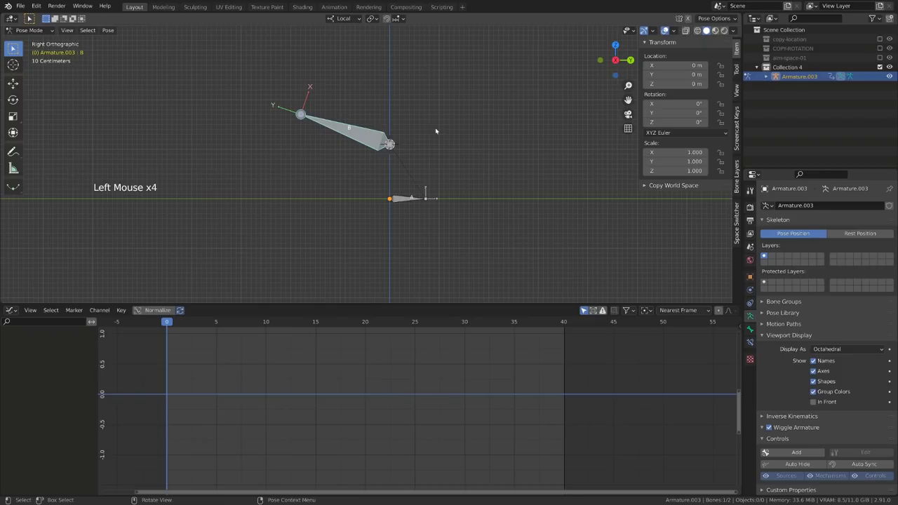
key(shift+s)
key(ctrl+Tab)
key(shift+a)
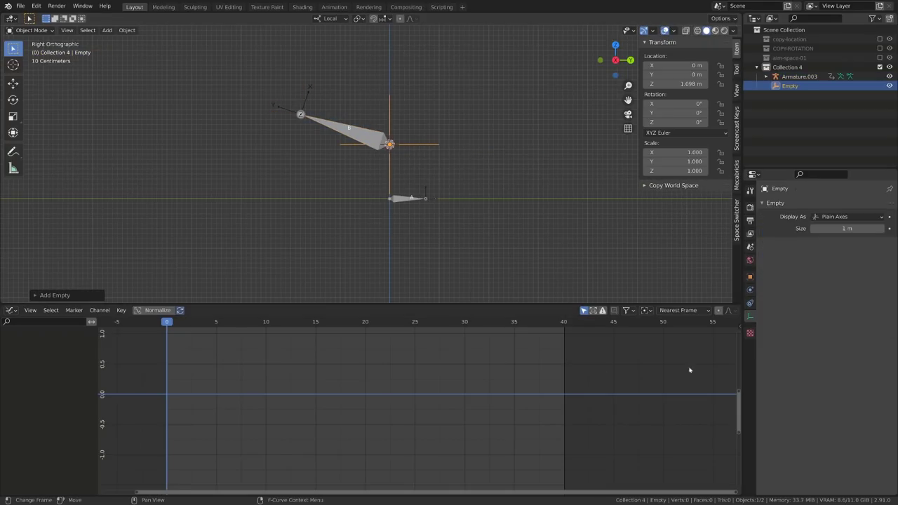
- Give the Empty a Copy Location constraint on Armature.003 bone B and bring up Bake Action
click(748, 307)
click(788, 210)
click(882, 236)
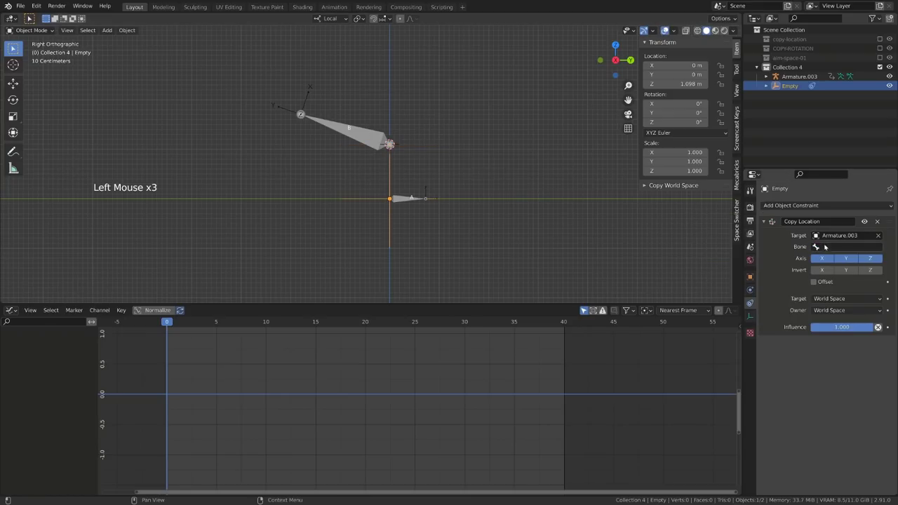
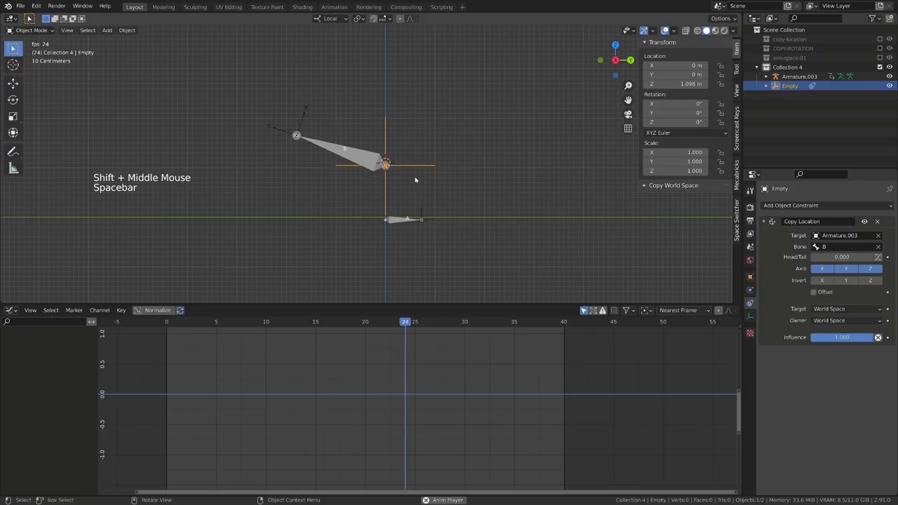
key(space)
key(q)
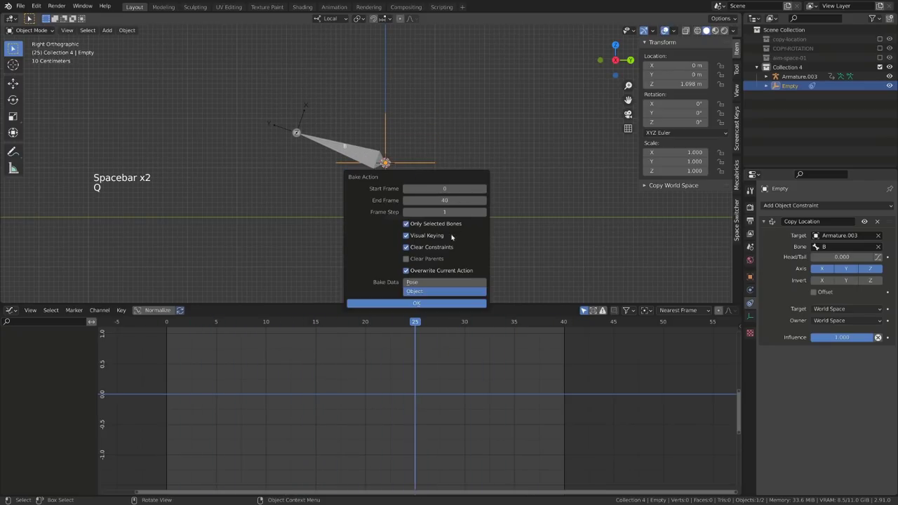
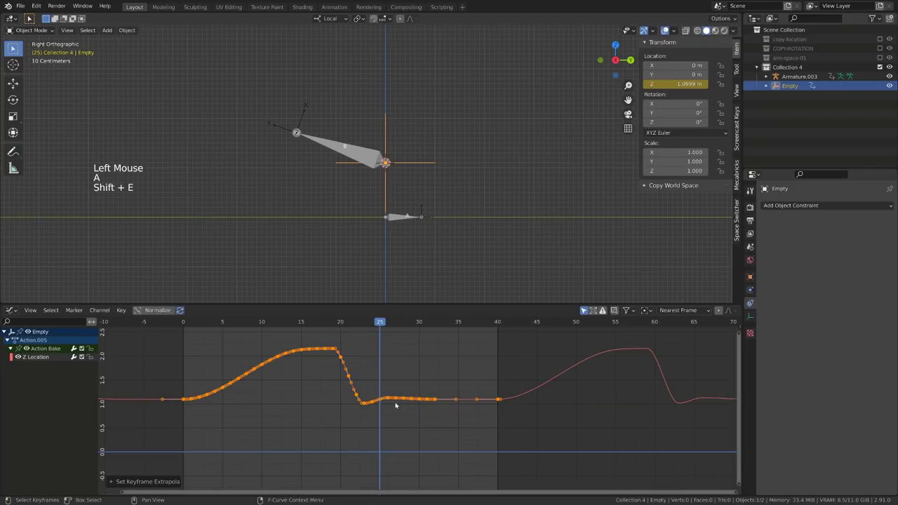
- Shift all the Empty's baked keys a couple of frames later and play back the delay
scroll(down, 3)
click(219, 320)
key(space)
key(g)
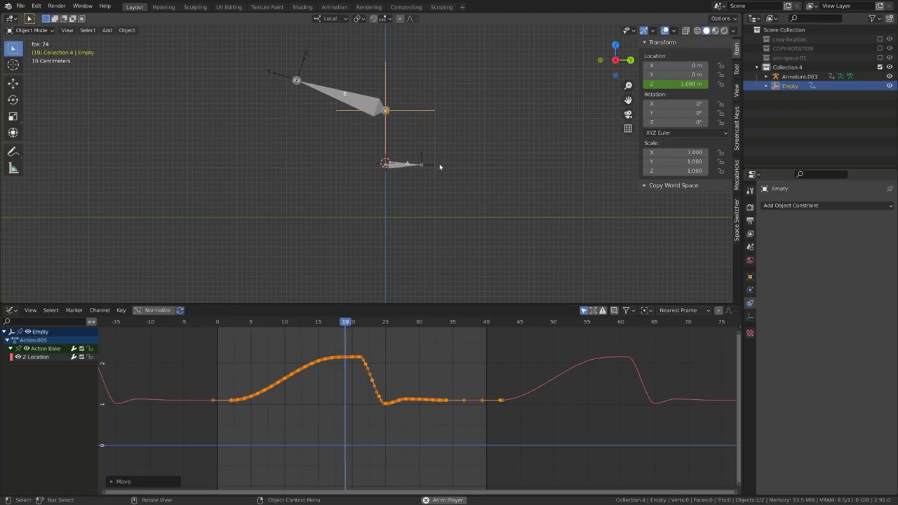
key(space)
- Select bone B in Pose Mode and add a Copy Location bone constraint
click(367, 160)
key(ctrl+Tab)
click(367, 158)
click(757, 345)
- Target the Copy Location at the Empty and bake bone B's motion, clearing the constraint
double_click(793, 212)
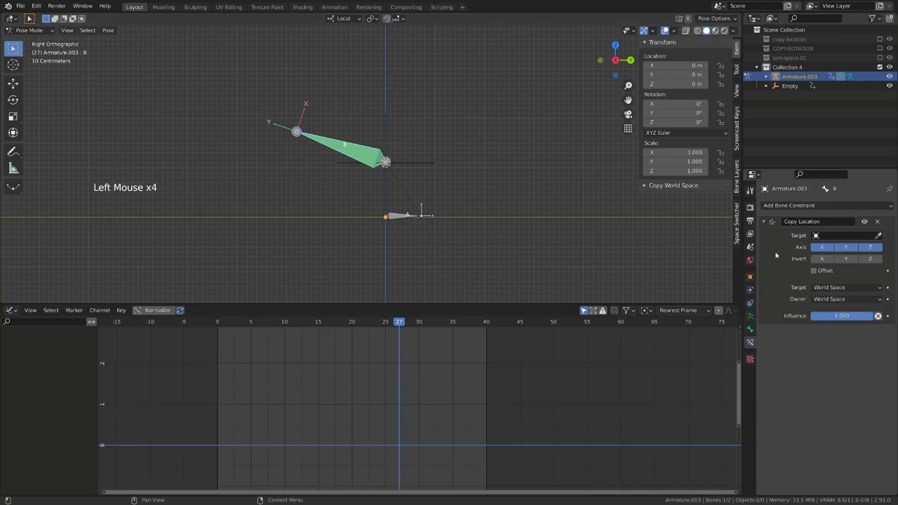
click(882, 236)
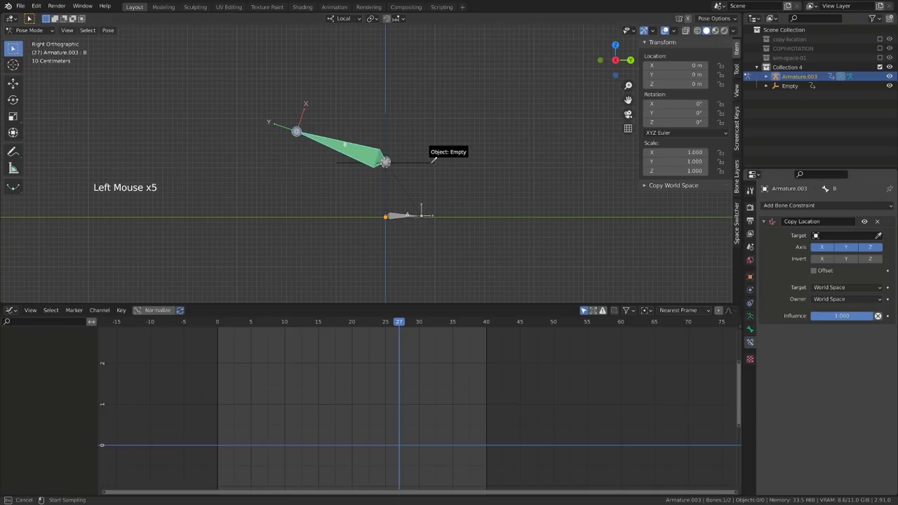
key(space)
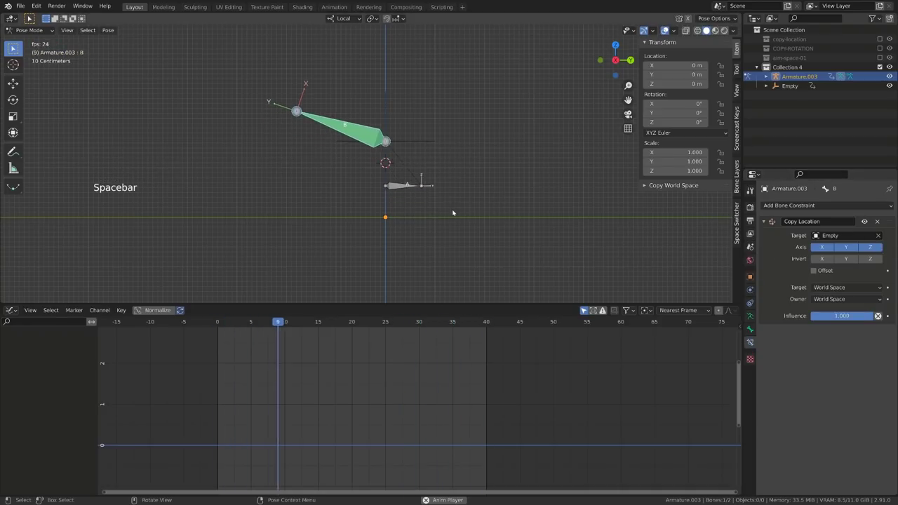
key(q)
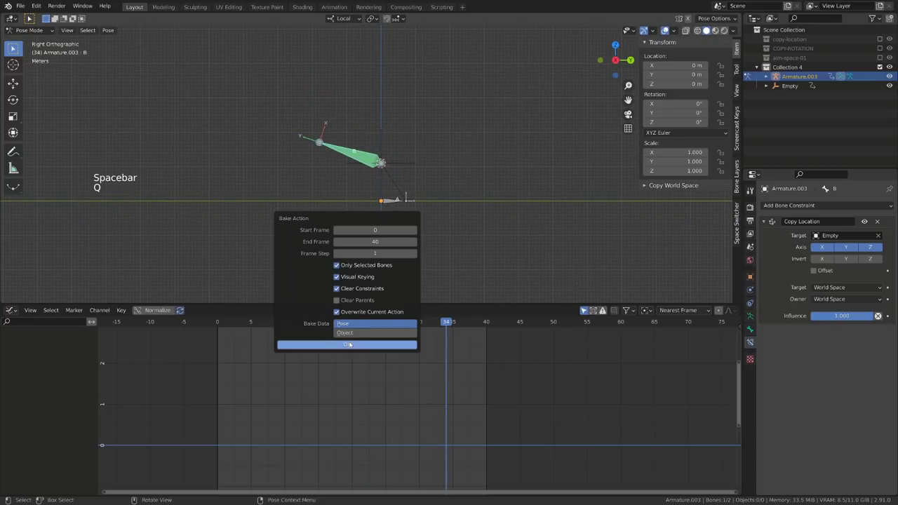
double_click(406, 167)
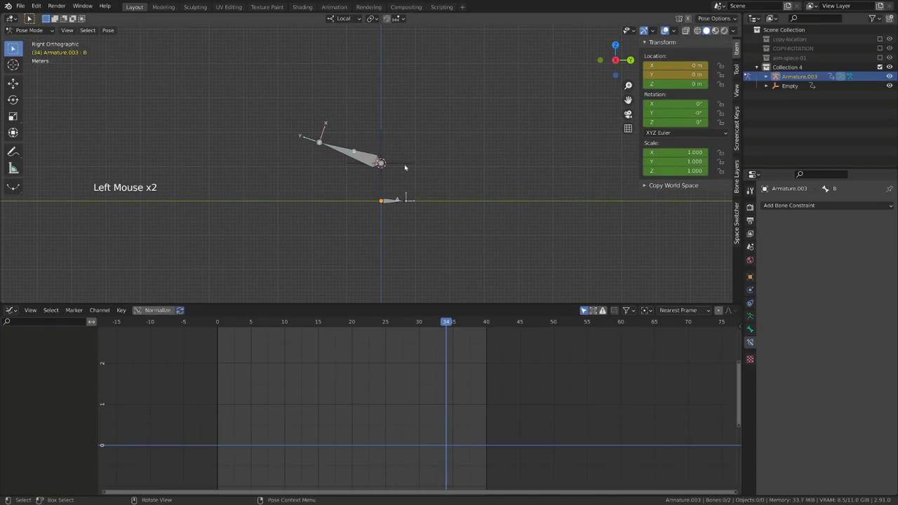
- Select the Empty in the viewport, switching out of Pose Mode, and play briefly
click(409, 165)
click(408, 164)
key(ctrl+Tab)
click(409, 164)
click(360, 156)
key(space)
key(space)
key(ctrl+Tab)
- Clear all the Empty's keyframes and play back with the Empty selected
click(410, 133)
click(410, 131)
click(411, 131)
key(ctrl+Tab)
click(410, 130)
double_click(410, 131)
key(a)
key(x)
key(space)
scroll(up, 3)
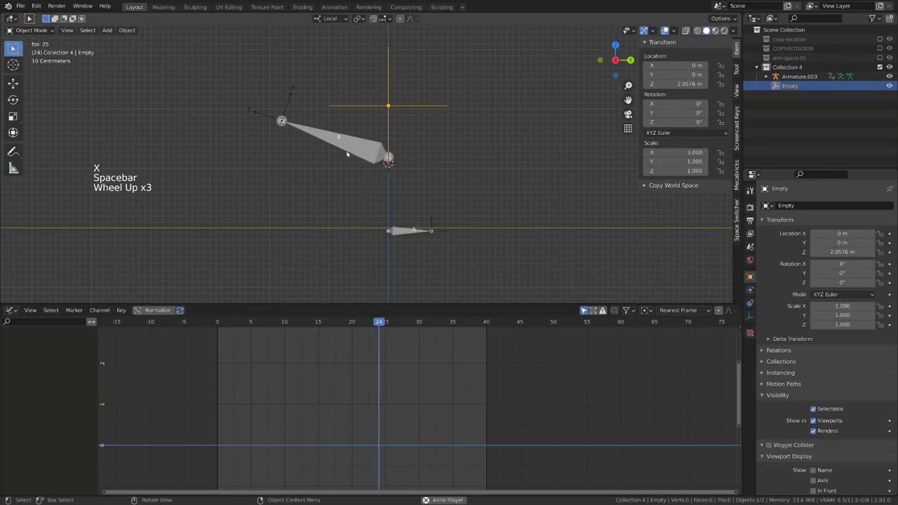
key(space)
- Copy Transforms from Armature.003 bone B onto the Empty, apply it with Ctrl+A and delete the constraint
click(218, 327)
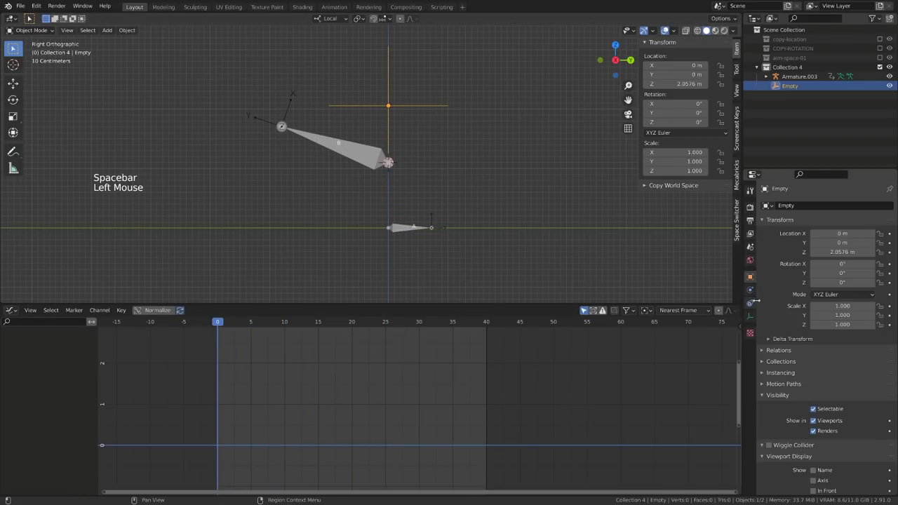
click(754, 301)
click(807, 207)
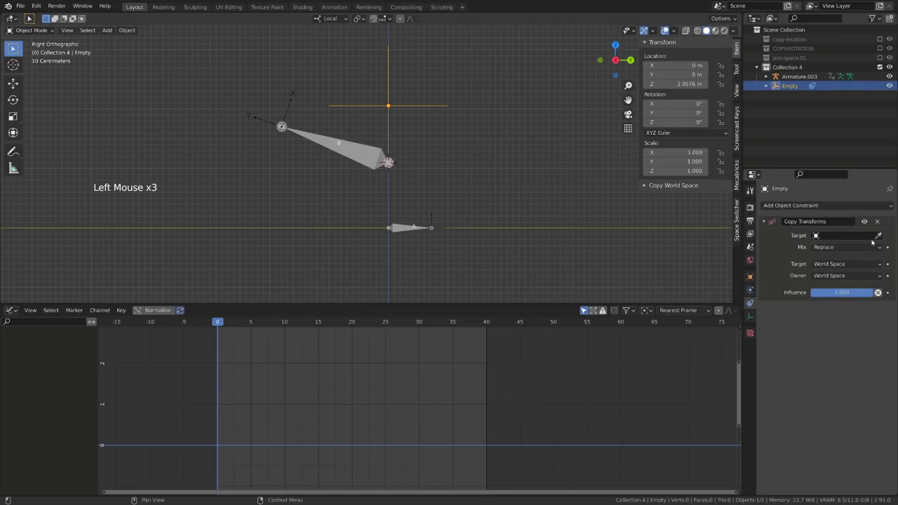
click(879, 236)
click(825, 249)
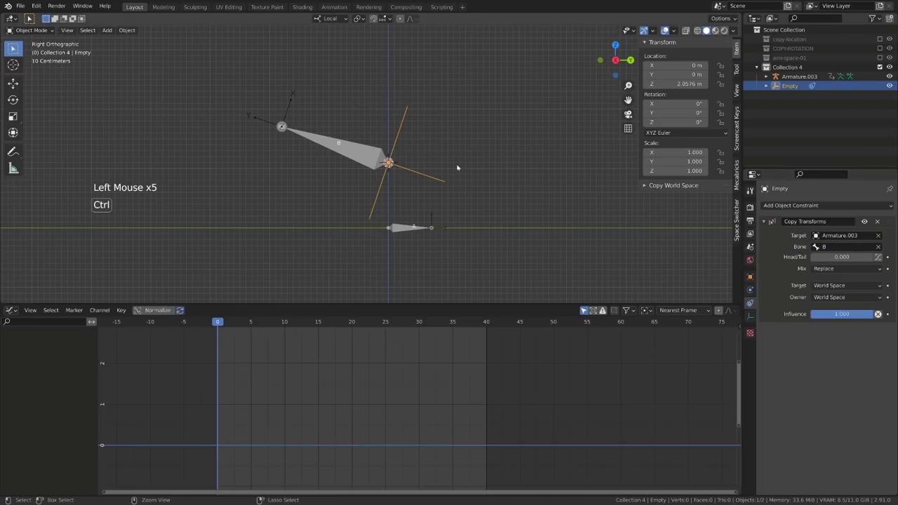
key(ctrl+a)
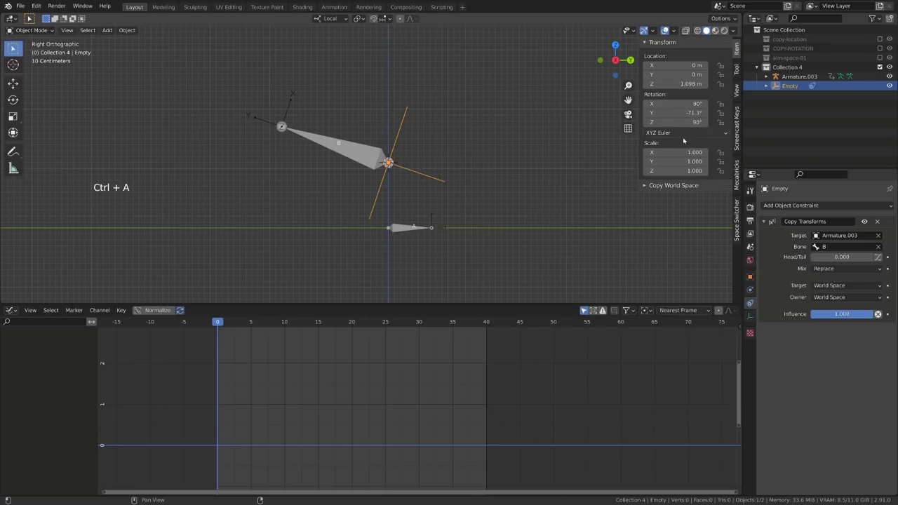
click(882, 221)
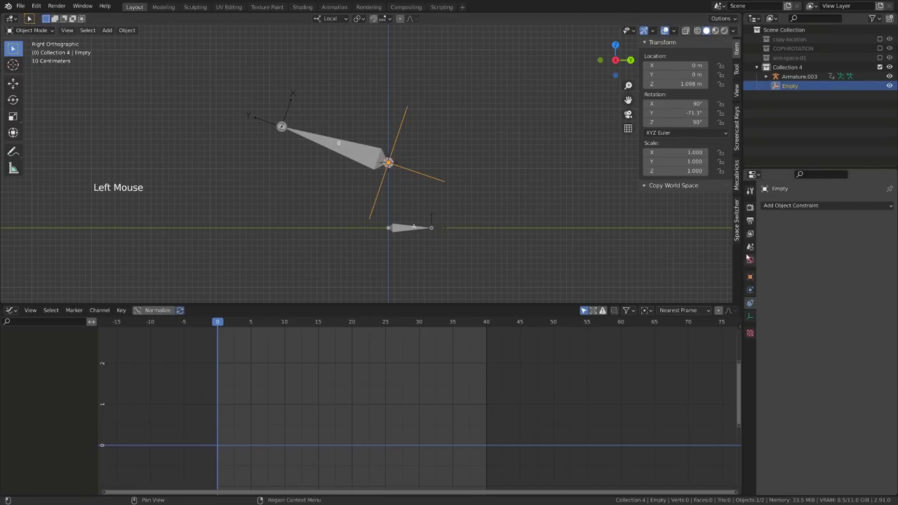
- Display the Empty as Arrows and start moving it out along its local Y axis
click(754, 320)
click(826, 220)
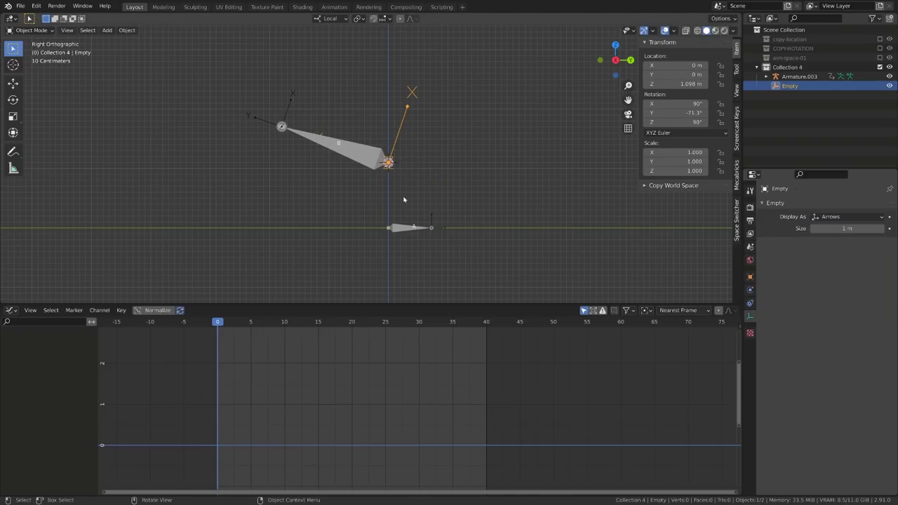
key(g)
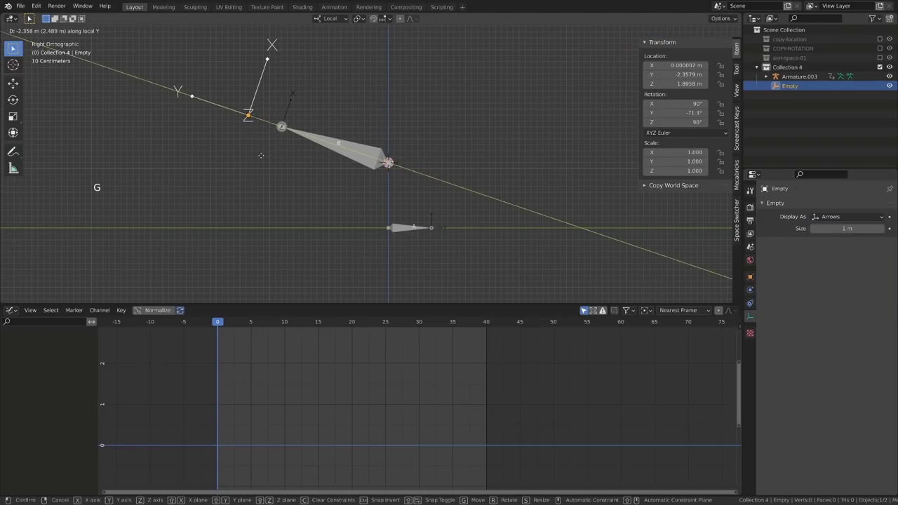
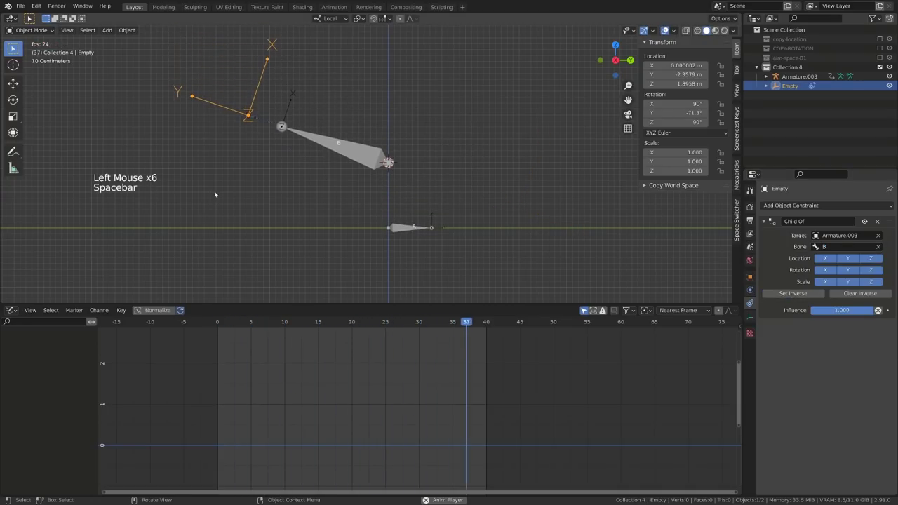
- Play the Empty following bone B and bake that motion into keys
scroll(down, 3)
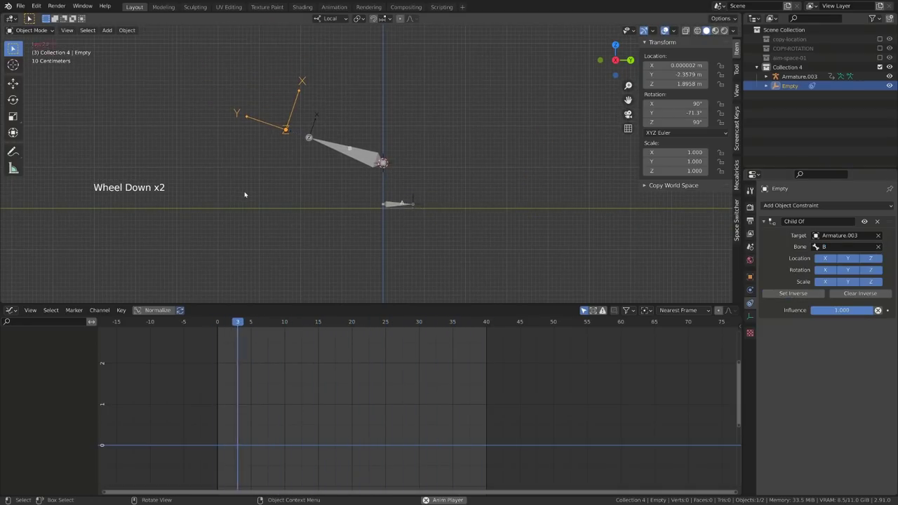
key(space)
key(q)
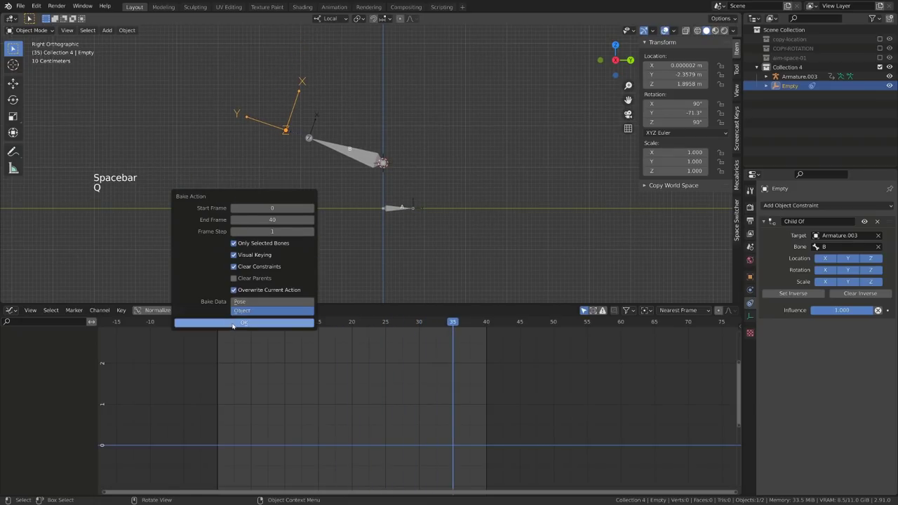
key(space)
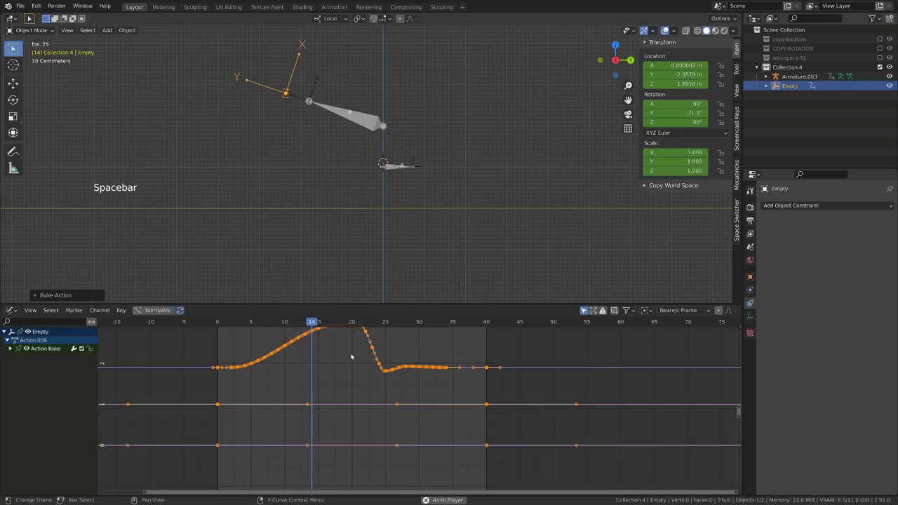
key(space)
- Delete extra baked channels from the Empty in the Graph Editor channel list
click(15, 349)
click(36, 387)
click(57, 446)
key(x)
click(43, 369)
key(x)
click(45, 362)
key(x)
- Make the Empty's Z location curve repeat beyond its keys with Shift+E and nudge the keys
click(244, 326)
middle_click(279, 339)
click(259, 388)
double_click(259, 388)
key(shift+e)
key(a)
key(g)
- Select Armature.003, enter Pose Mode and make bone B active
click(291, 119)
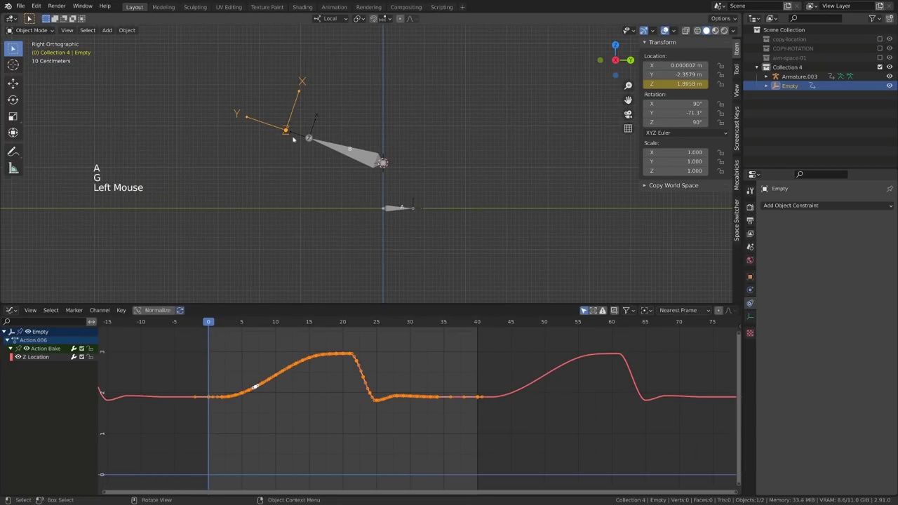
click(333, 149)
key(ctrl+Tab)
click(346, 153)
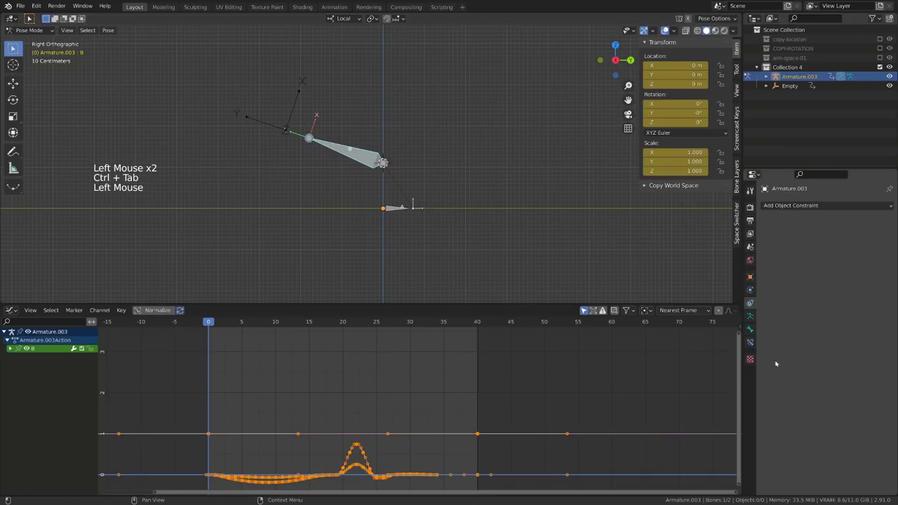
- Give bone B a Damped Track constraint aimed at the Empty and play it back
double_click(757, 344)
click(796, 208)
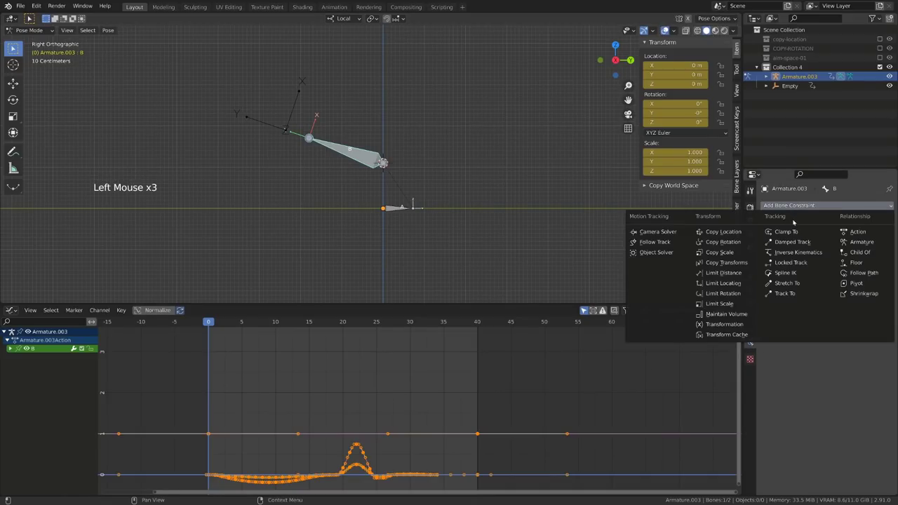
click(882, 236)
key(space)
key(space)
- Return to the Empty in Object Mode and start shifting its baked Z location keys later
key(ctrl+Tab)
click(297, 111)
key(space)
key(g)
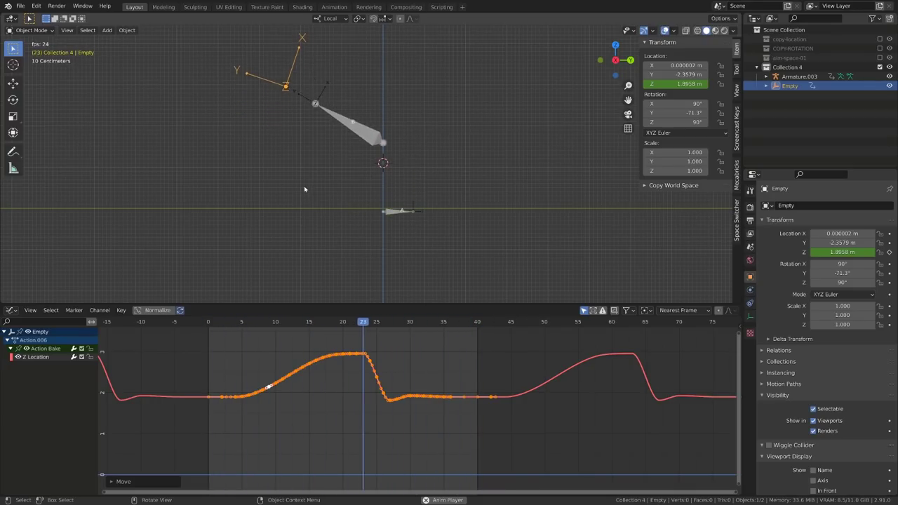
- Delete the excess baked keys on the Empty's Z curve around frames 29-30 and the flat stretch after the drop
key(space)
scroll(up, 3)
key(a)
key(a)
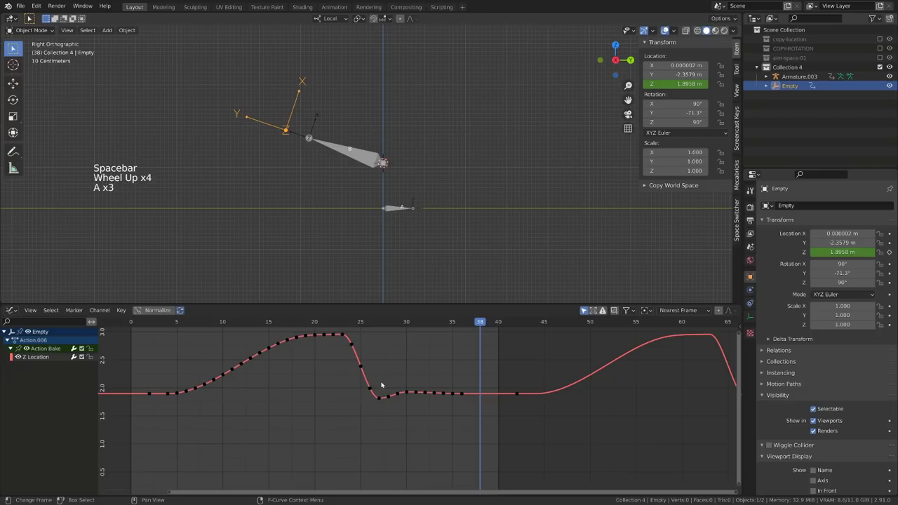
click(359, 321)
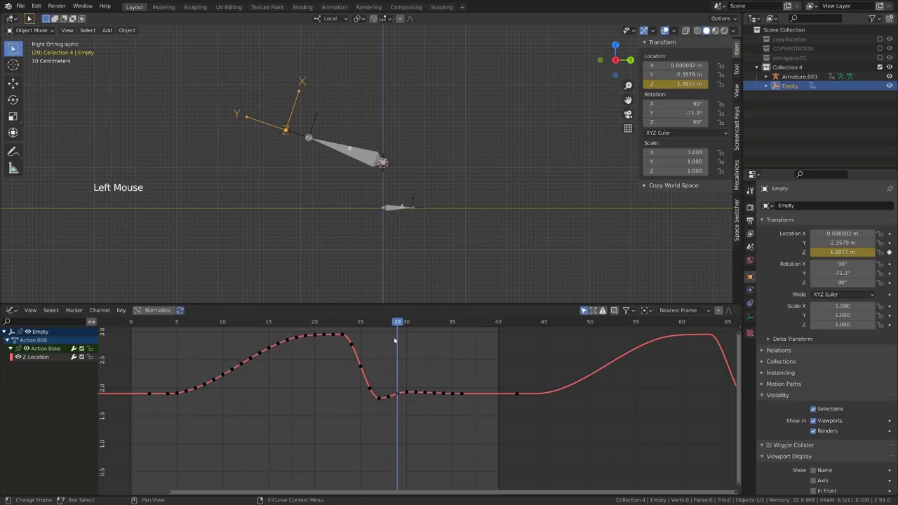
click(393, 366)
key(x)
click(391, 392)
key(x)
click(431, 374)
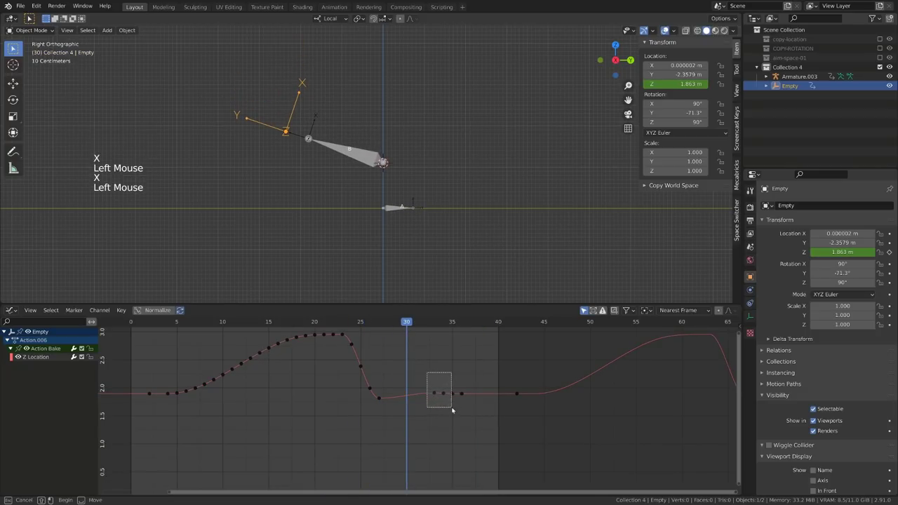
key(x)
- Move the key at the bottom of the drop to add overshoot and play back to check it
key(a)
key(v)
key(a)
key(a)
click(384, 398)
key(g)
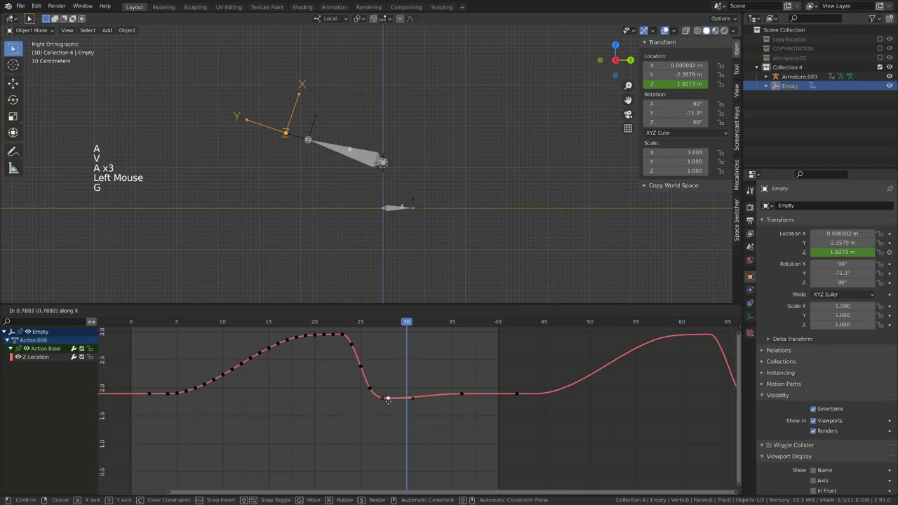
key(g)
scroll(down, 3)
key(space)
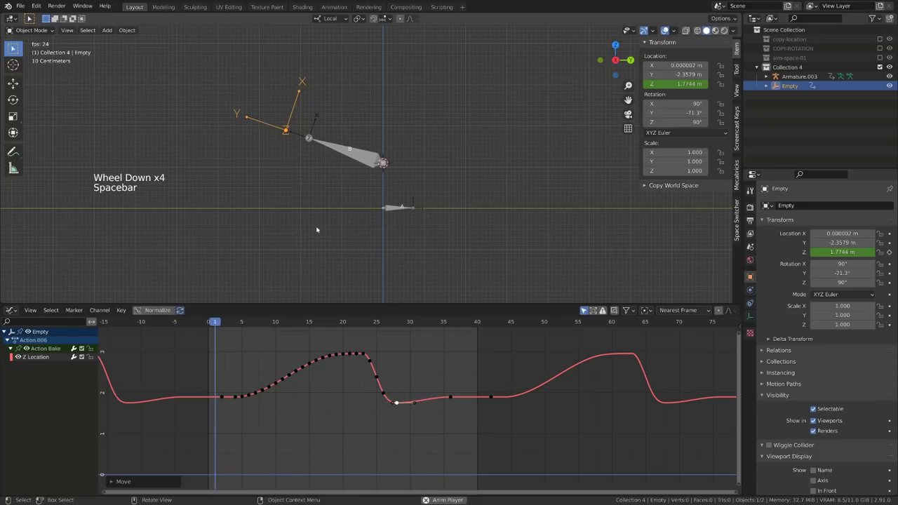
key(space)
key(g)
click(447, 384)
key(g)
key(space)
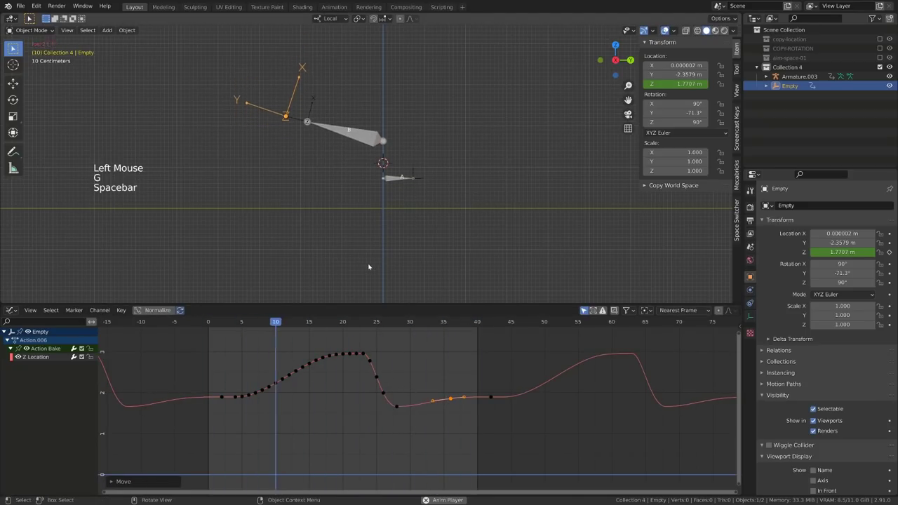
key(space)
- Reshape the keys around frames 22-23 so the curve rises slightly before dropping, then play back
click(333, 318)
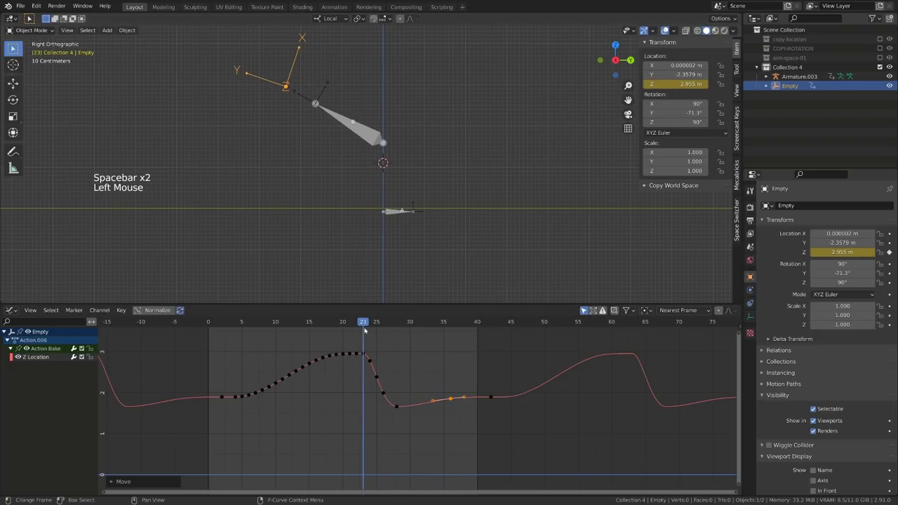
click(344, 348)
key(x)
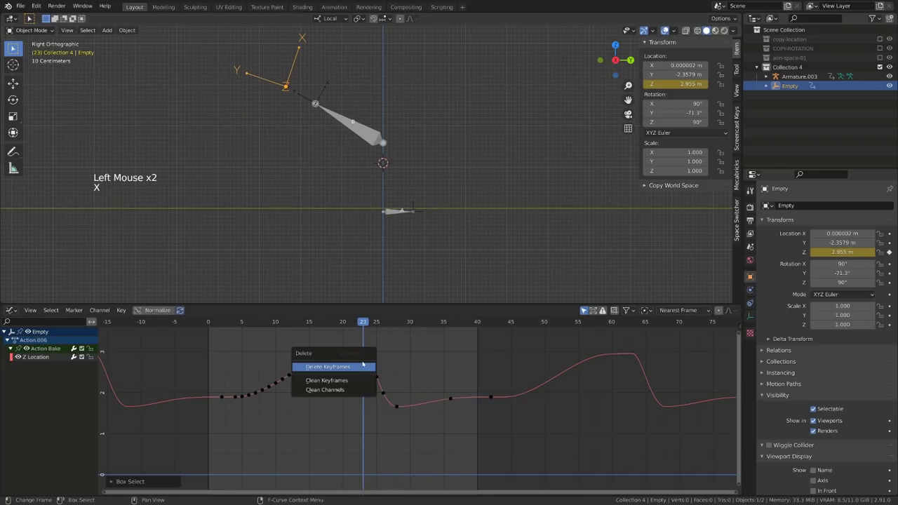
click(366, 353)
key(g)
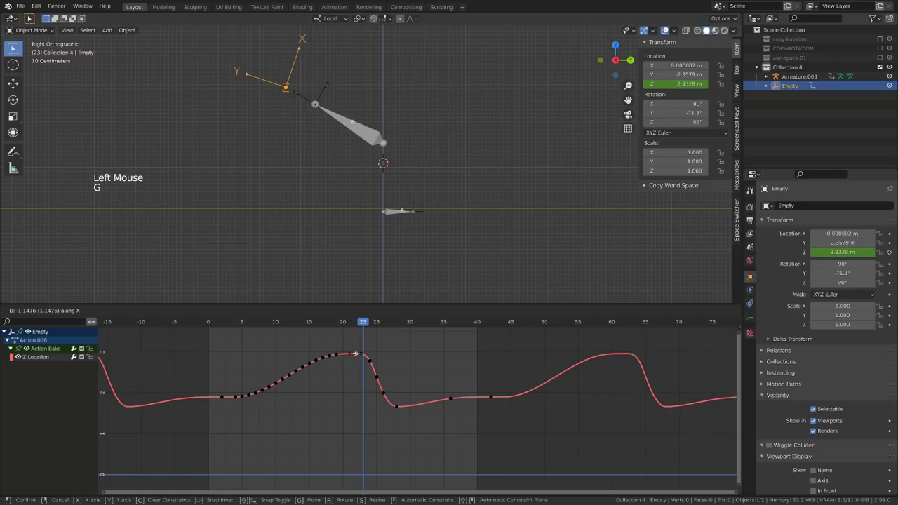
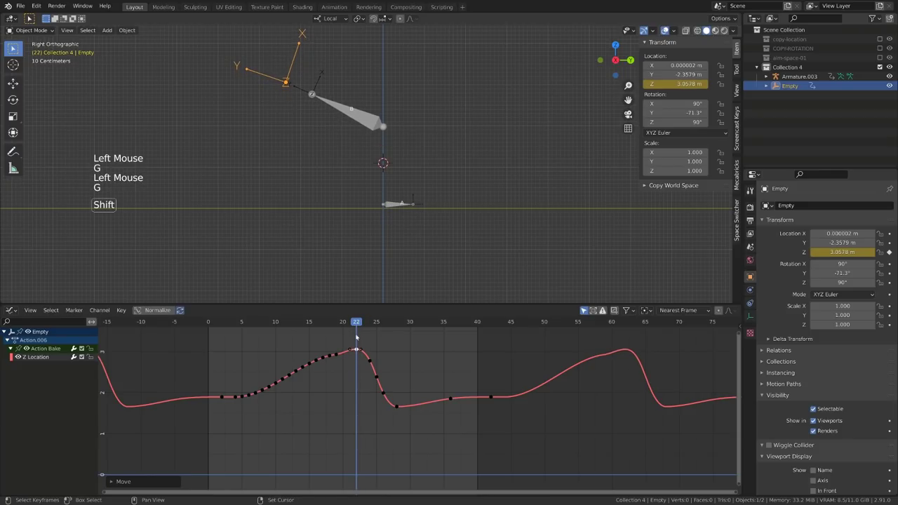
click(339, 357)
click(327, 346)
key(x)
key(space)
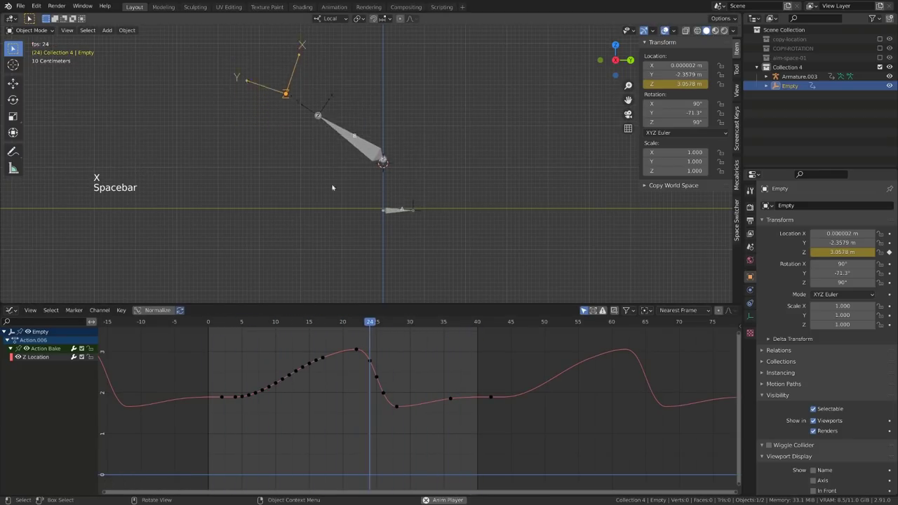
key(a)
key(g)
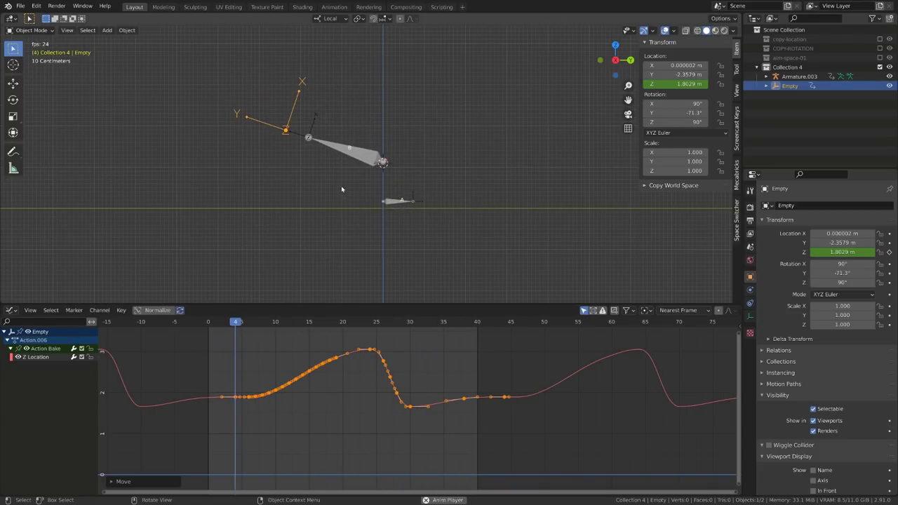
key(space)
key(ctrl+Tab)
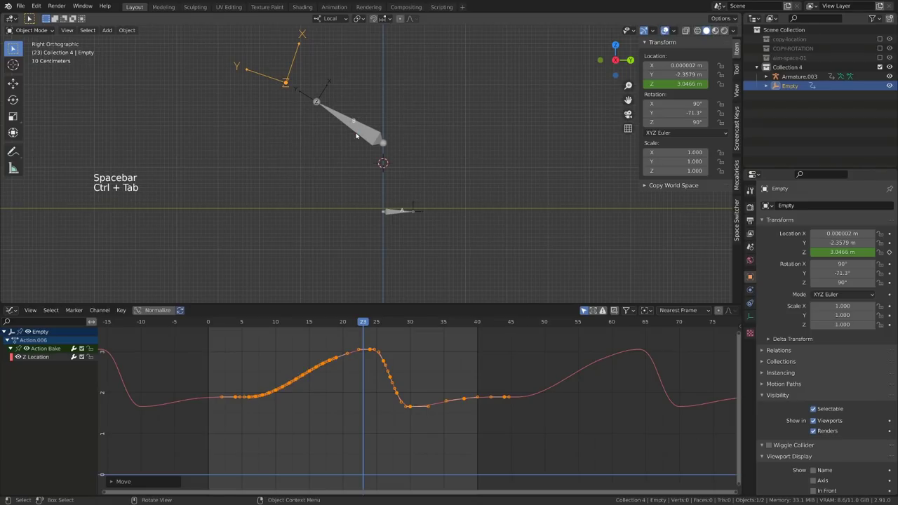
- Select bone B, raise its Damped Track influence to full and preview the follow-through
click(363, 134)
key(ctrl+Tab)
click(363, 134)
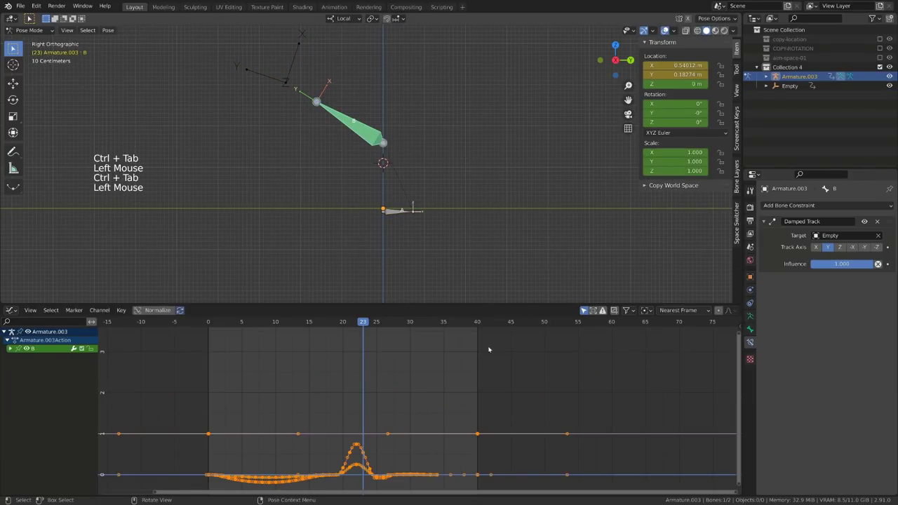
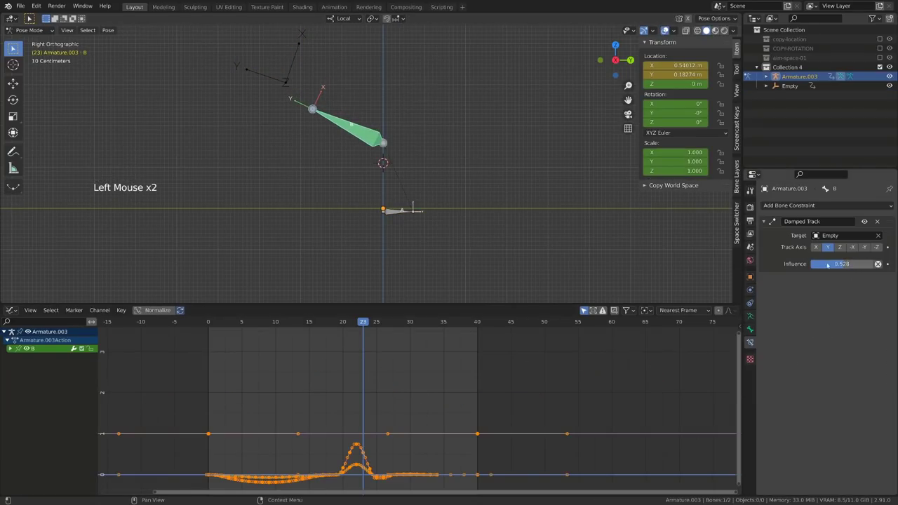
key(space)
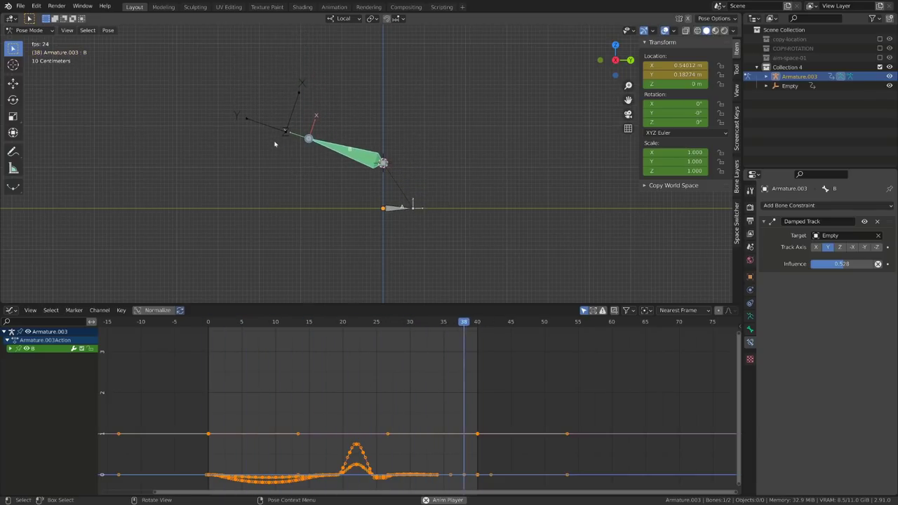
key(ctrl+Tab)
double_click(271, 112)
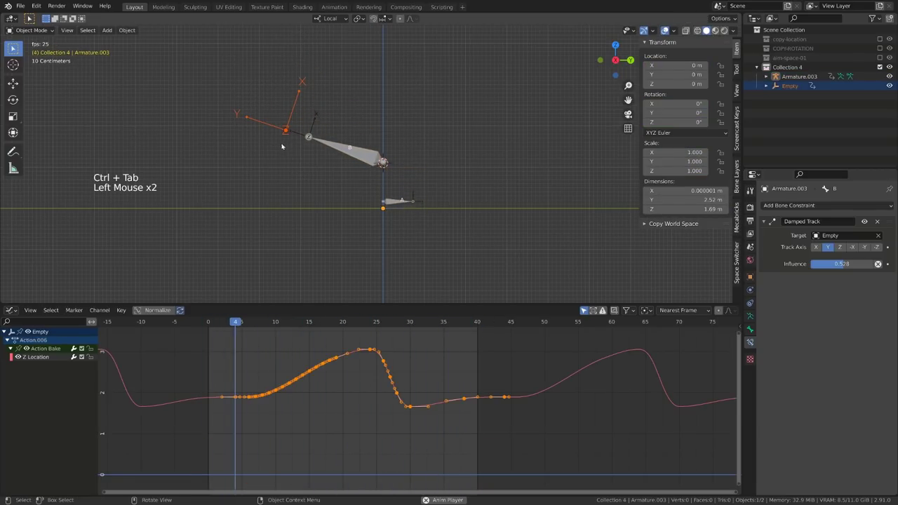
key(g)
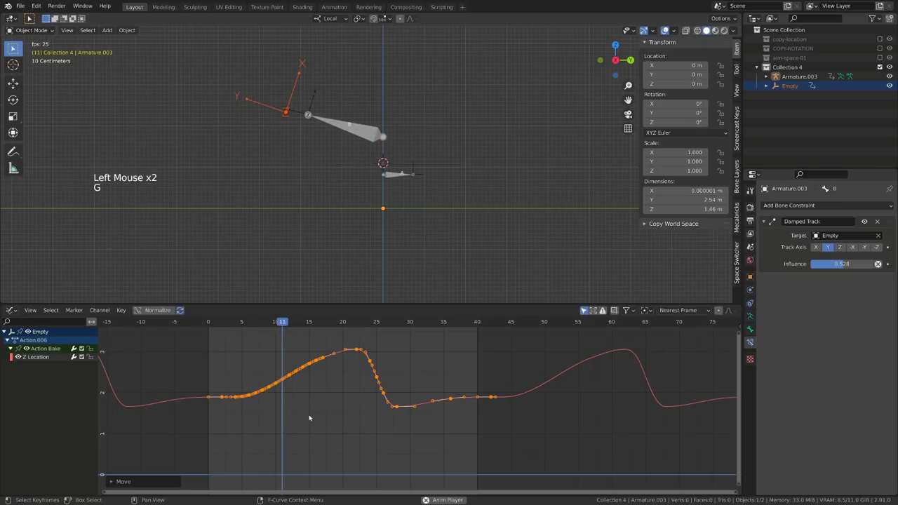
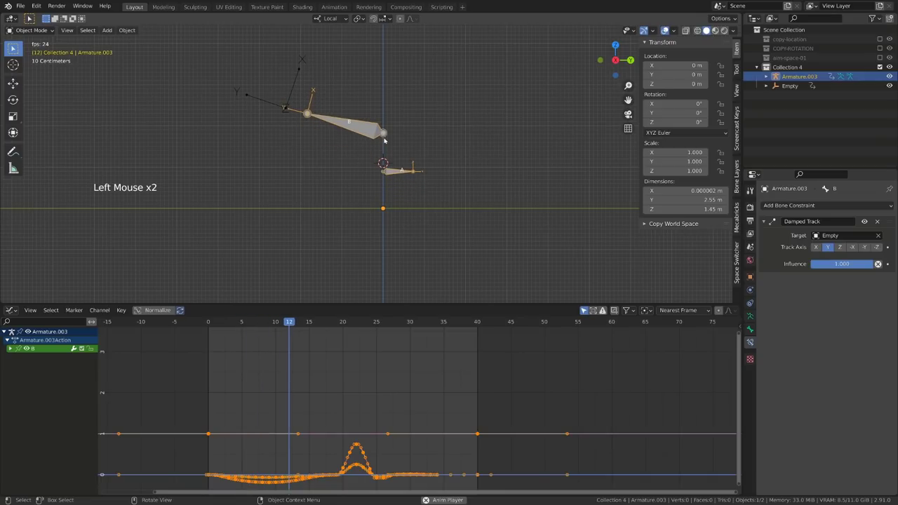
- Bake bone B's tracking into pose keys with Visual Keying and Clear Constraints
key(ctrl+Tab)
key(q)
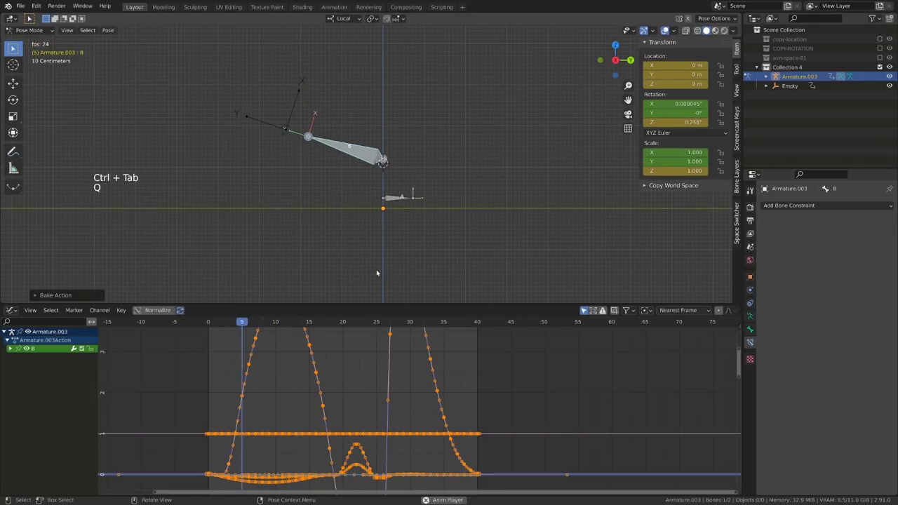
- Delete the Empty so only the armature with its baked animation remains, and play back
key(space)
click(287, 137)
key(ctrl+Tab)
click(287, 134)
key(x)
click(343, 151)
key(ctrl+Tab)
key(space)
click(350, 133)
- Step through frames 21 to 38 to review bone B's follow-through, orbiting to see the rig in perspective
click(13, 351)
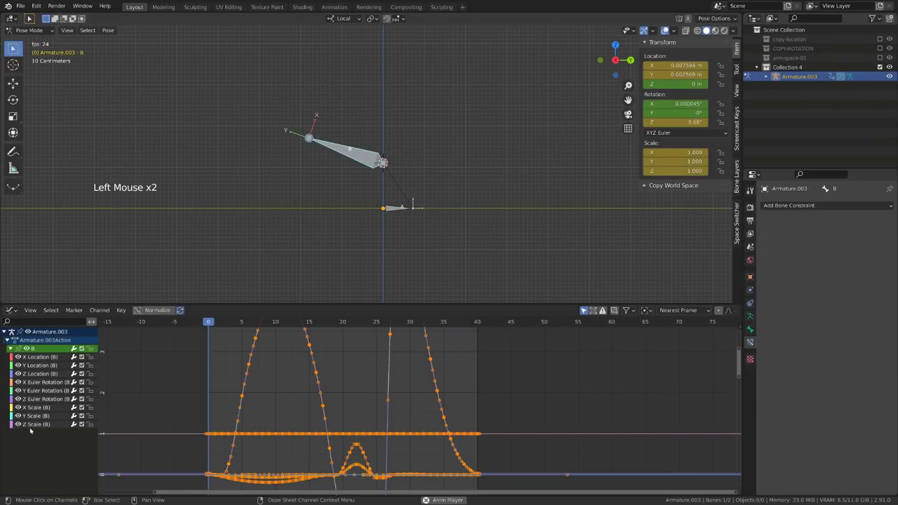
click(32, 384)
click(30, 391)
click(31, 399)
click(43, 446)
key(x)
click(40, 412)
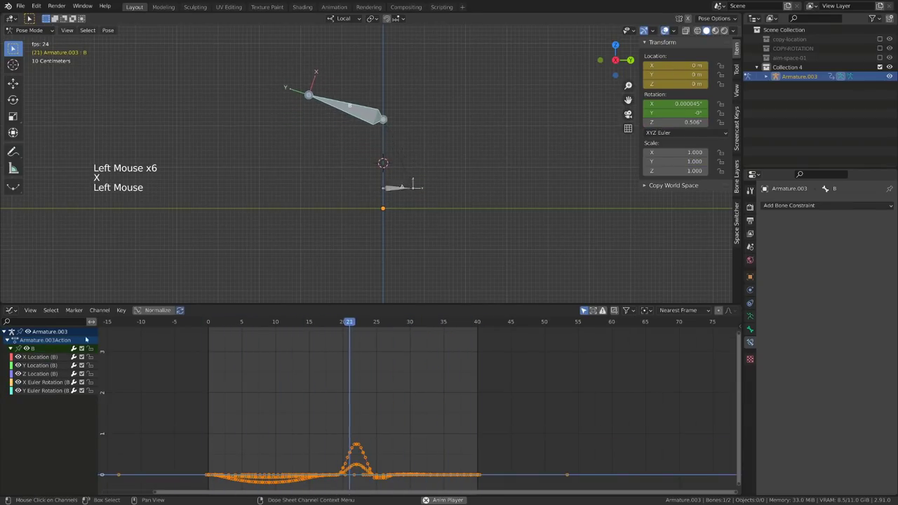
middle_click(286, 197)
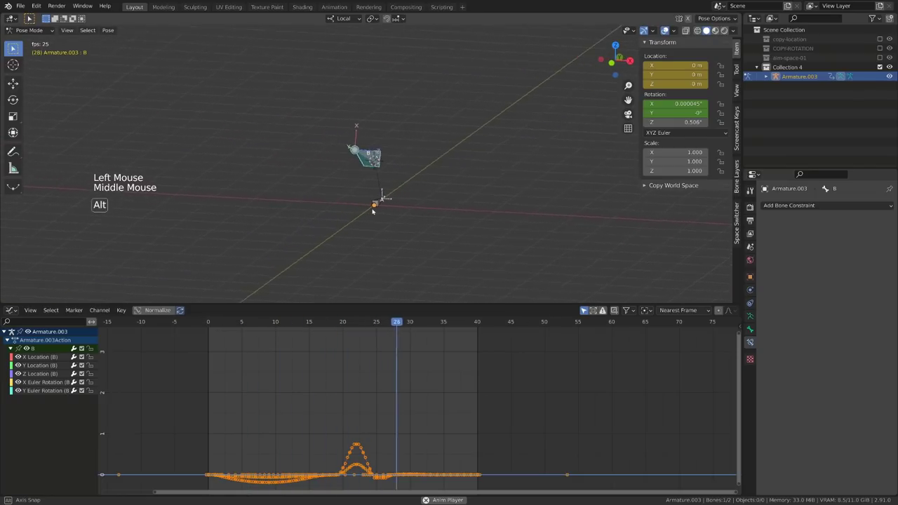
key(ctrl+z)
key(ctrl+z)
- Scrub the remaining frames of the baked follow-through before the closing title
click(22, 461)
click(26, 446)
click(36, 409)
click(37, 436)
key(x)
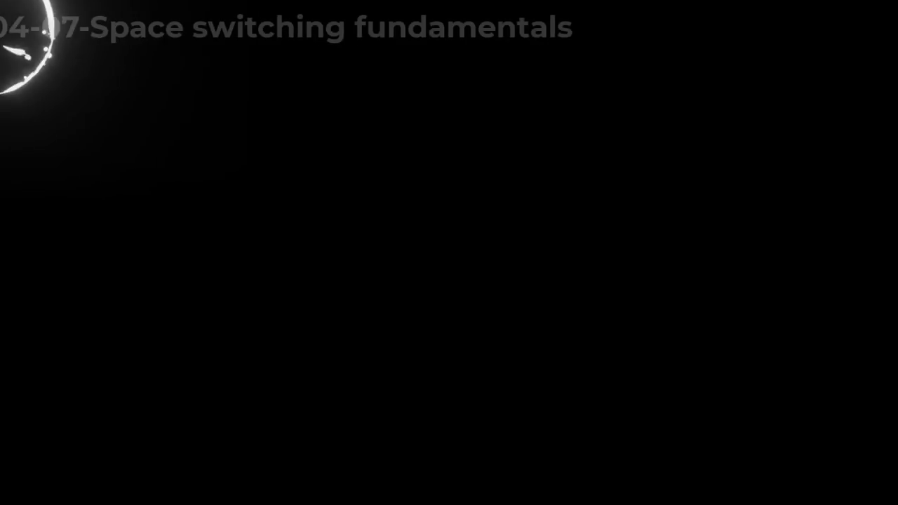